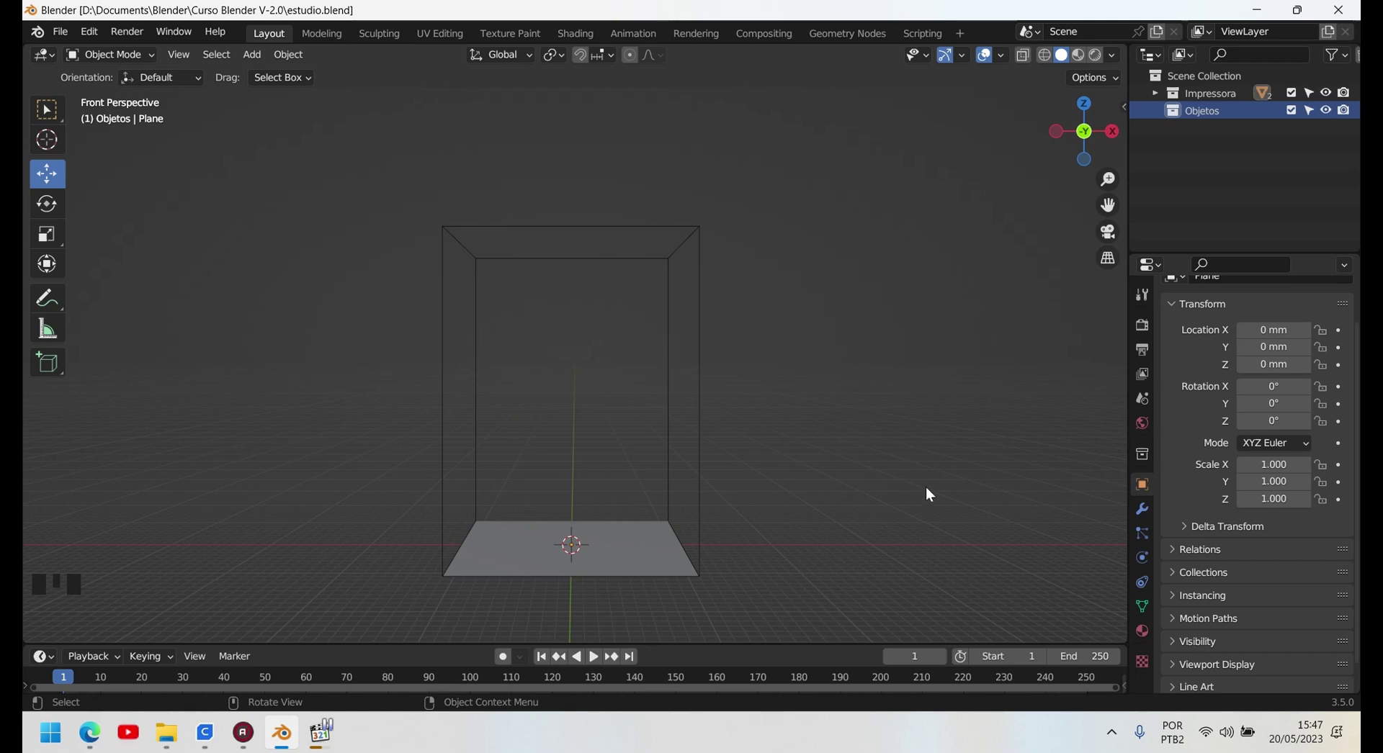
- Load aula3.blend, briefly toggle the N sidebar, and zoom to look down onto the bed plate
left_click_drag(61, 43, 931, 234)
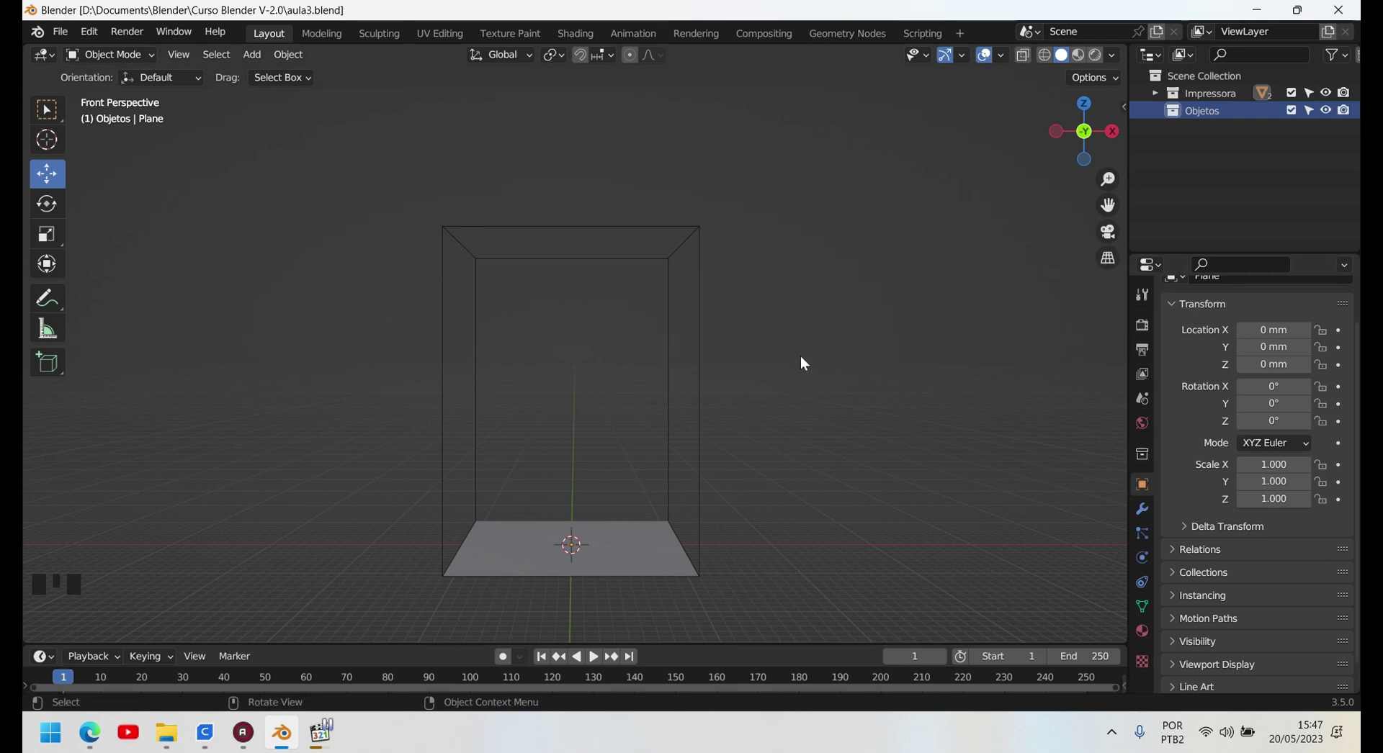
key("n")
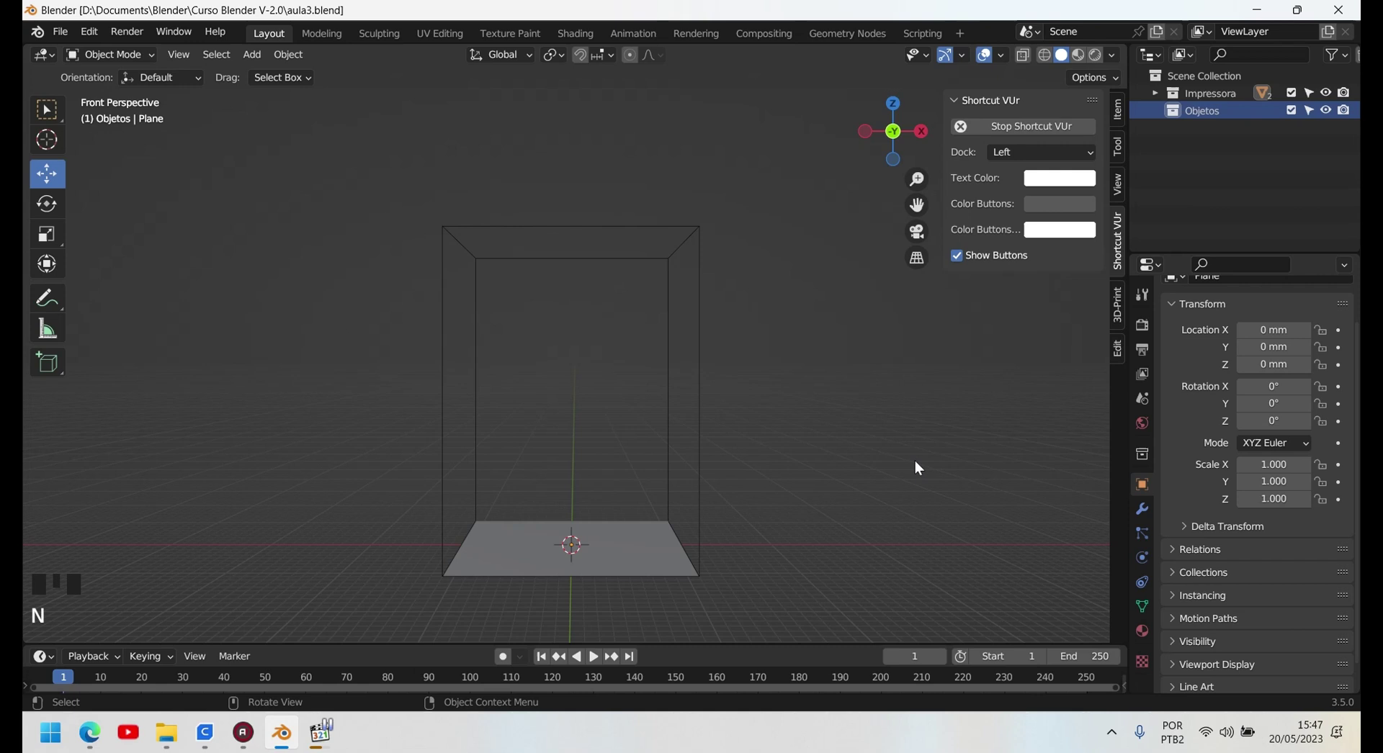
key("n")
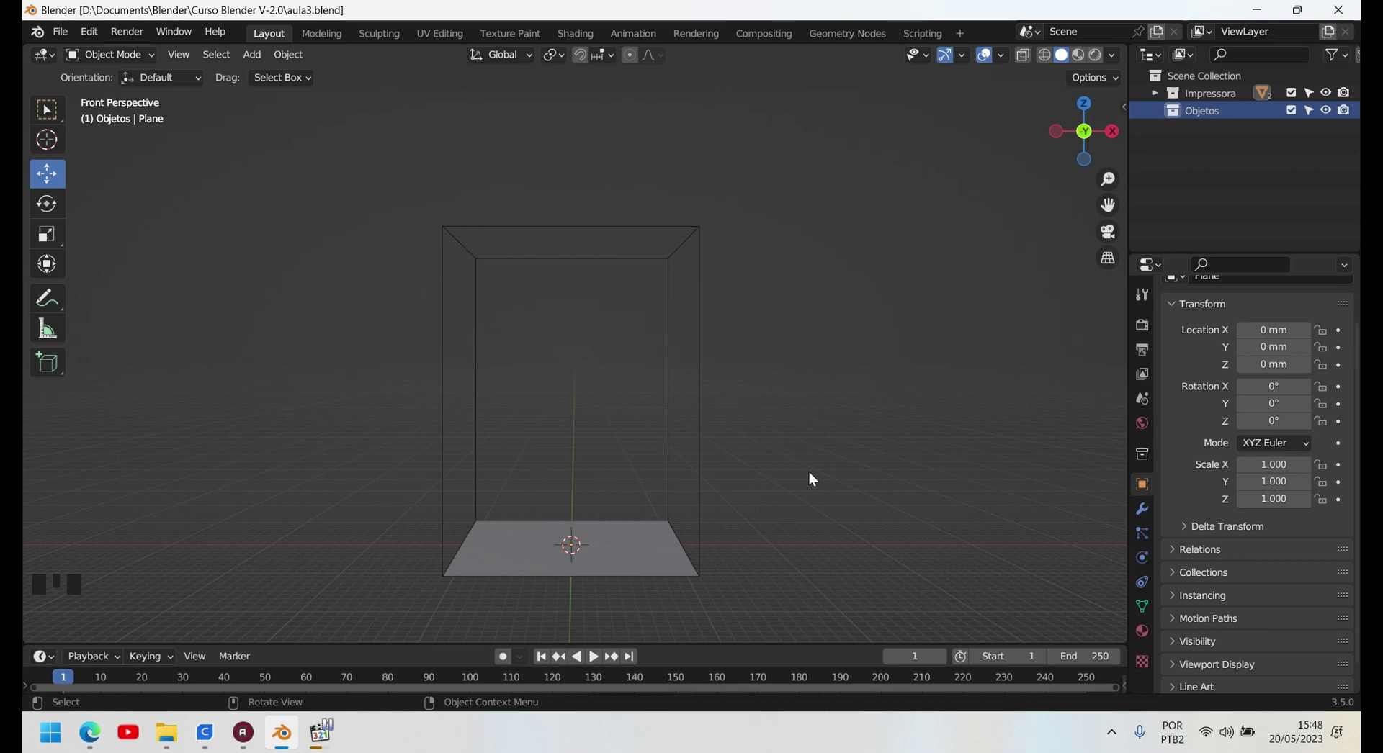
scroll("down", 3)
scroll("up", 3)
- Hide the Impressora collection and add a Cube mesh at the scene origin via Shift+A
left_click_drag(639, 444, 1329, 102)
left_click(1329, 102)
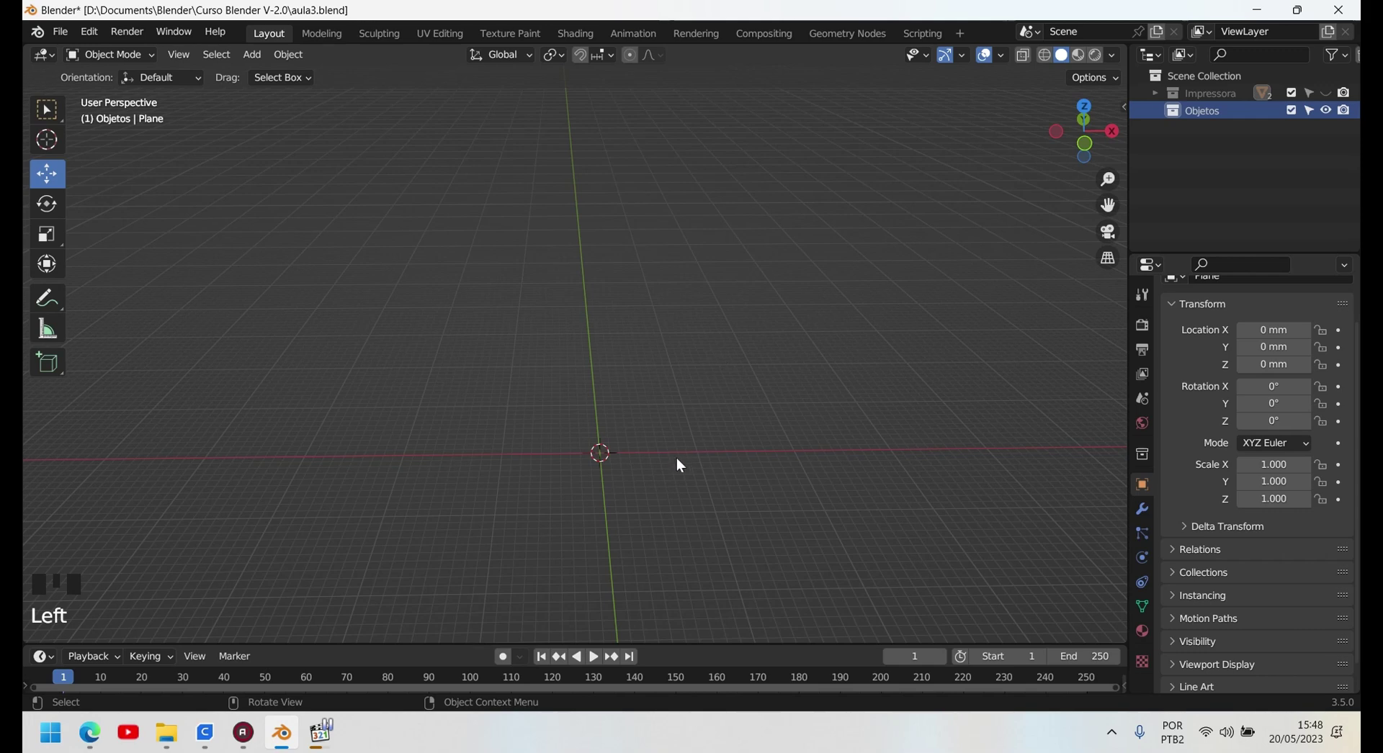
scroll("up", 3)
left_click_drag(728, 529, 704, 530)
key("shift+a")
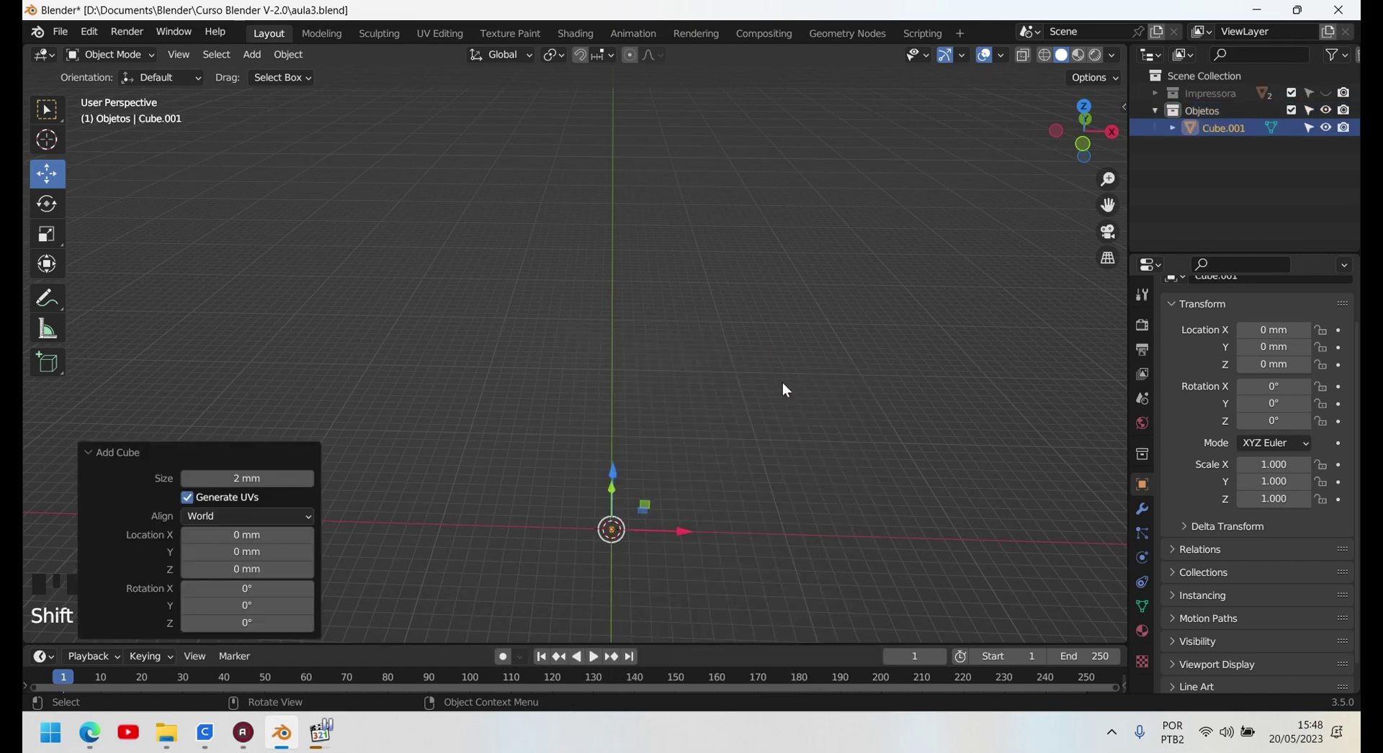
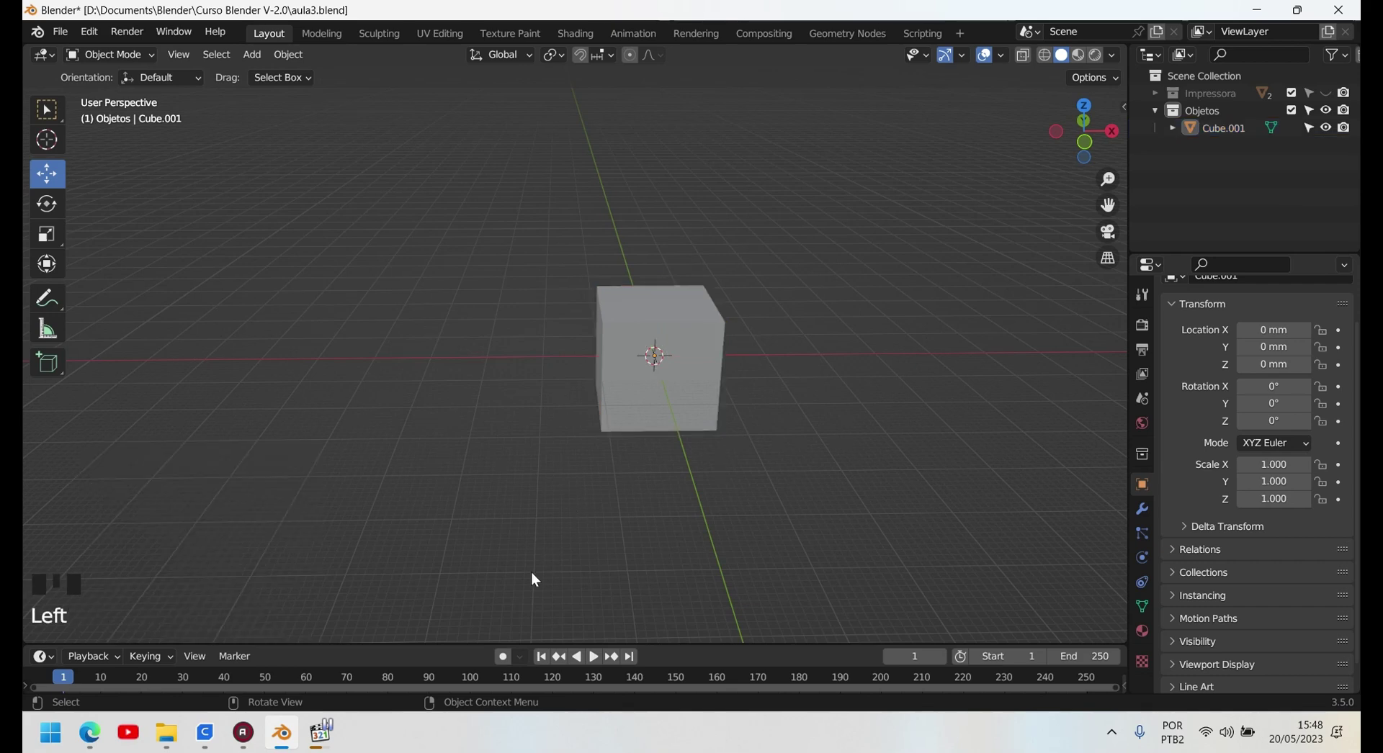
- Select Cube.001, show the N sidebar and glance through the Edit menu
left_click(709, 348)
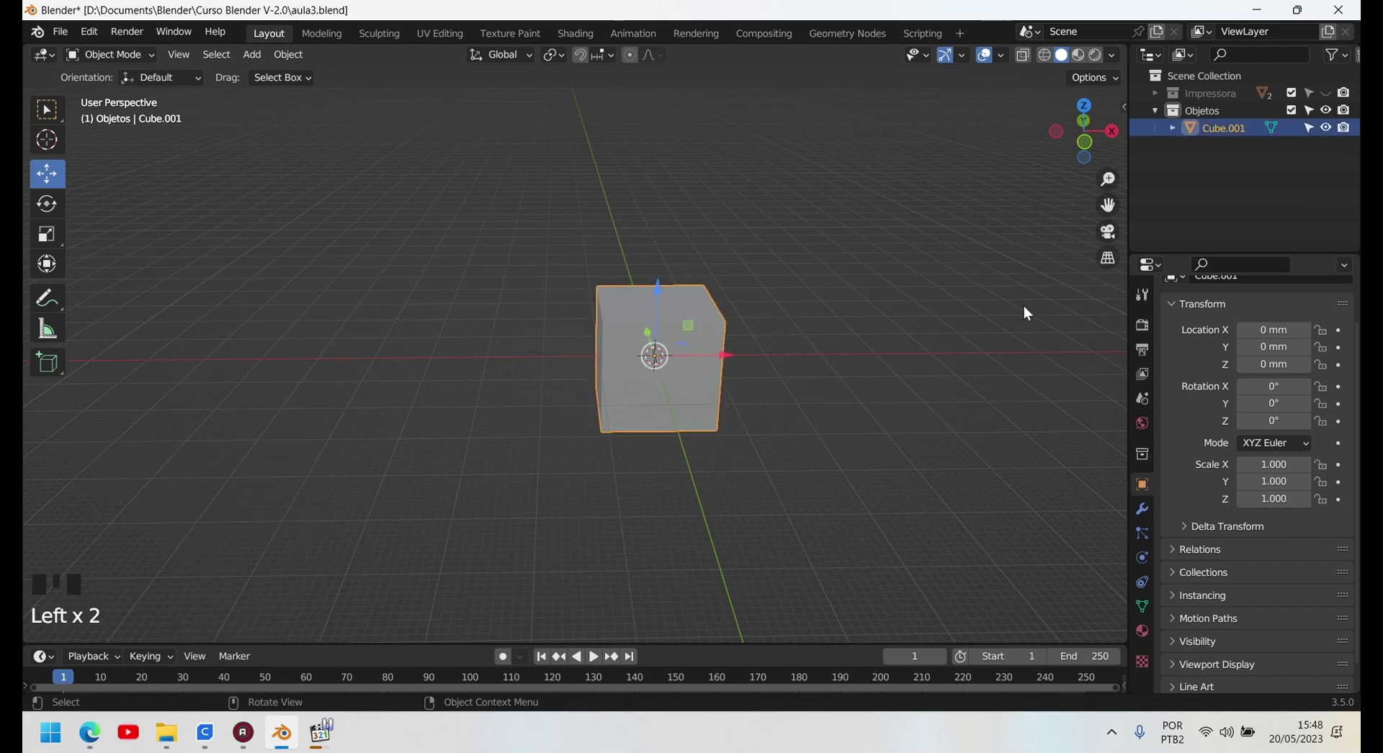
key("n")
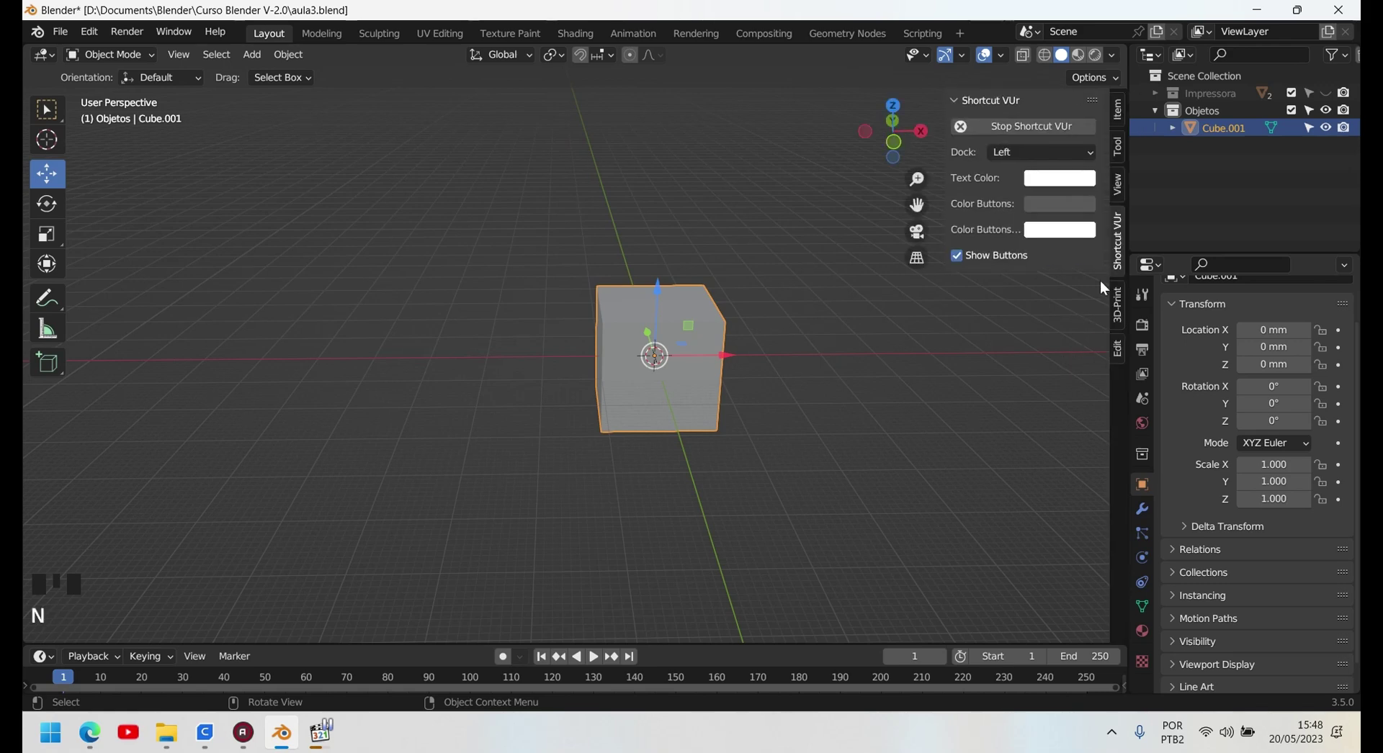
left_click_drag(134, 39, 134, 40)
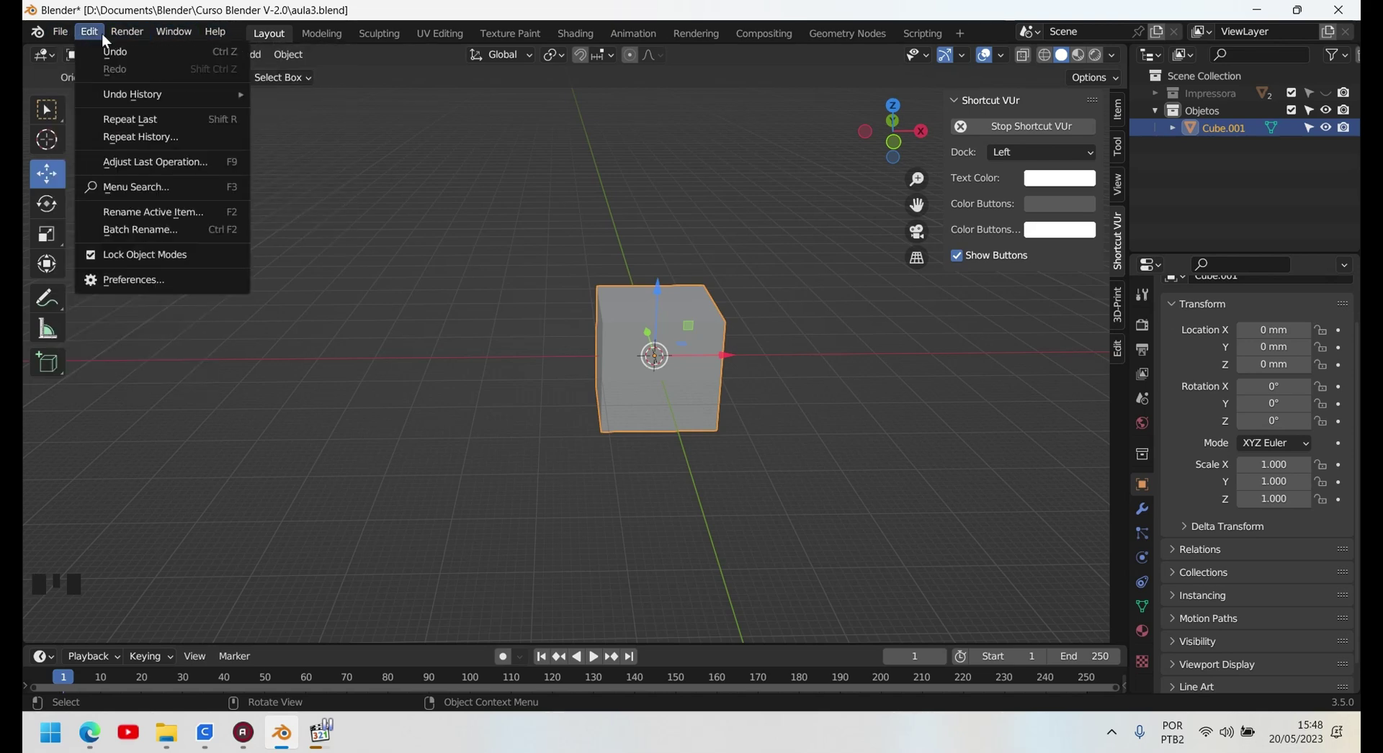
left_click_drag(189, 58, 232, 83)
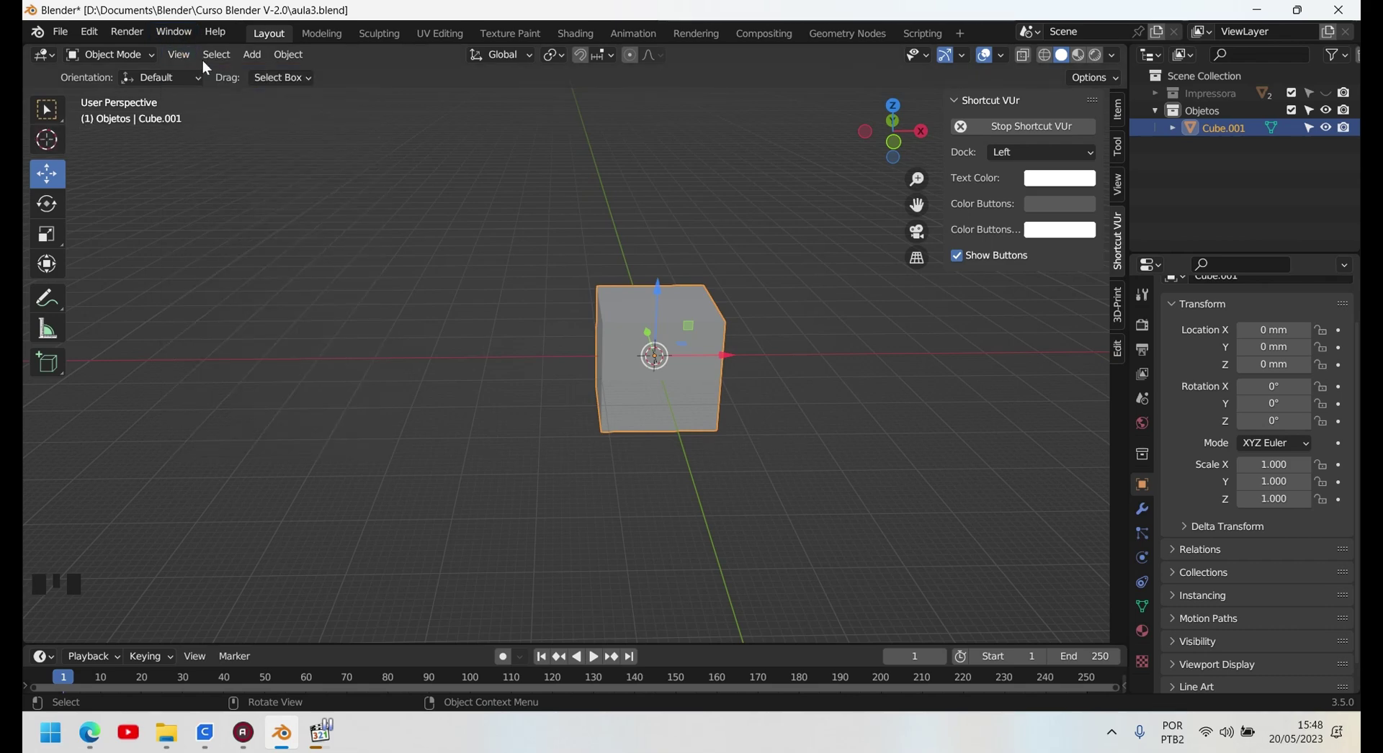
- Pan the viewport to centre the cube and leave the sidebar open
left_click_drag(190, 65, 777, 466)
key("n")
left_click_drag(954, 492, 819, 502)
key("n")
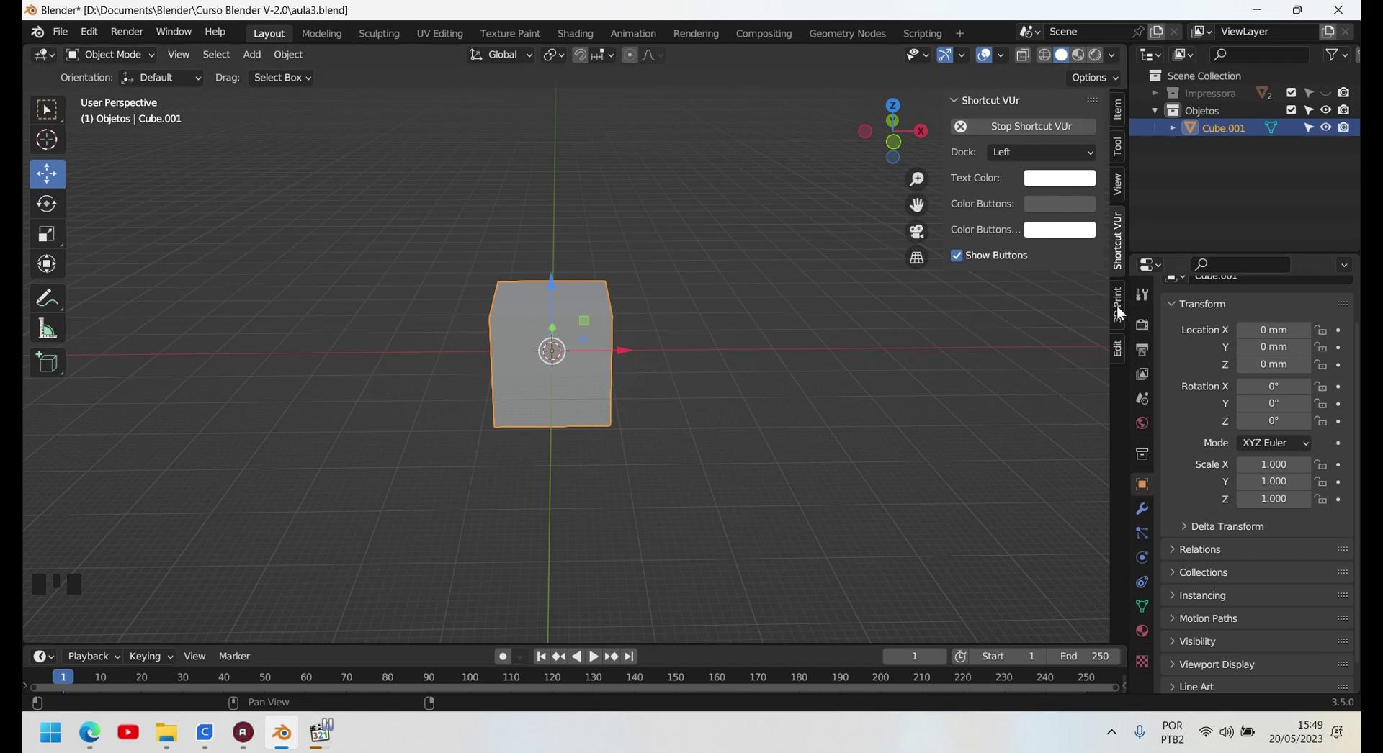
- Show the 3D-Print tab's Analyze panel and orbit to view the cube at an angle
left_click(1121, 313)
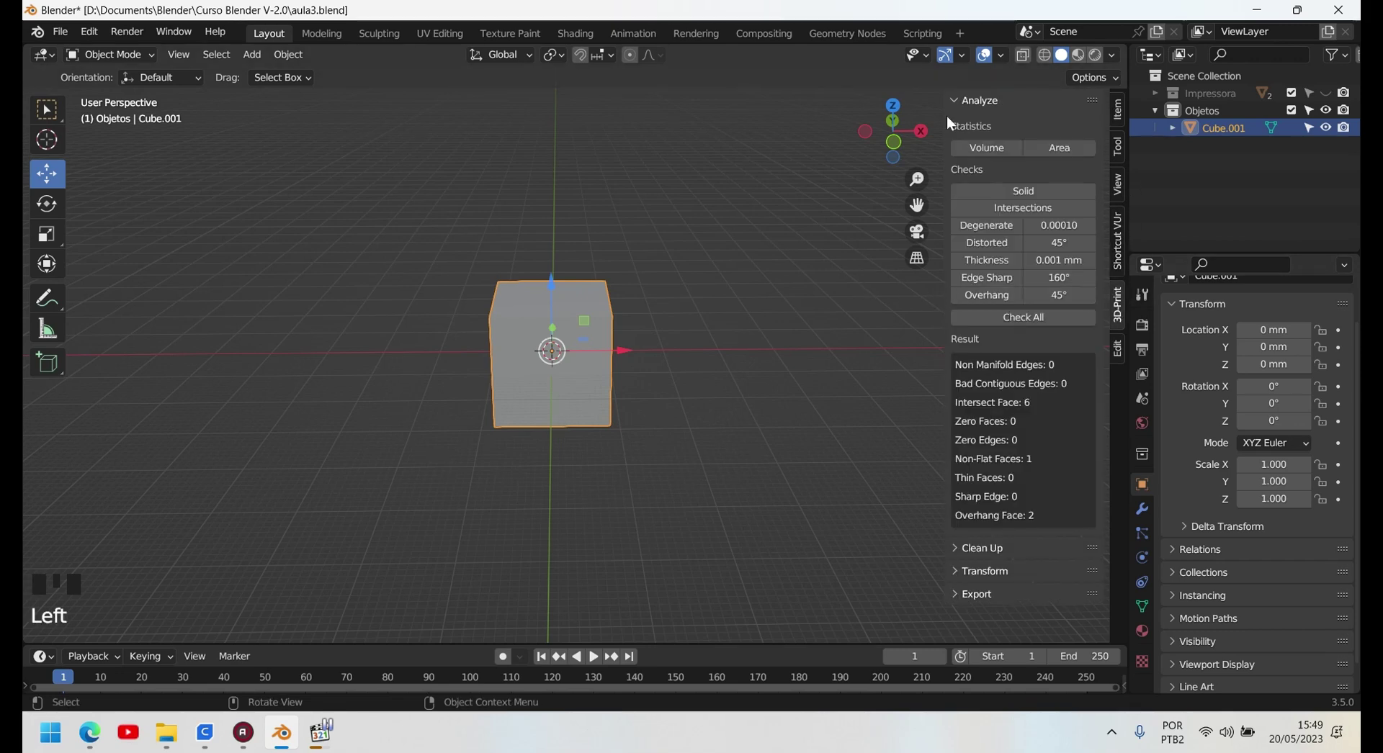
left_click_drag(956, 102, 716, 402)
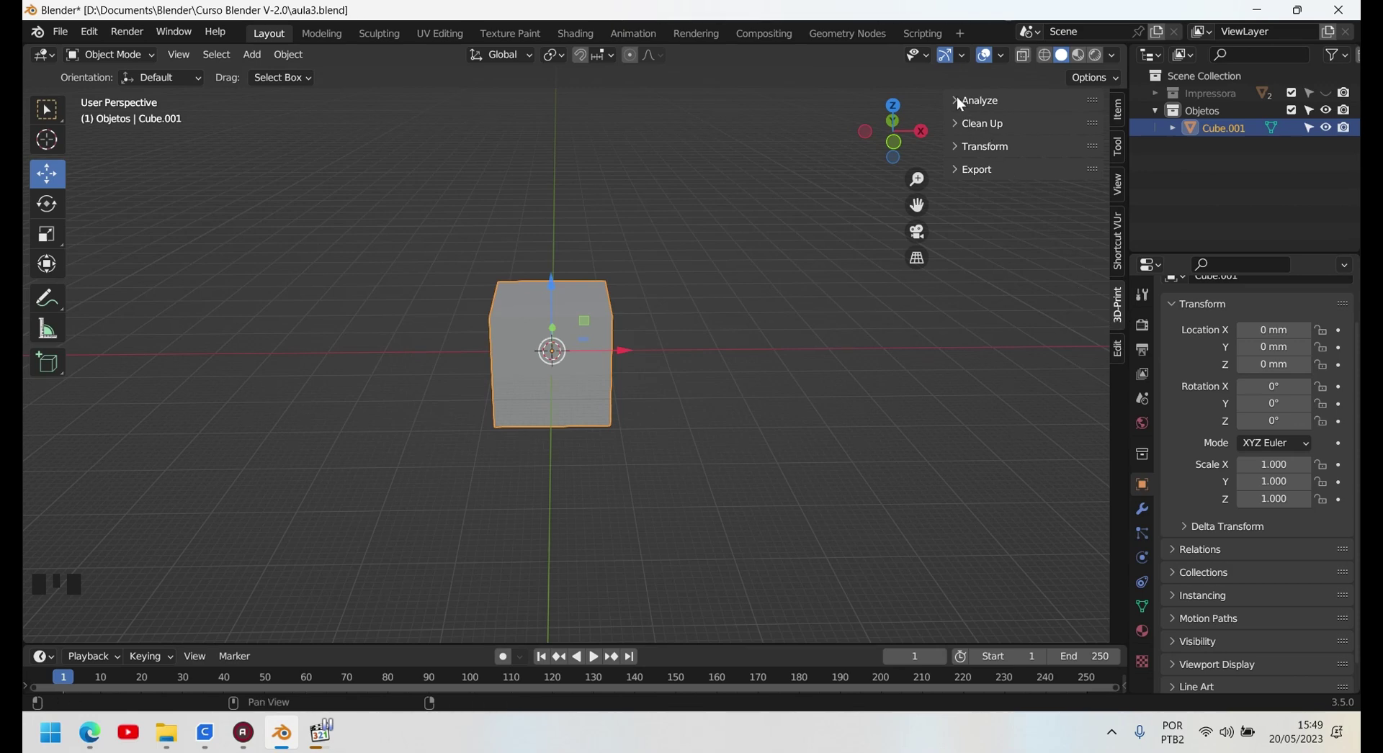
left_click_drag(961, 104, 394, 349)
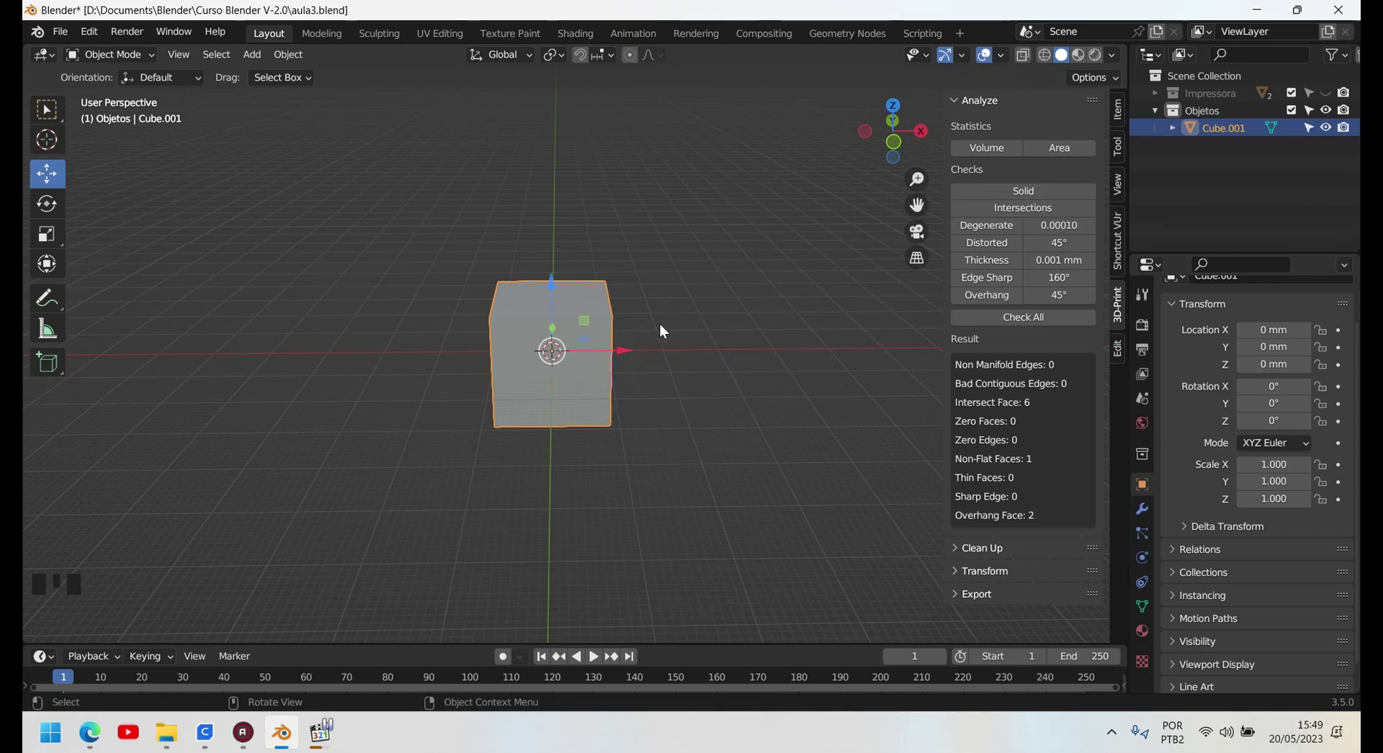
left_click_drag(724, 424, 559, 365)
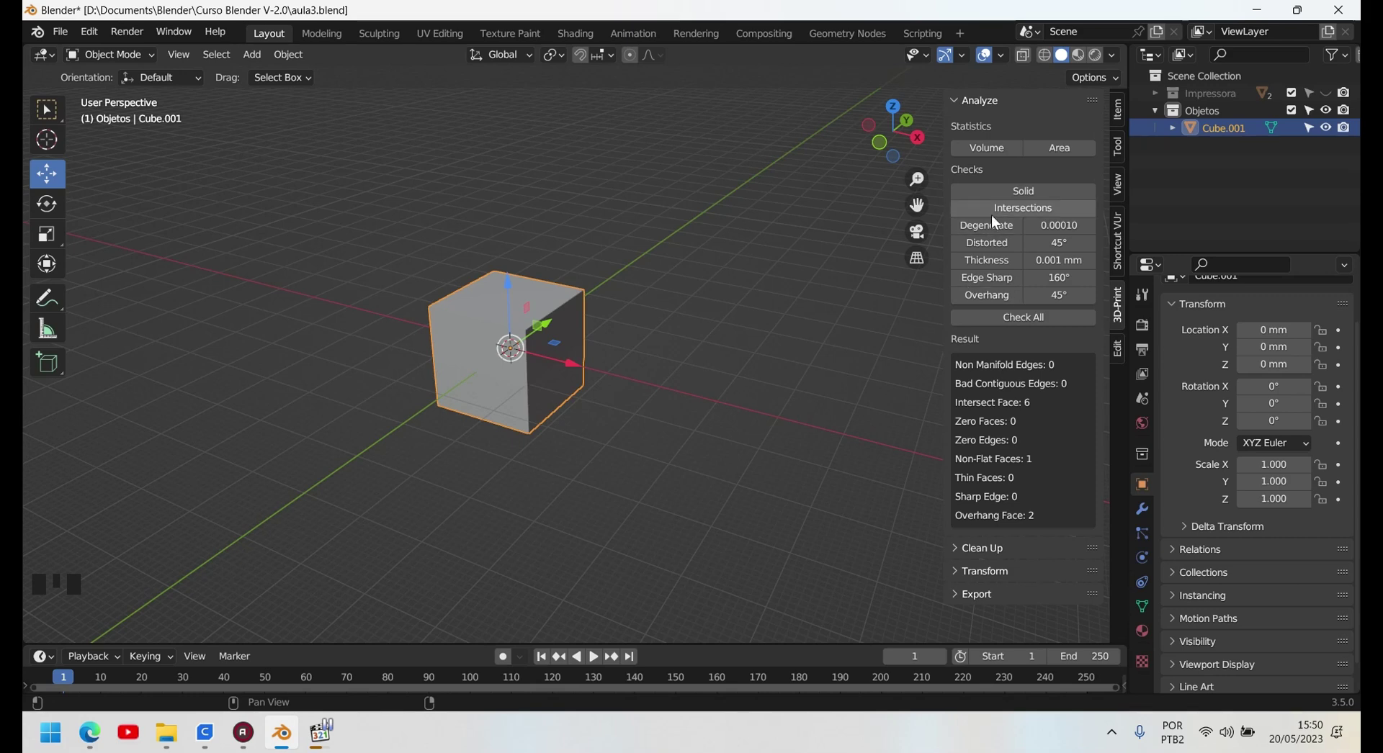
- Run Check All so the cube reports zero intersecting and non-flat faces and one overhang face
scroll("up", 3)
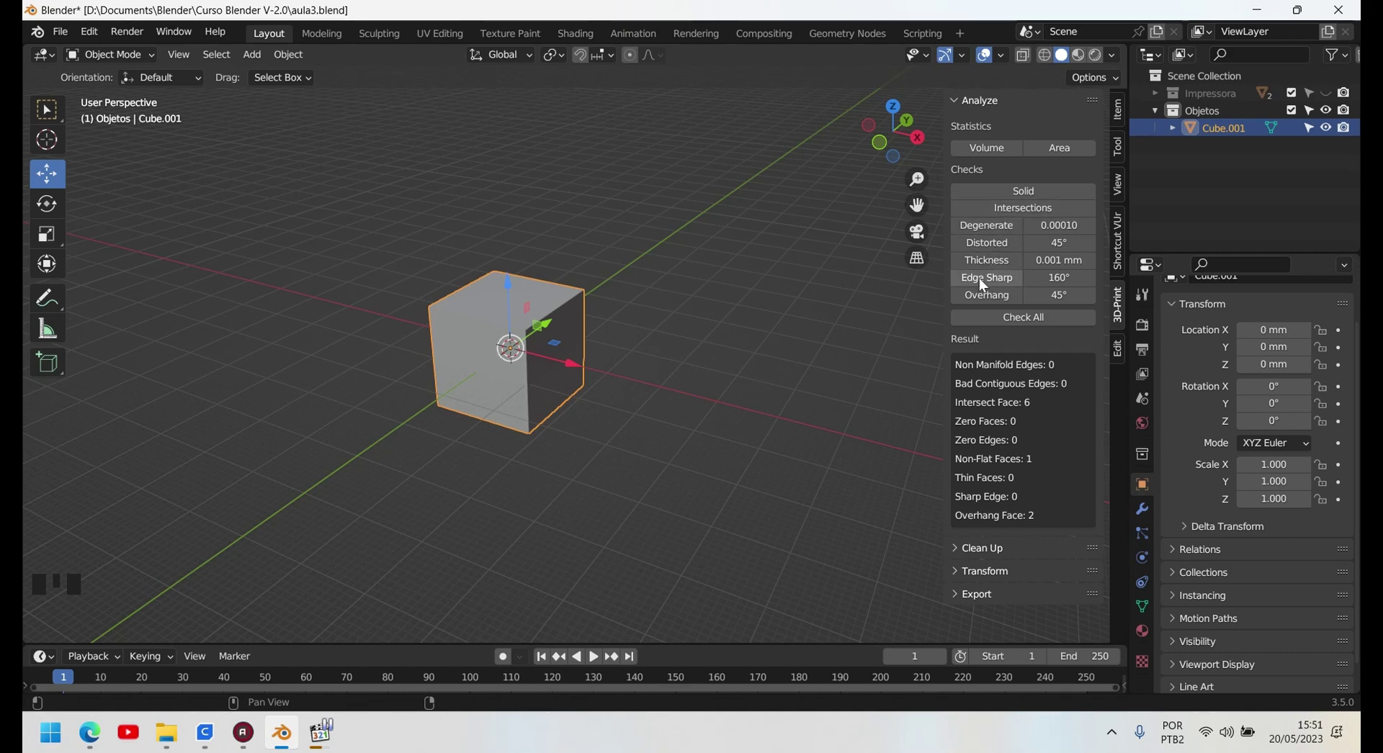
left_click_drag(1016, 322, 1002, 508)
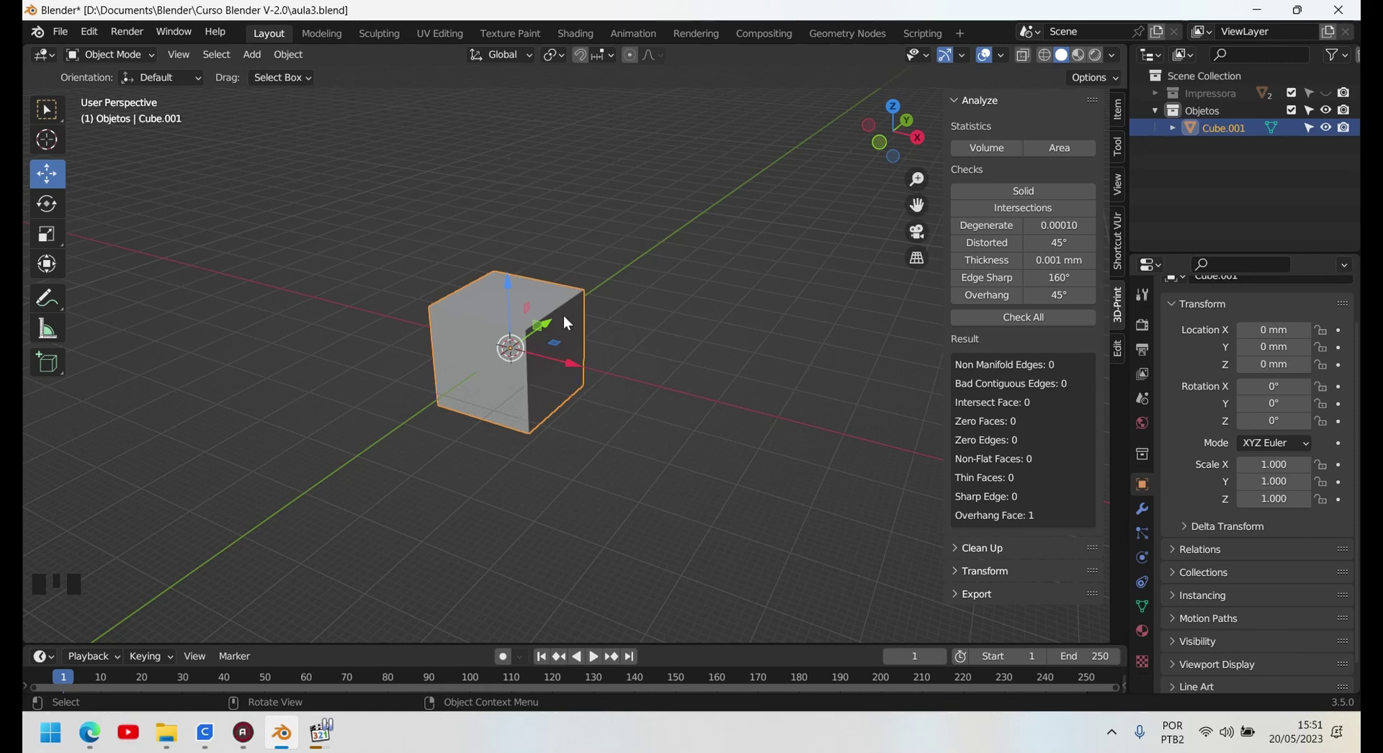
left_click_drag(469, 450, 1056, 62)
- Switch the viewport shading to Wireframe for the cube
left_click(1055, 62)
left_click(410, 449)
left_click(512, 386)
- Orbit and pan the view to centre the wireframe cube
left_click_drag(472, 436, 561, 408)
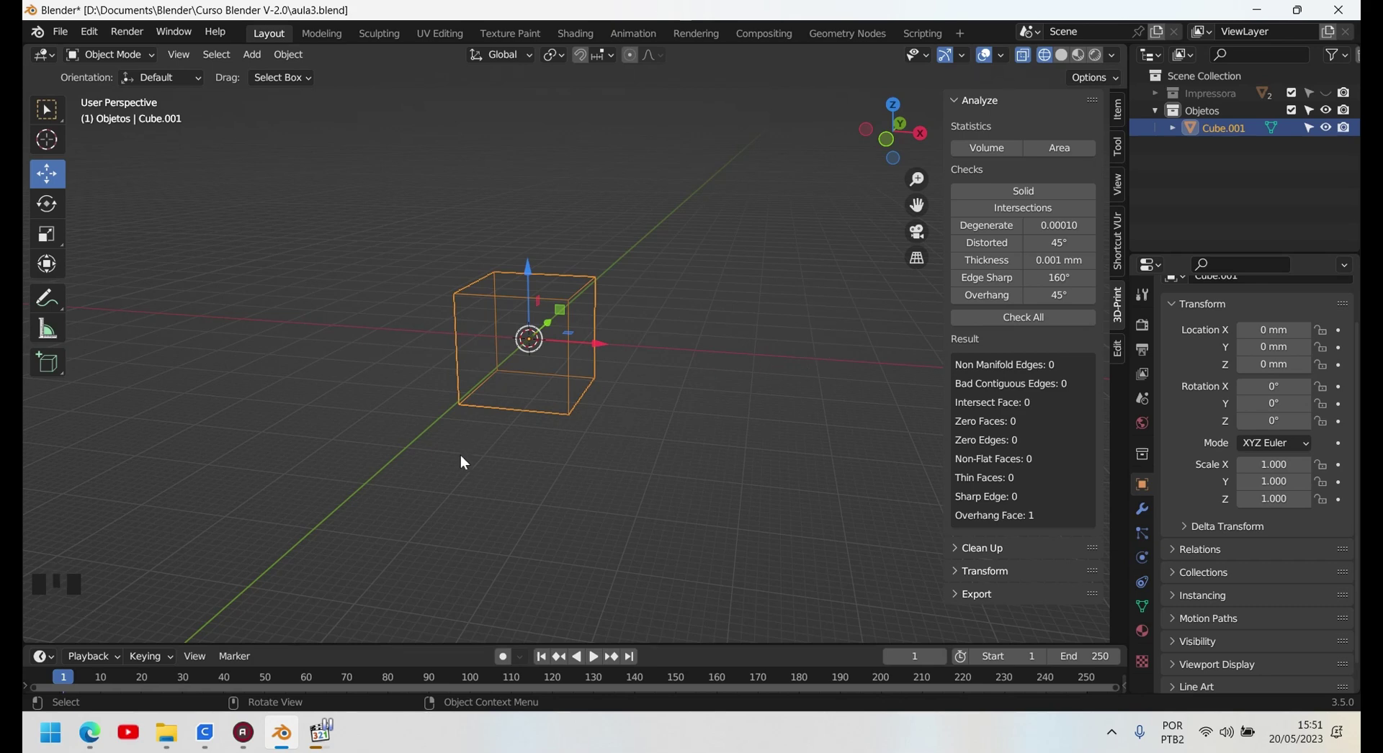
left_click_drag(509, 458, 995, 522)
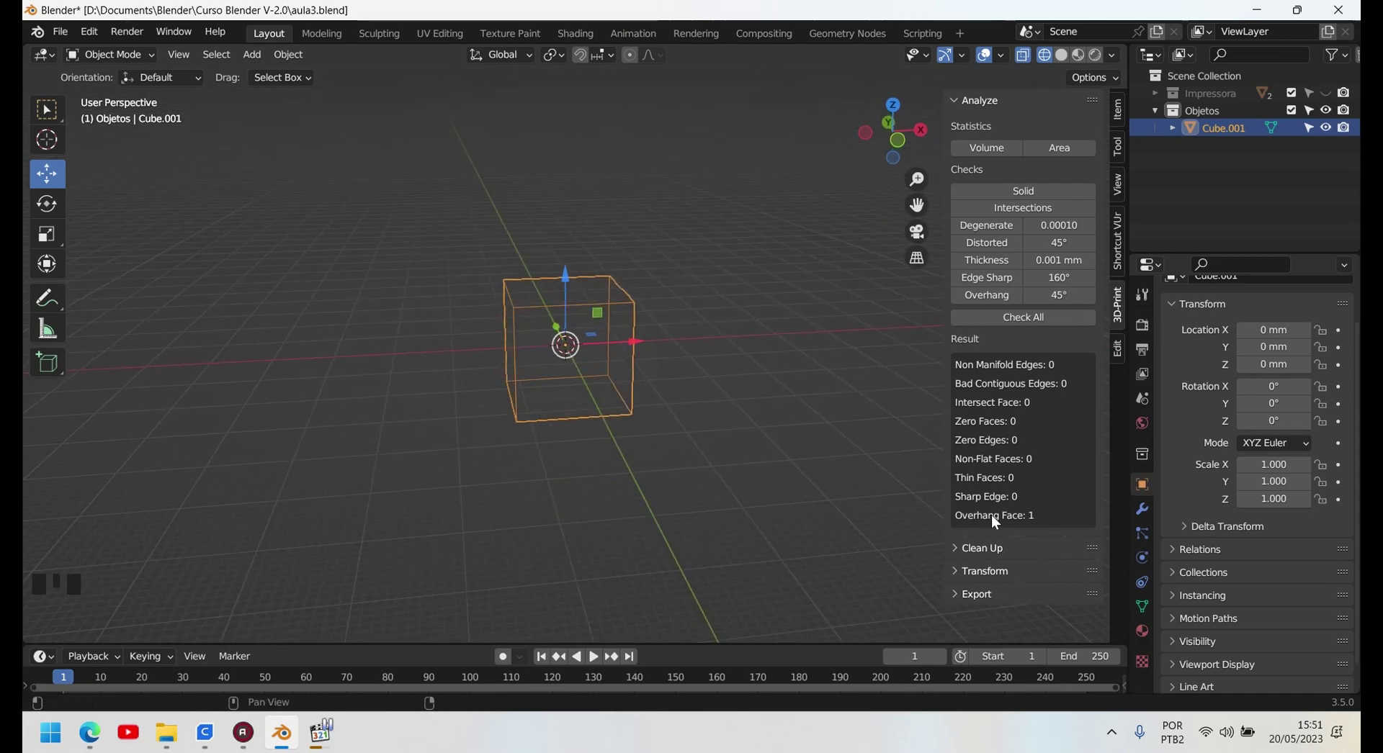
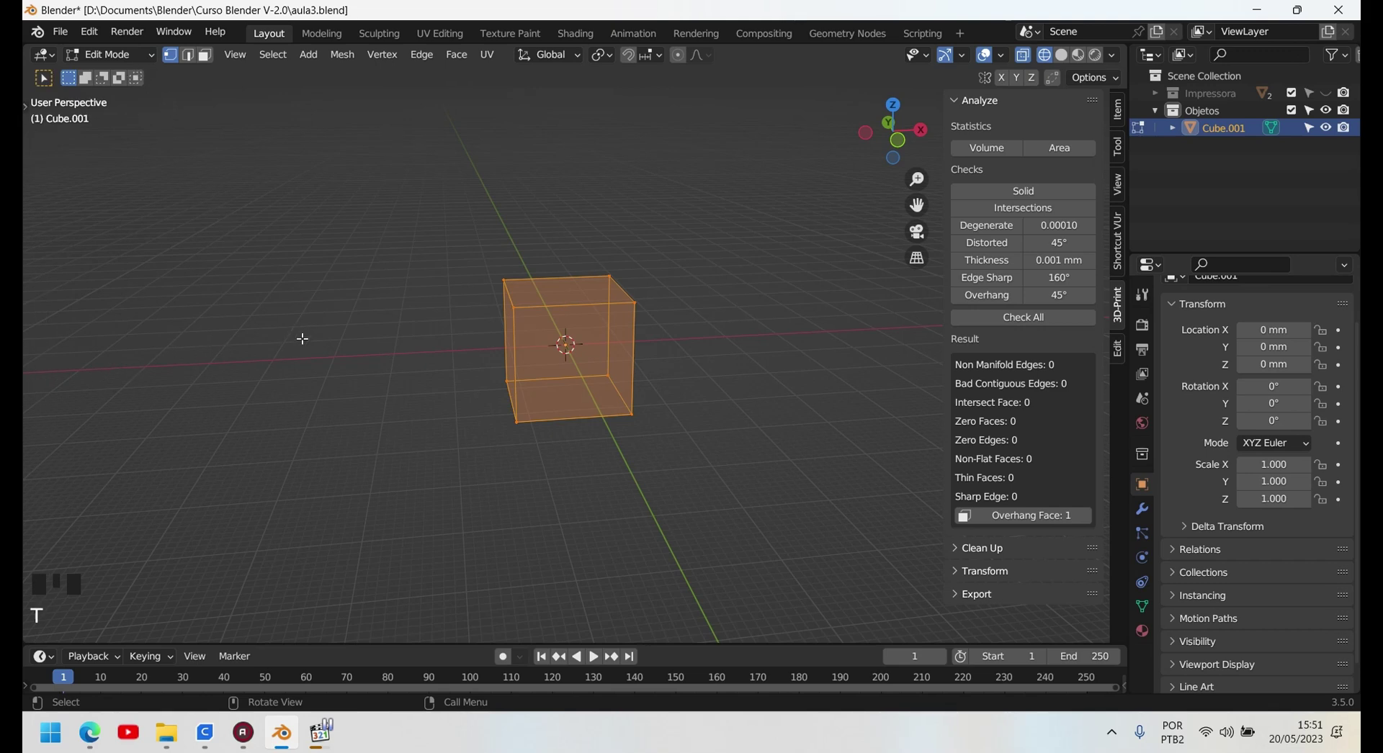
- Toggle Edit Mode briefly and orbit to inspect the cube's non-manifold edge
key("Tab")
key("Tab")
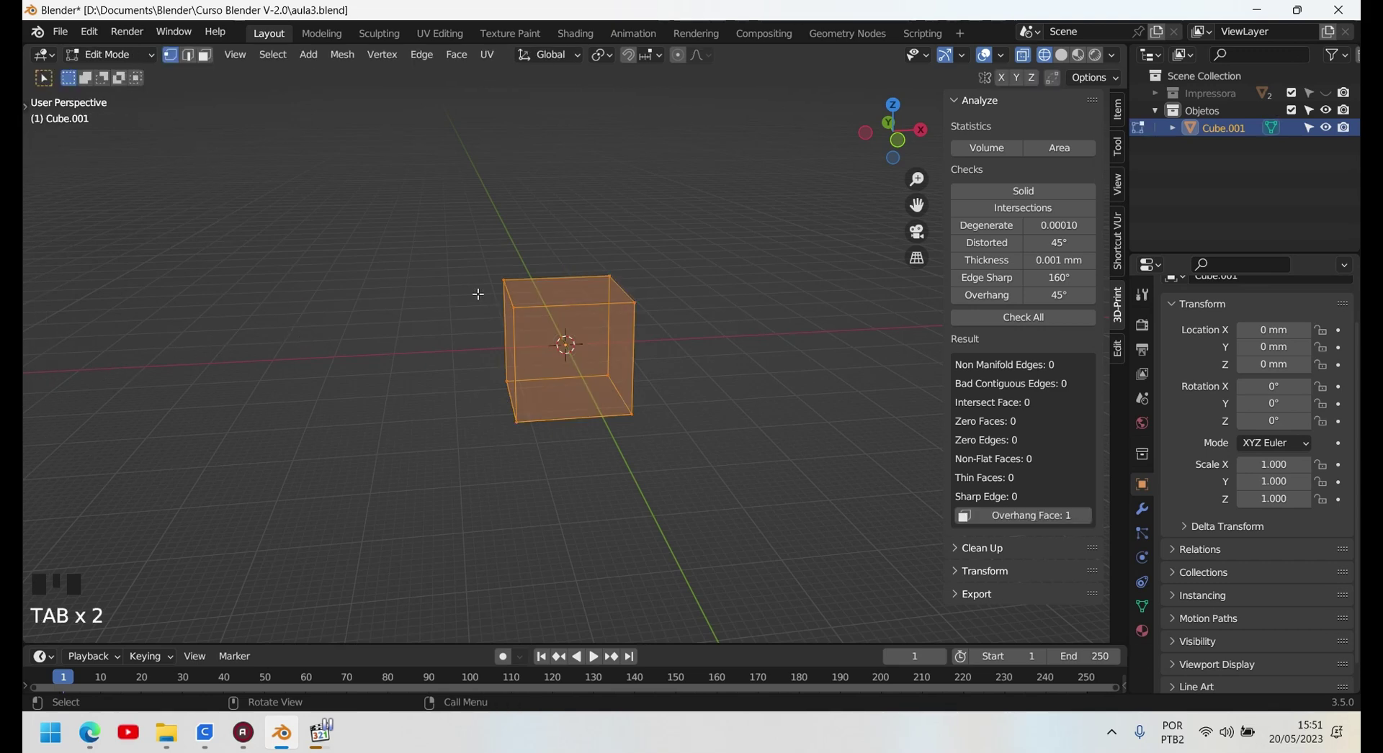
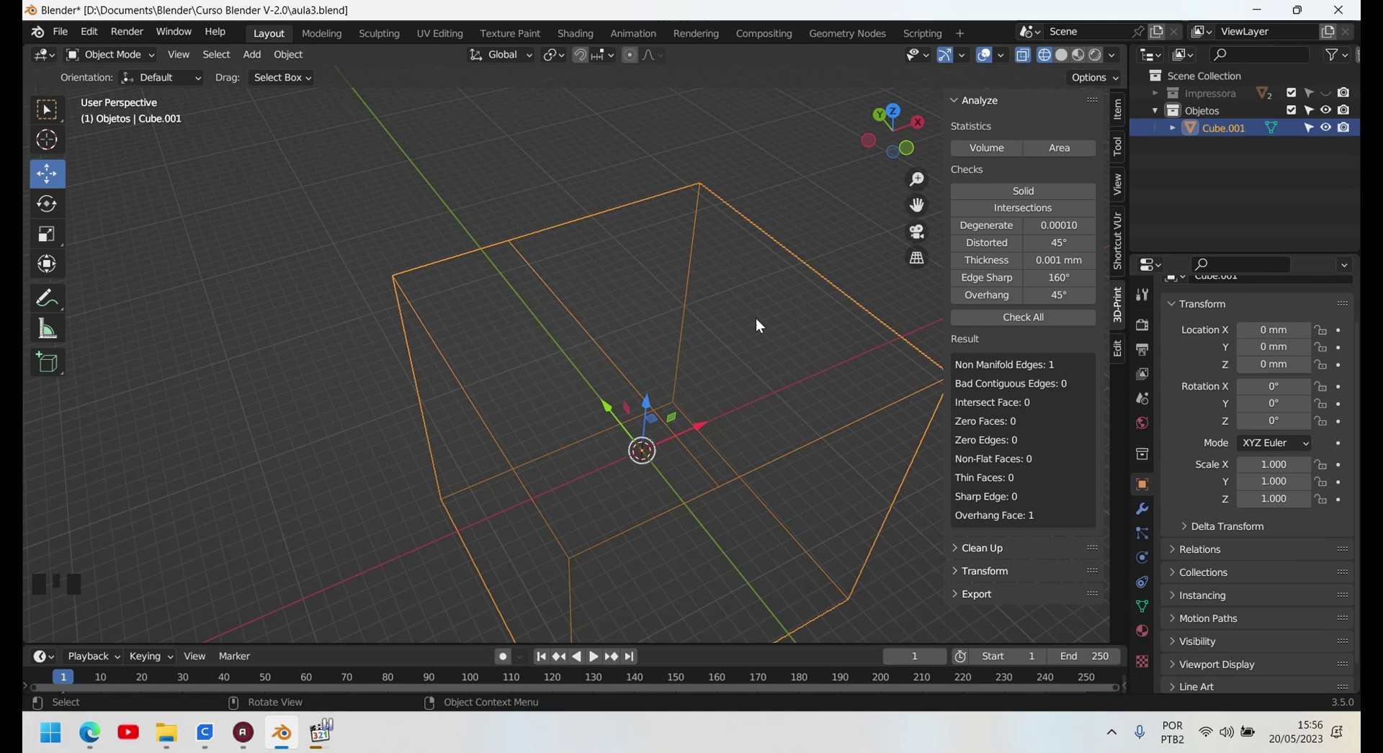
left_click_drag(707, 411, 362, 318)
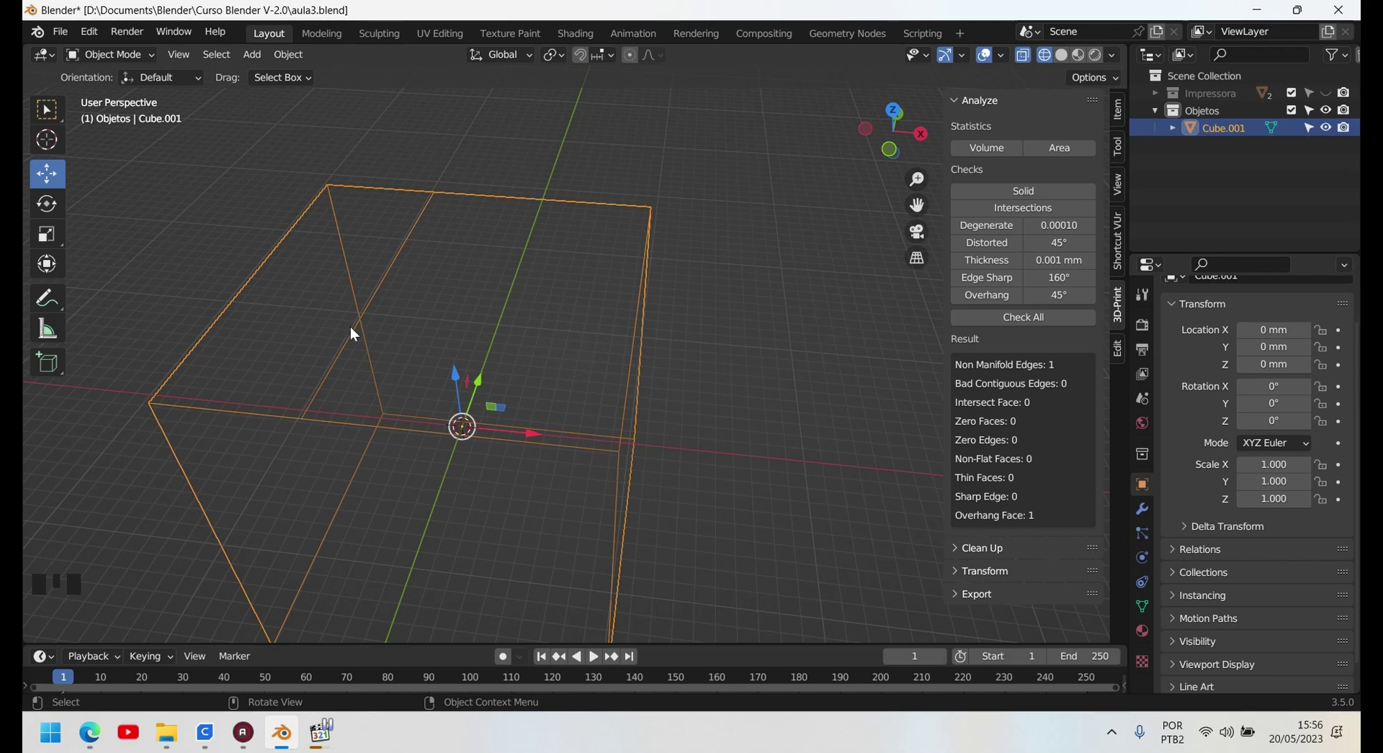
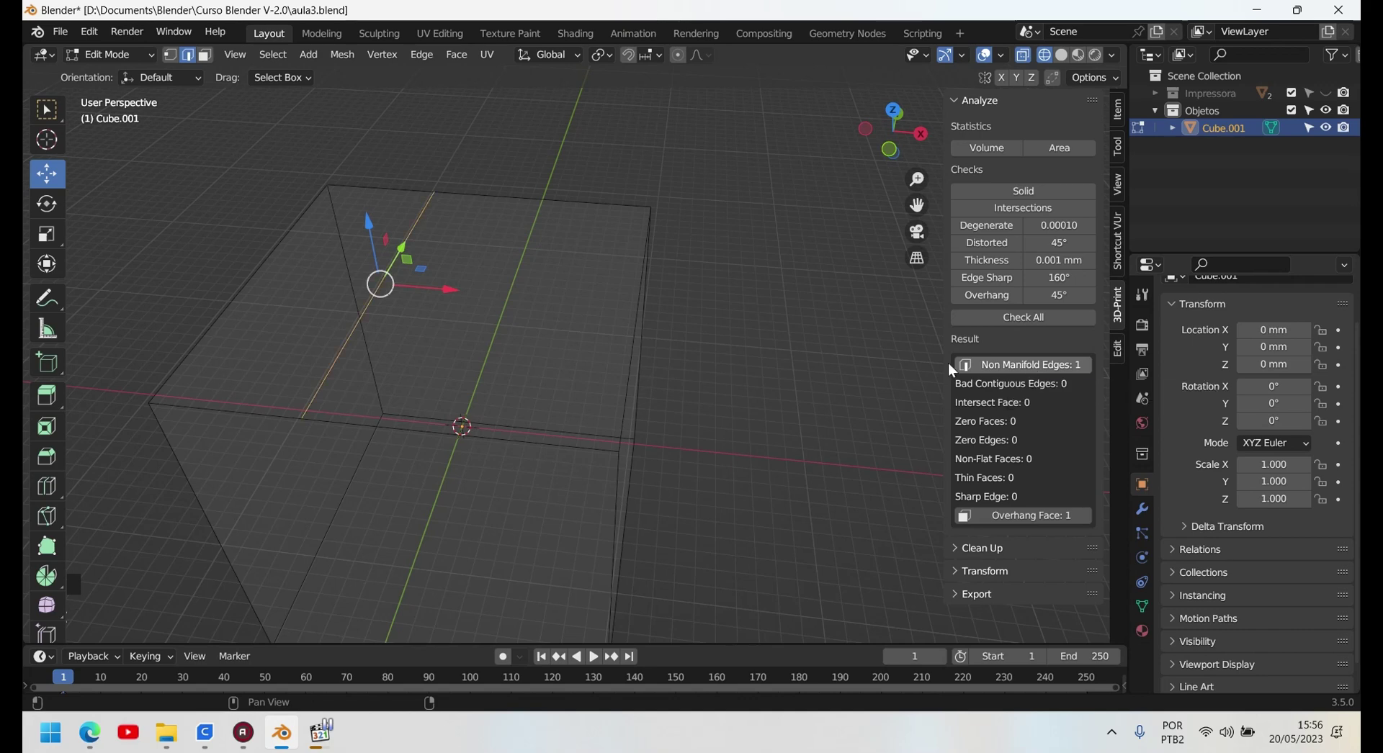
- Return the cube to Object Mode after inspecting the non-manifold edge
key("Tab")
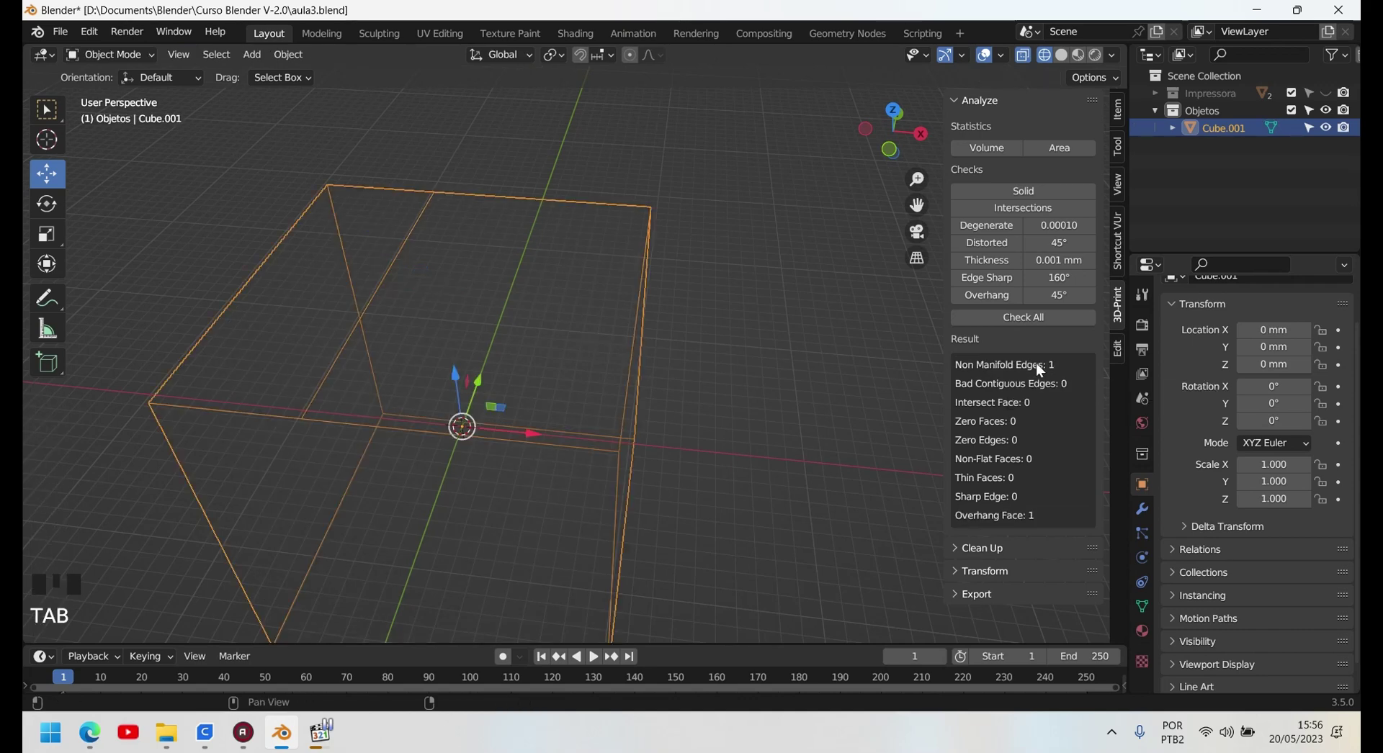
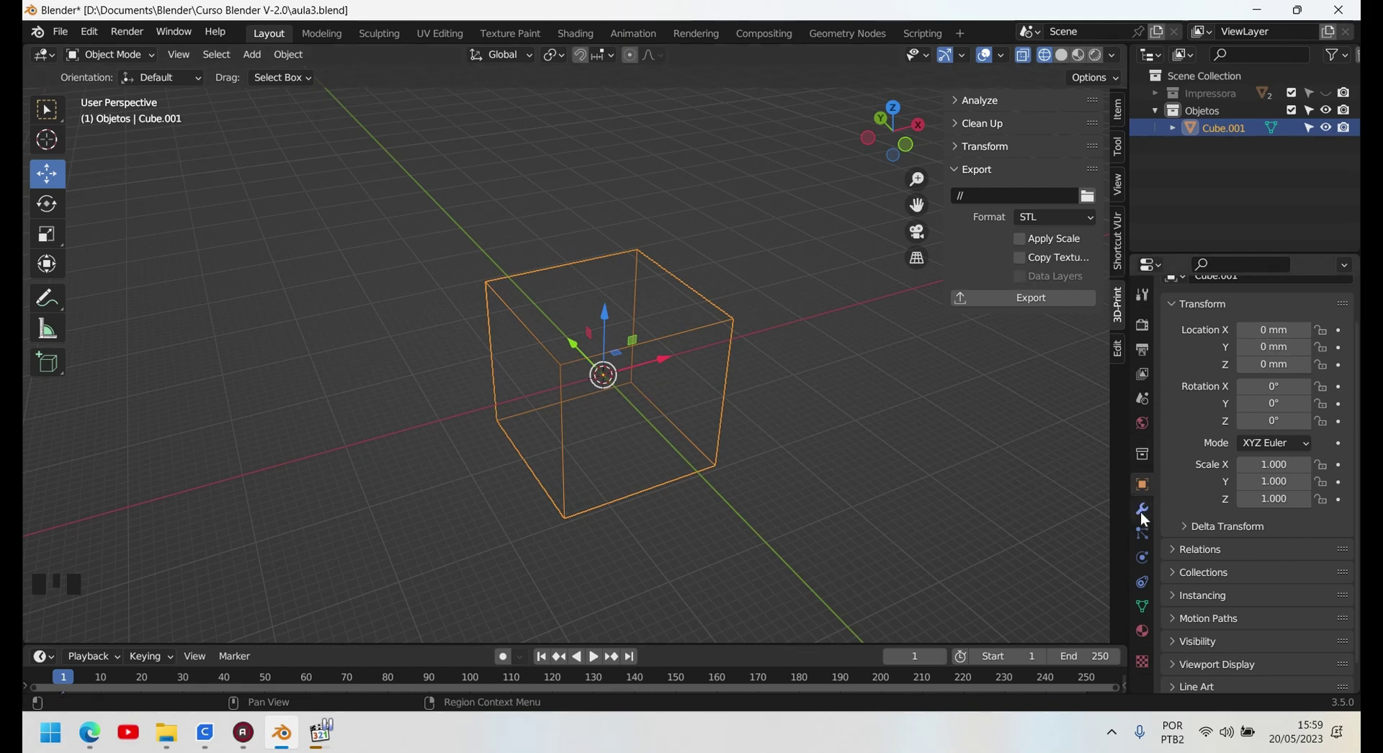
- Show the Scene Properties units in millimetres at 0.001 scale and the STL export options
left_click(1148, 520)
left_click(1147, 411)
scroll("up", 3)
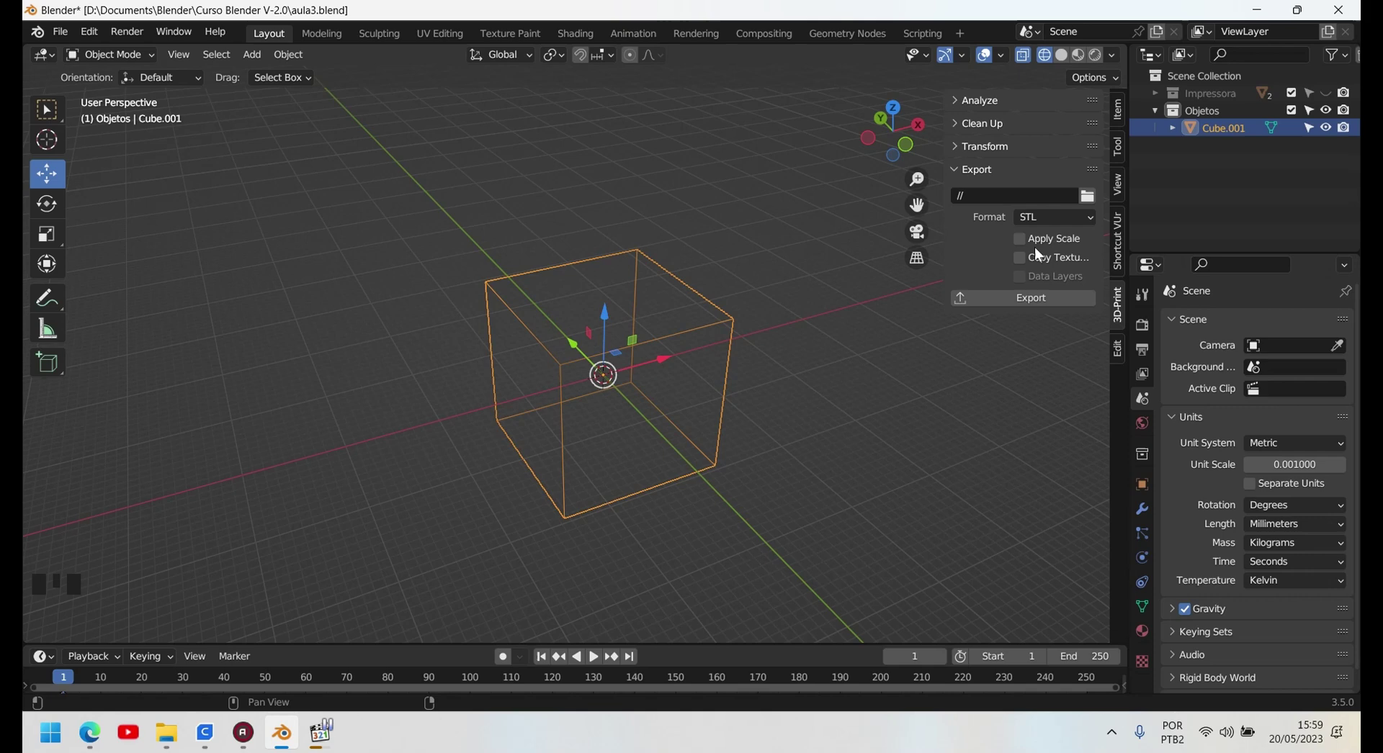
- Browse the export formats (OBJ, PLY, STL, X3D) and keep STL selected
left_click_drag(1095, 224, 1046, 290)
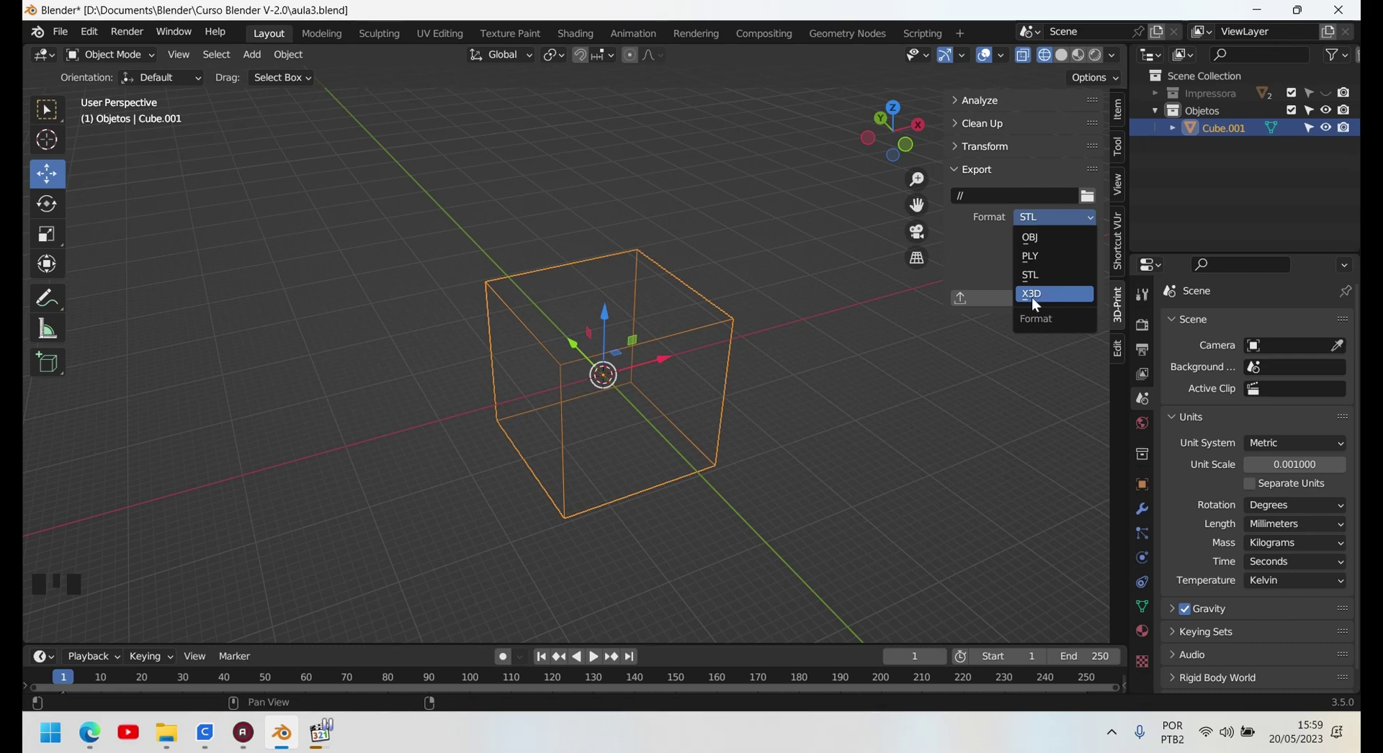
left_click(1015, 445)
left_click(683, 339)
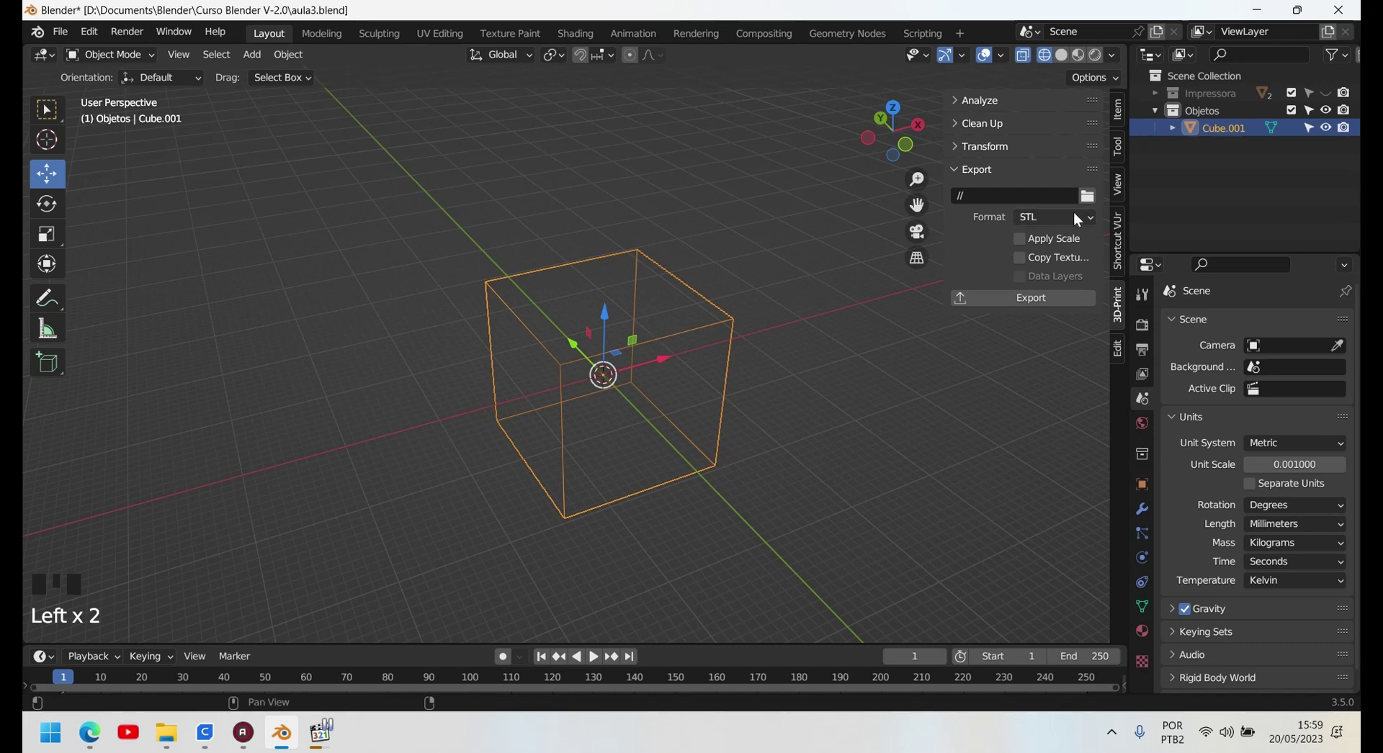
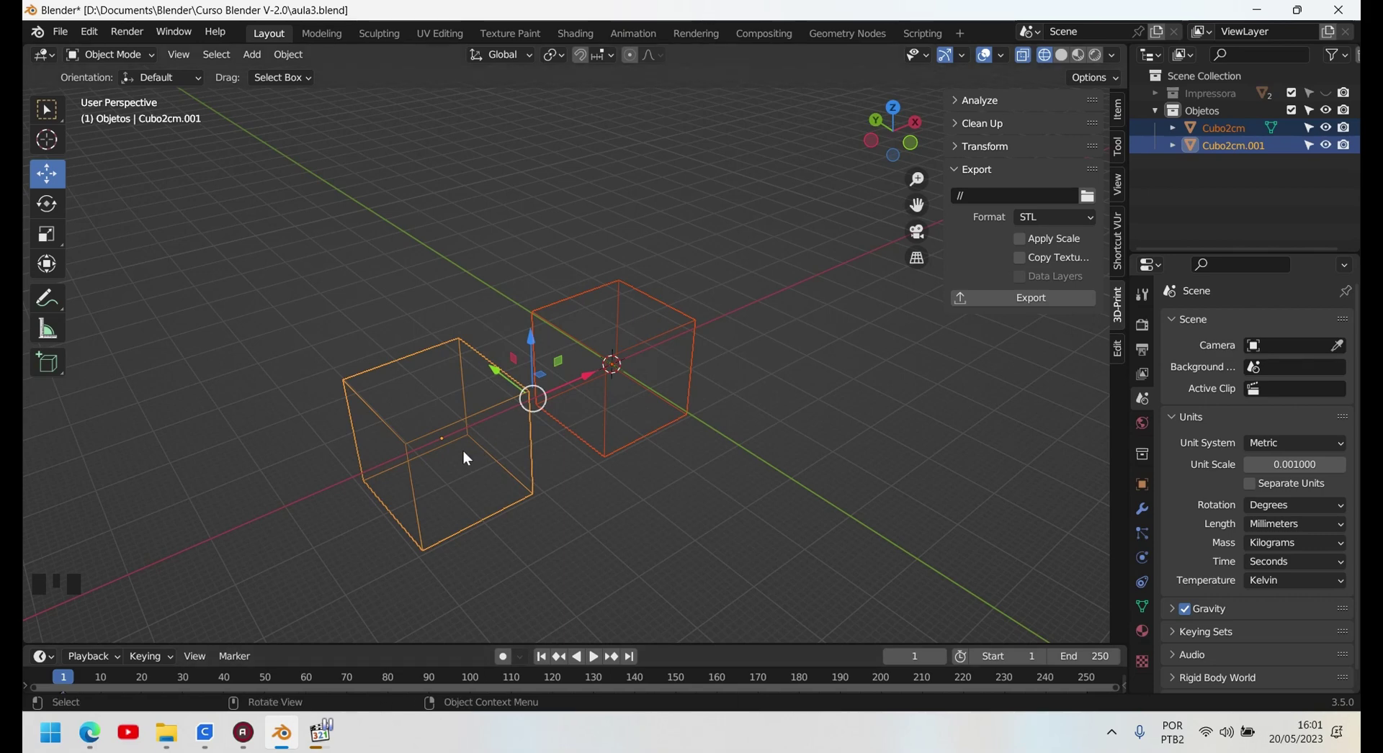
- Inspect the two cubes in the viewport and clear the selection
left_click(736, 503)
left_click(674, 330)
left_click(451, 420)
left_click(477, 427)
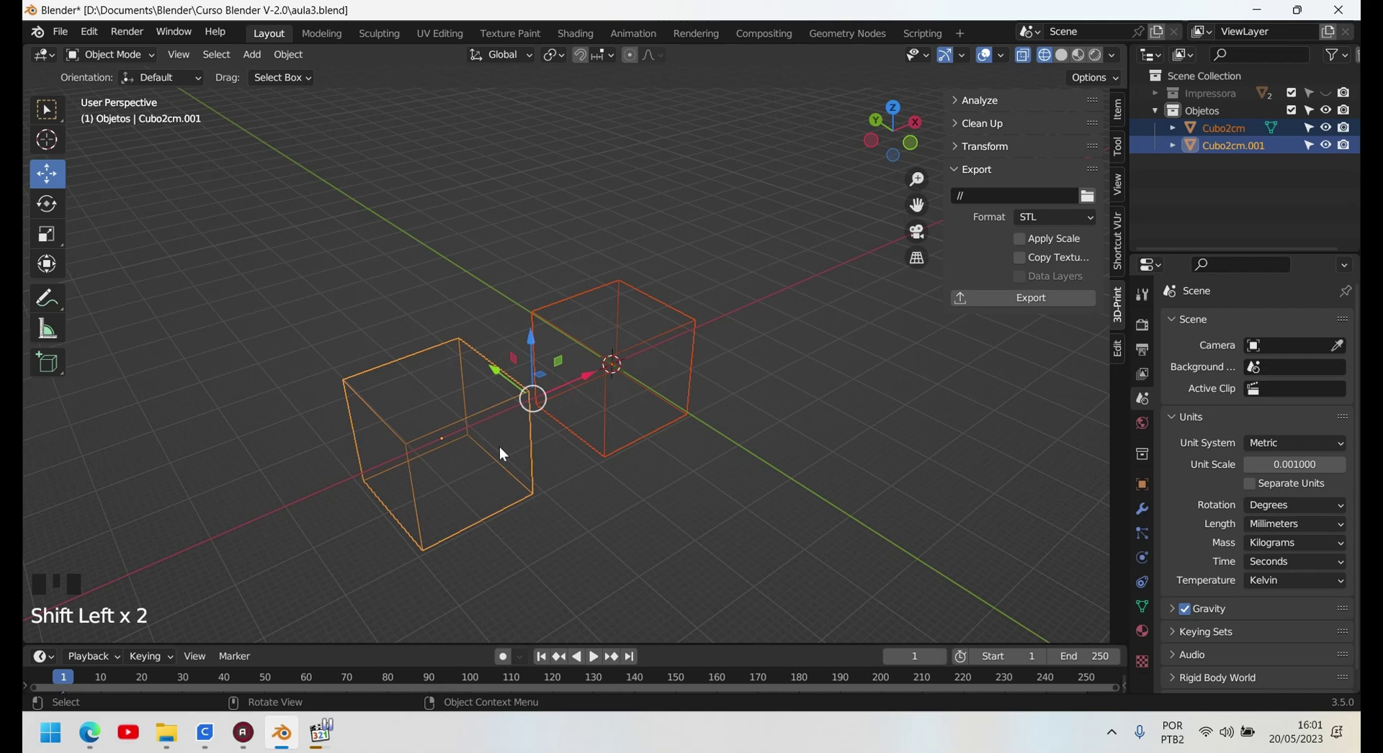
left_click(596, 596)
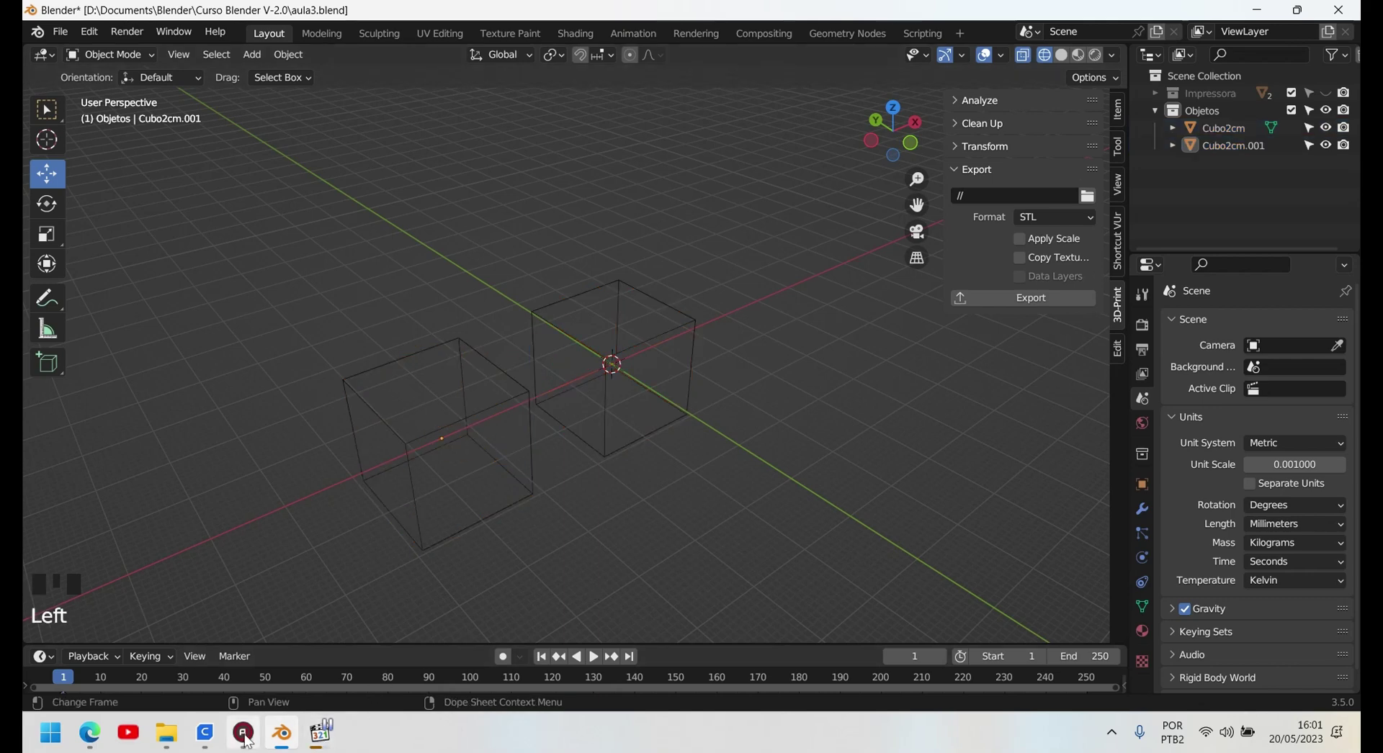
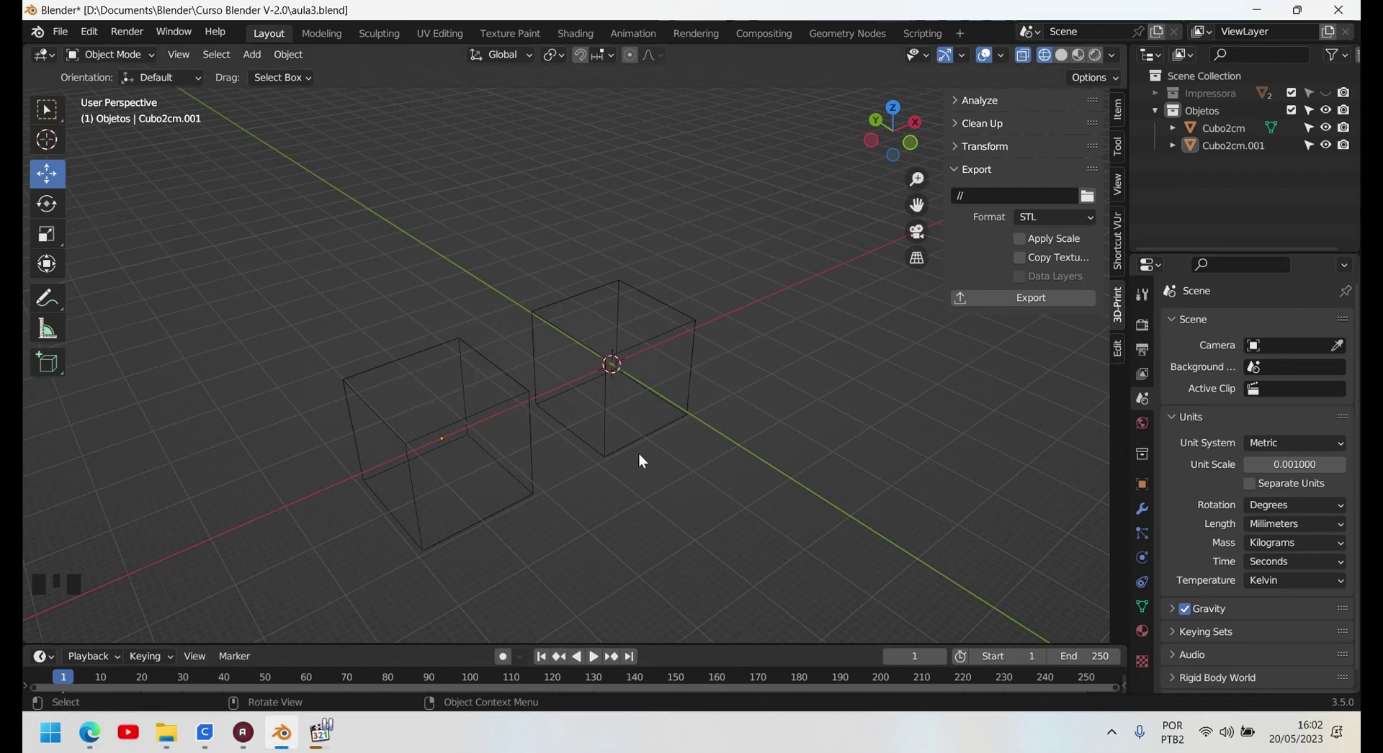
scroll("down", 3)
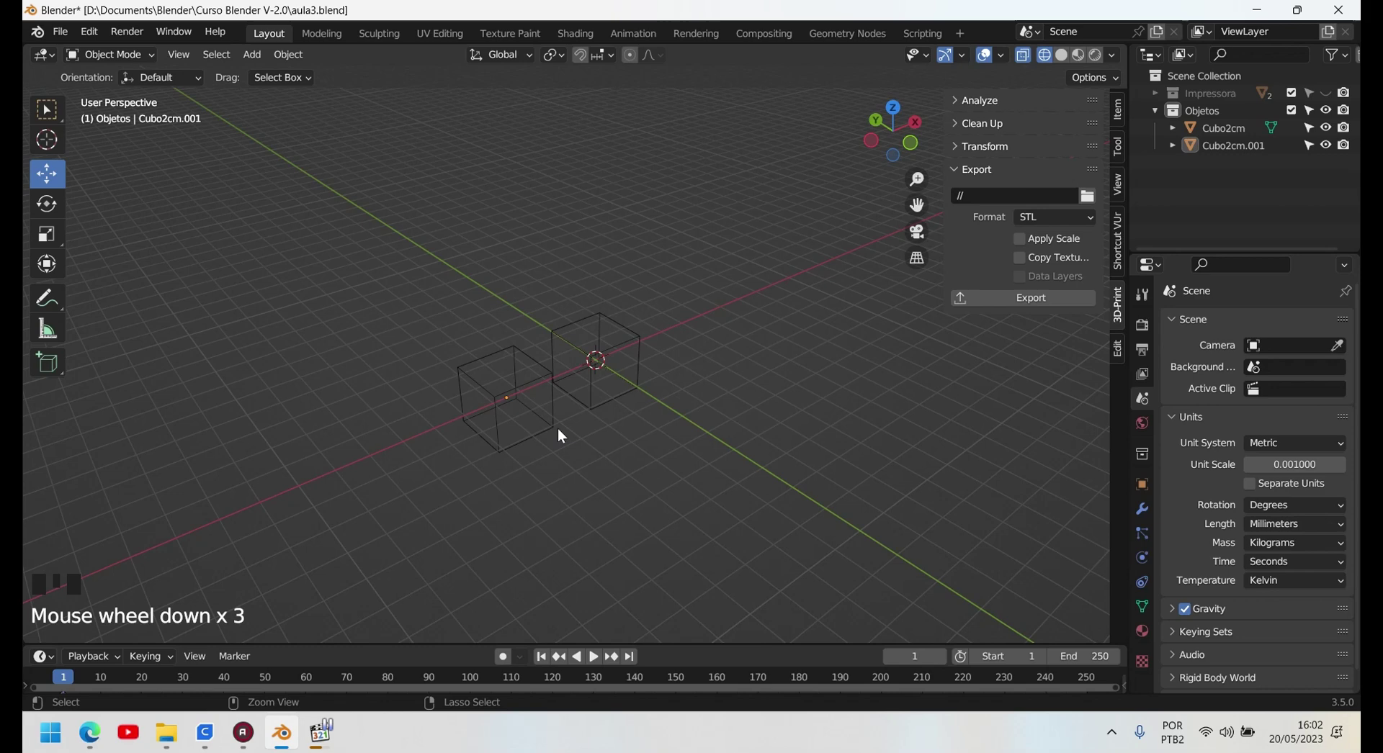
- Undo the last several actions to restore the earlier scene state
key("ctrl+z")
key("ctrl+z")
key("ctrl+z")
key("ctrl+z")
key("ctrl+z")
key("ctrl+z")
key("ctrl+z")
key("ctrl+z")
- Delete the duplicate Cubo2cm.001, leaving only Cubo2cm in the scene
left_click(609, 359)
left_click(997, 410)
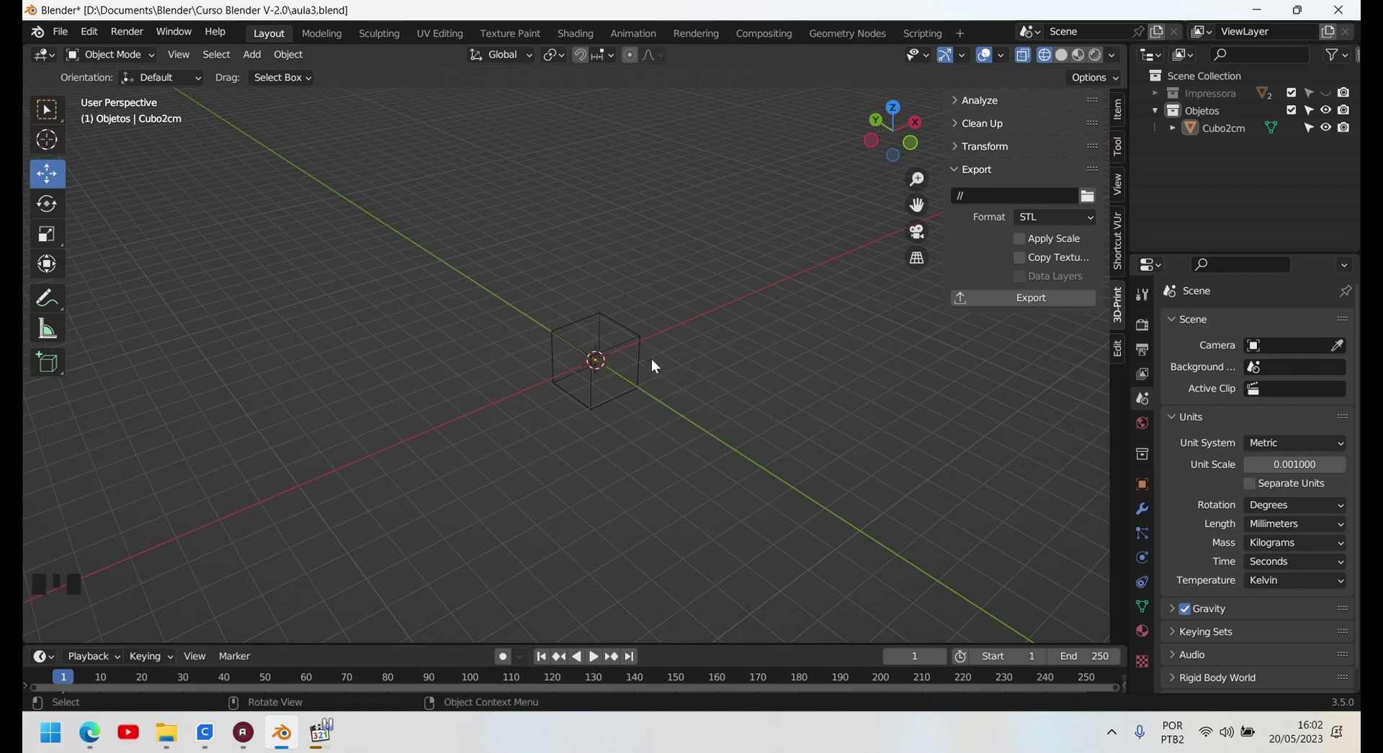
- Hide the sidebar and delete the remaining Cubo2cm cube, emptying the scene
left_click(610, 347)
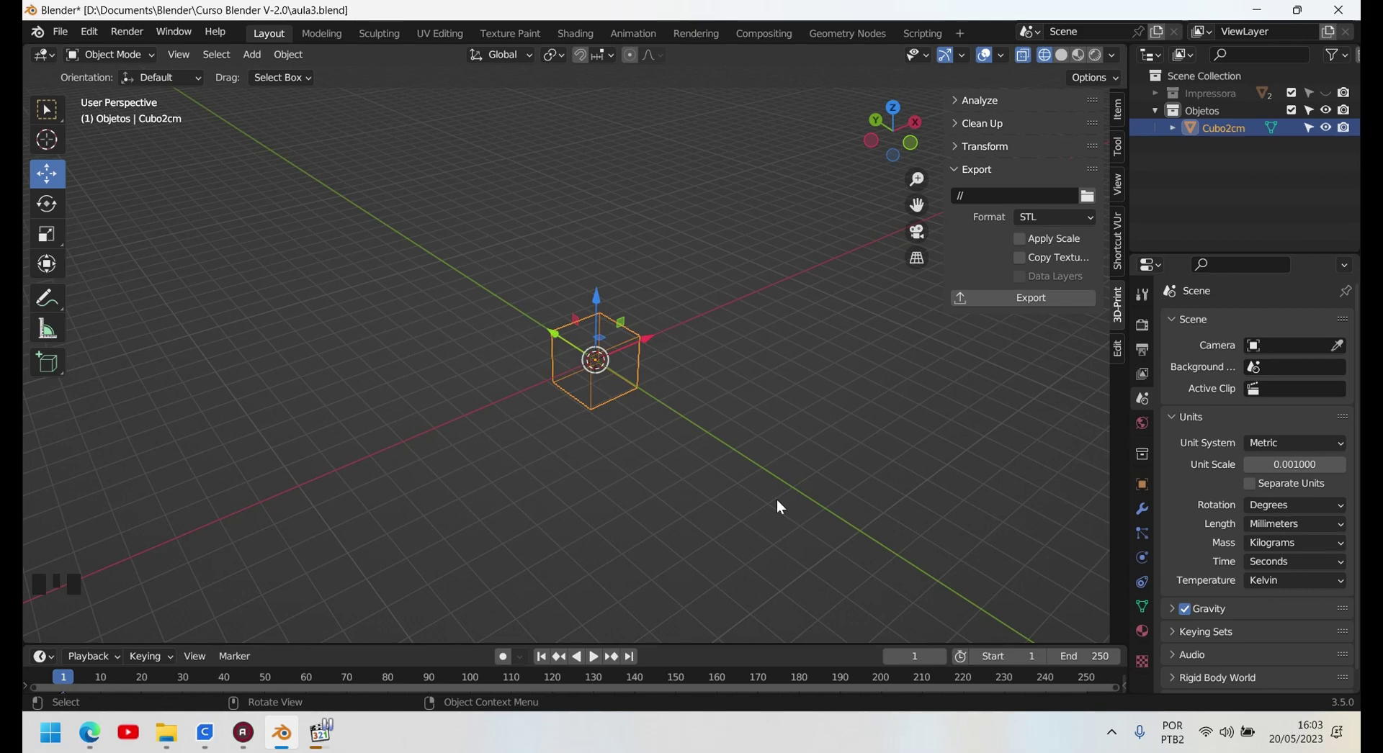
key("n")
scroll("up", 3)
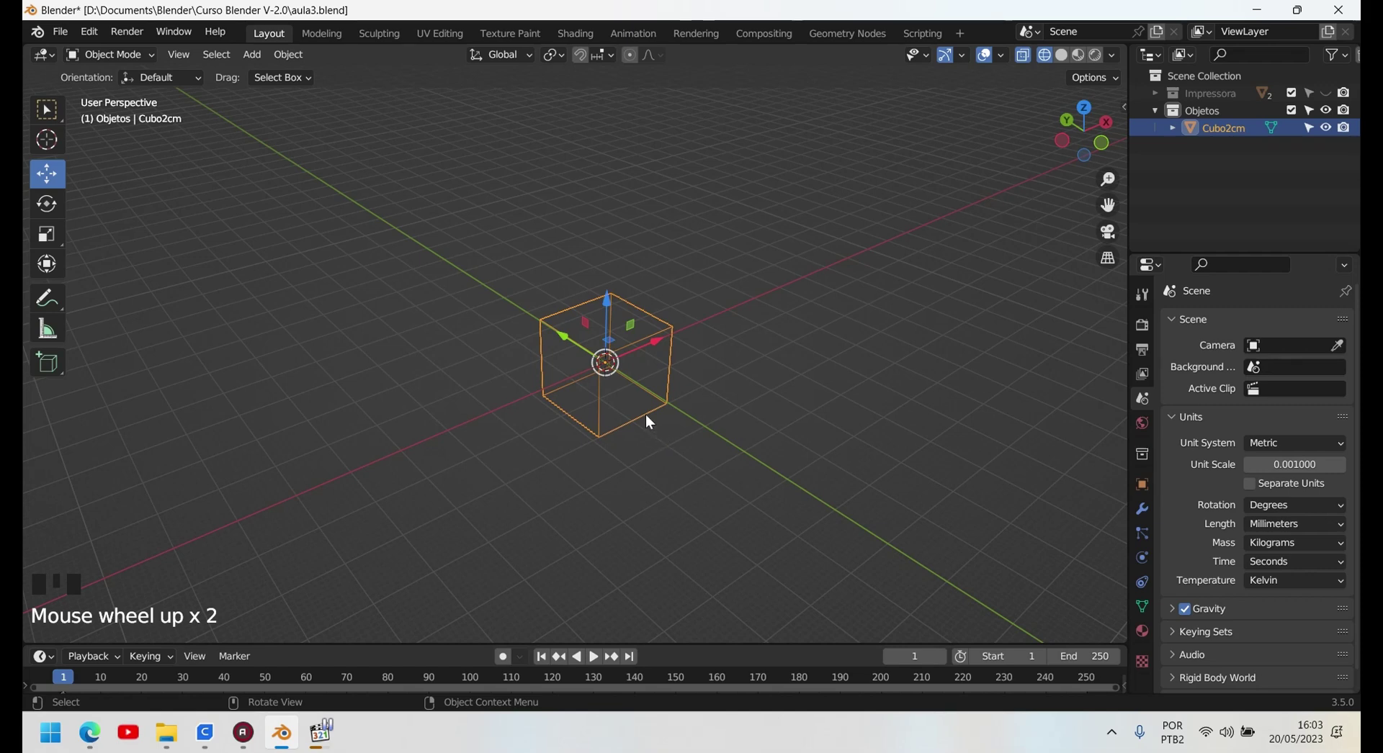
key("x")
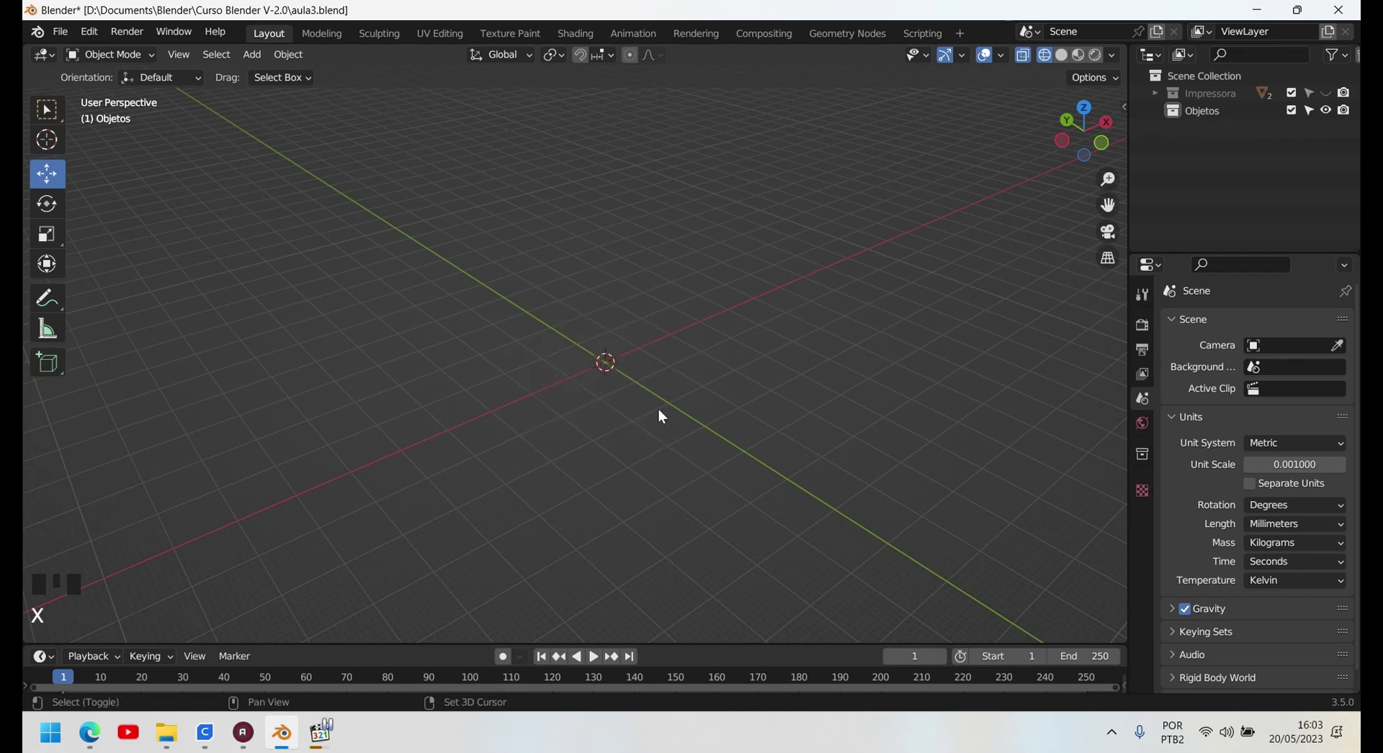
- Add a new 20 mm cube and lift it about 9.9 mm along Z
key("shift+a")
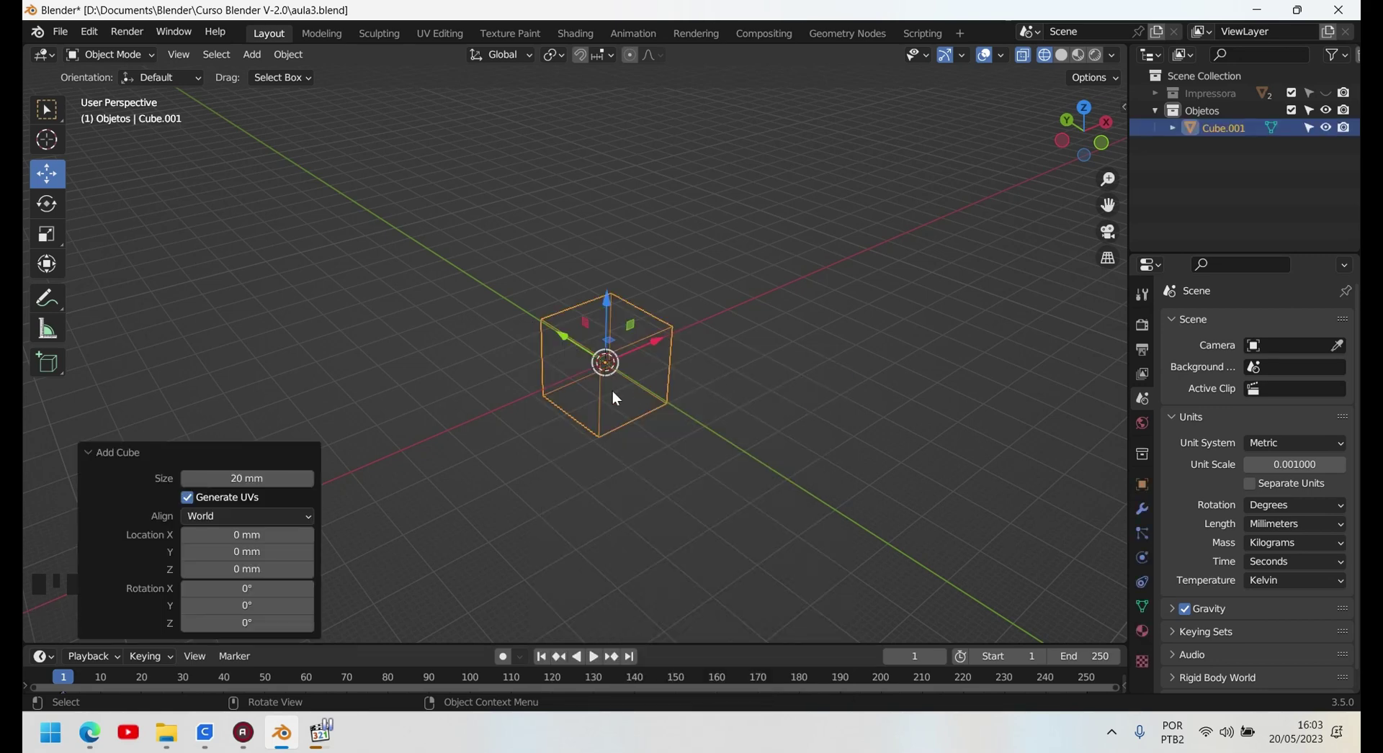
key("g")
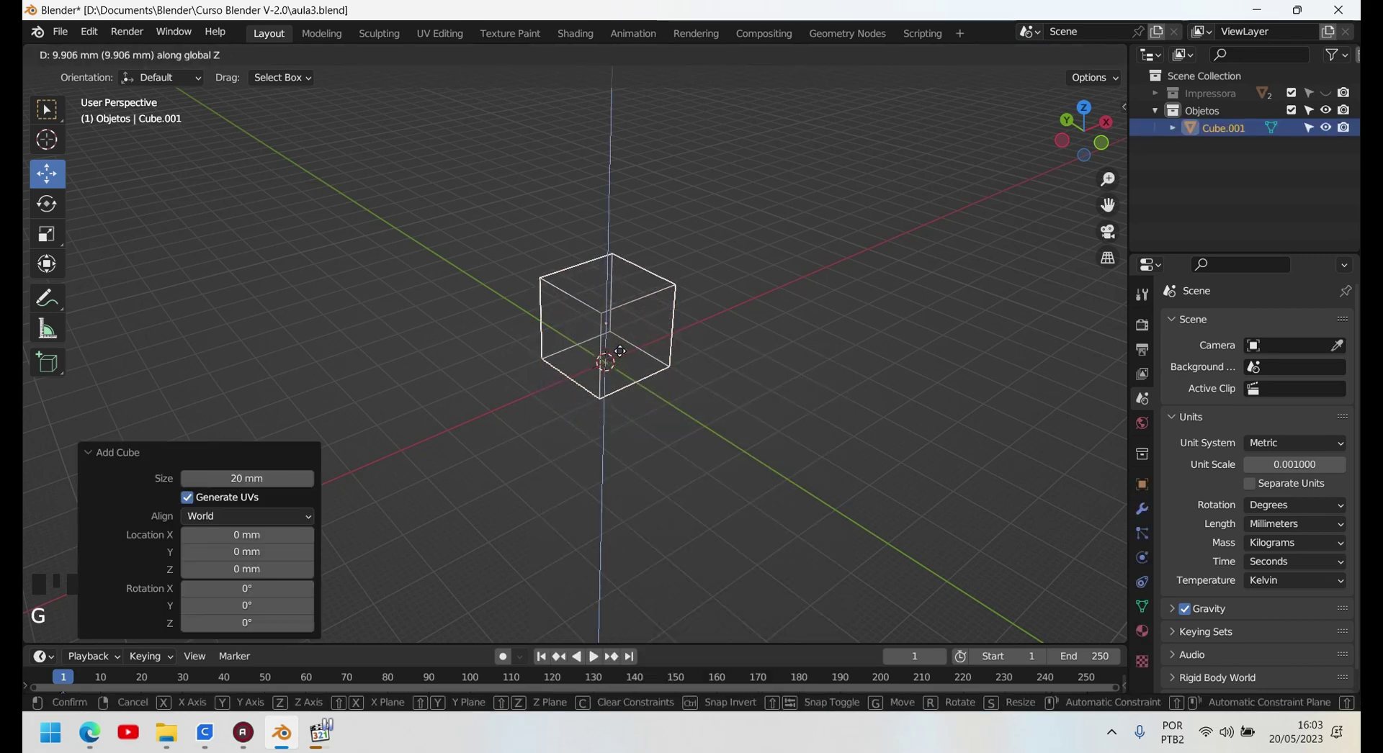
left_click(483, 497)
left_click(594, 320)
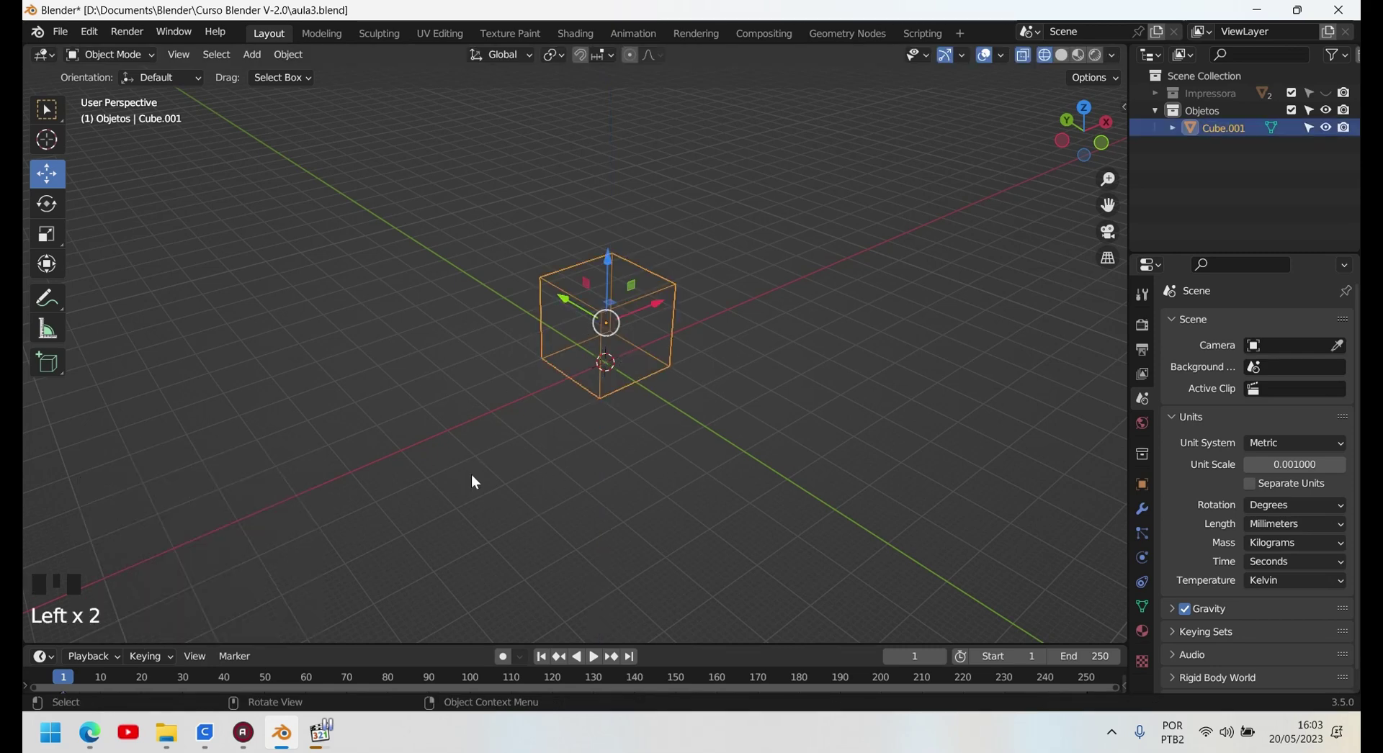
- Enable the viewport Statistics overlay to show vertex and face counts
left_click_drag(507, 492, 1007, 64)
left_click_drag(1007, 63, 506, 428)
scroll("up", 3)
scroll("down", 3)
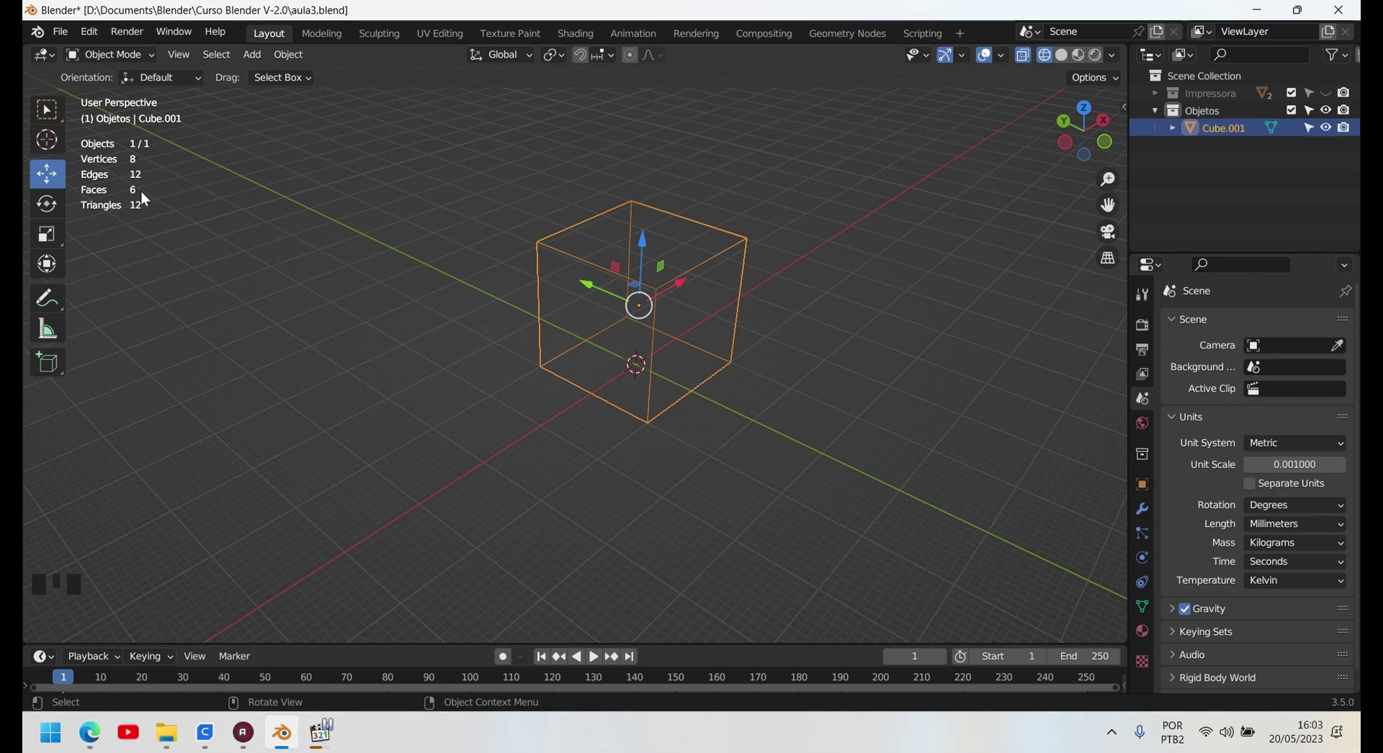
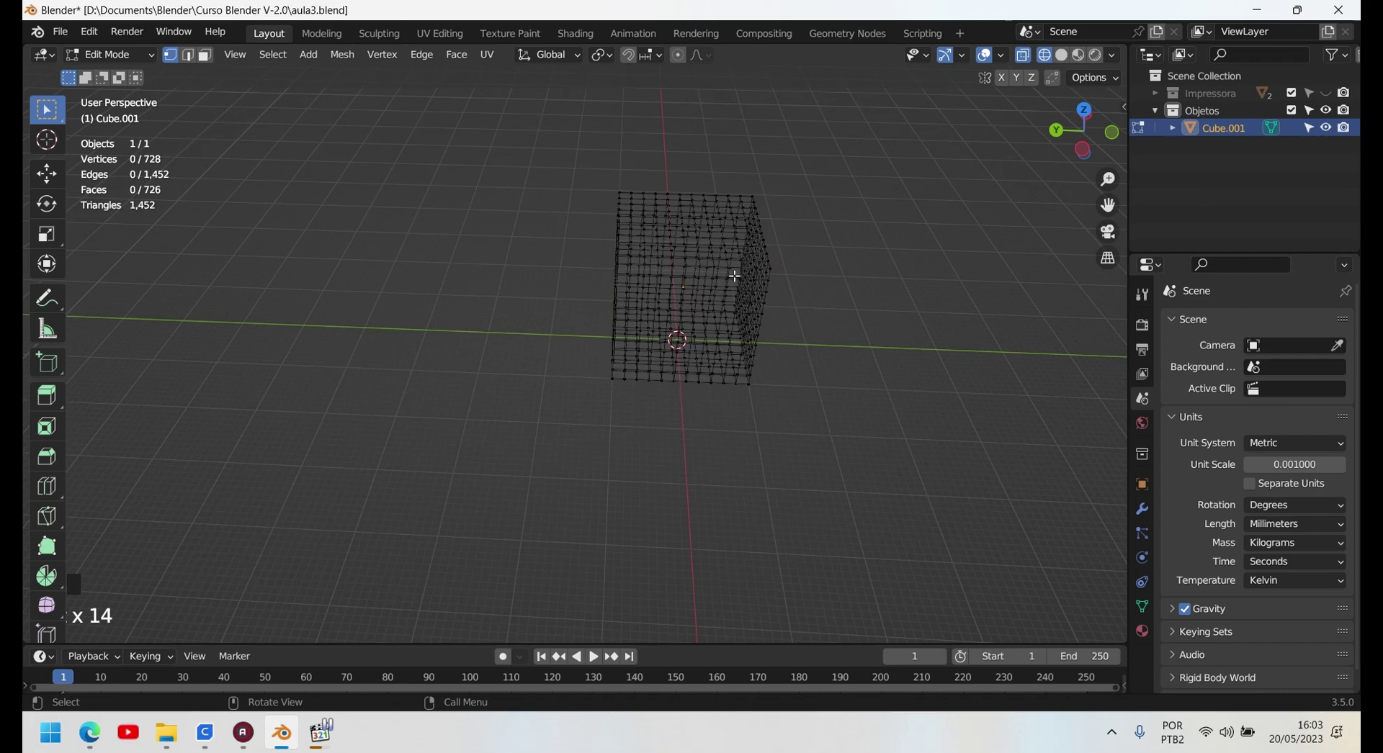
key("Tab")
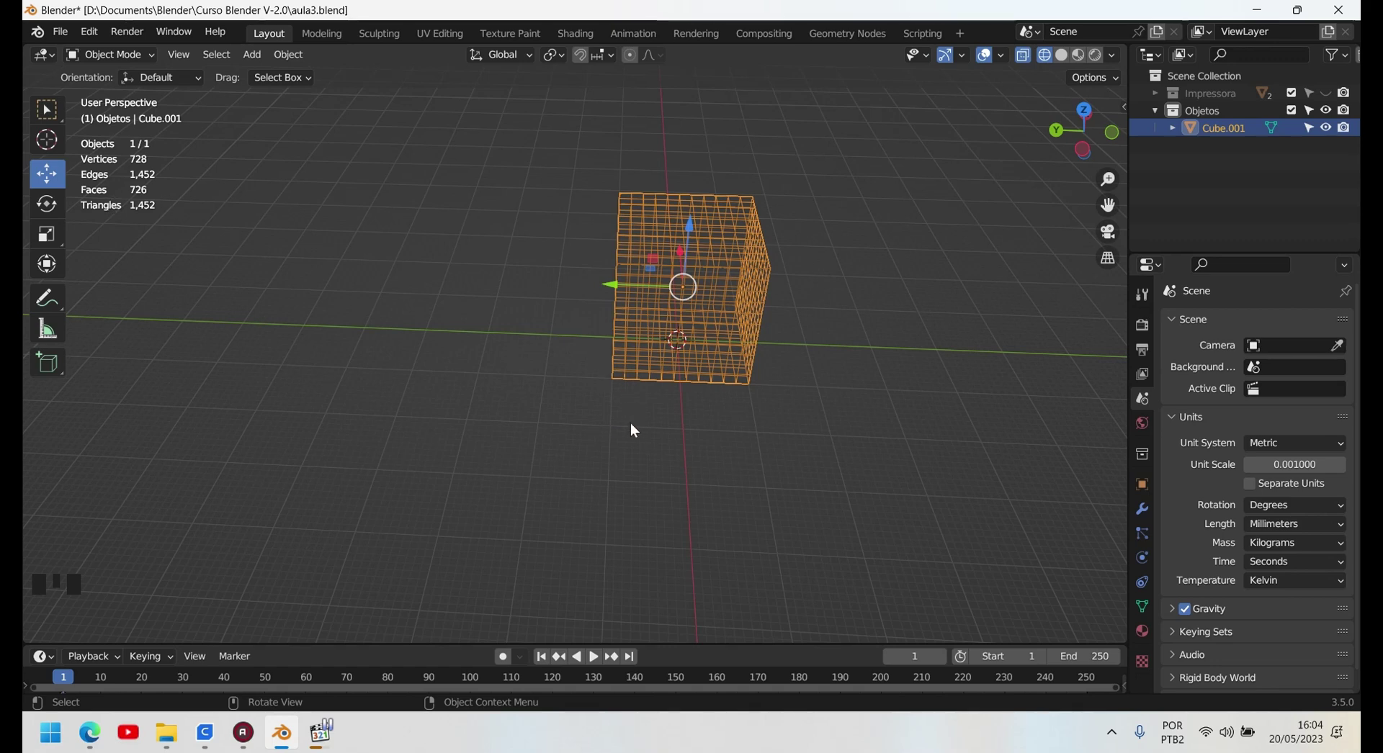
scroll("up", 3)
left_click_drag(773, 508, 738, 493)
scroll("up", 3)
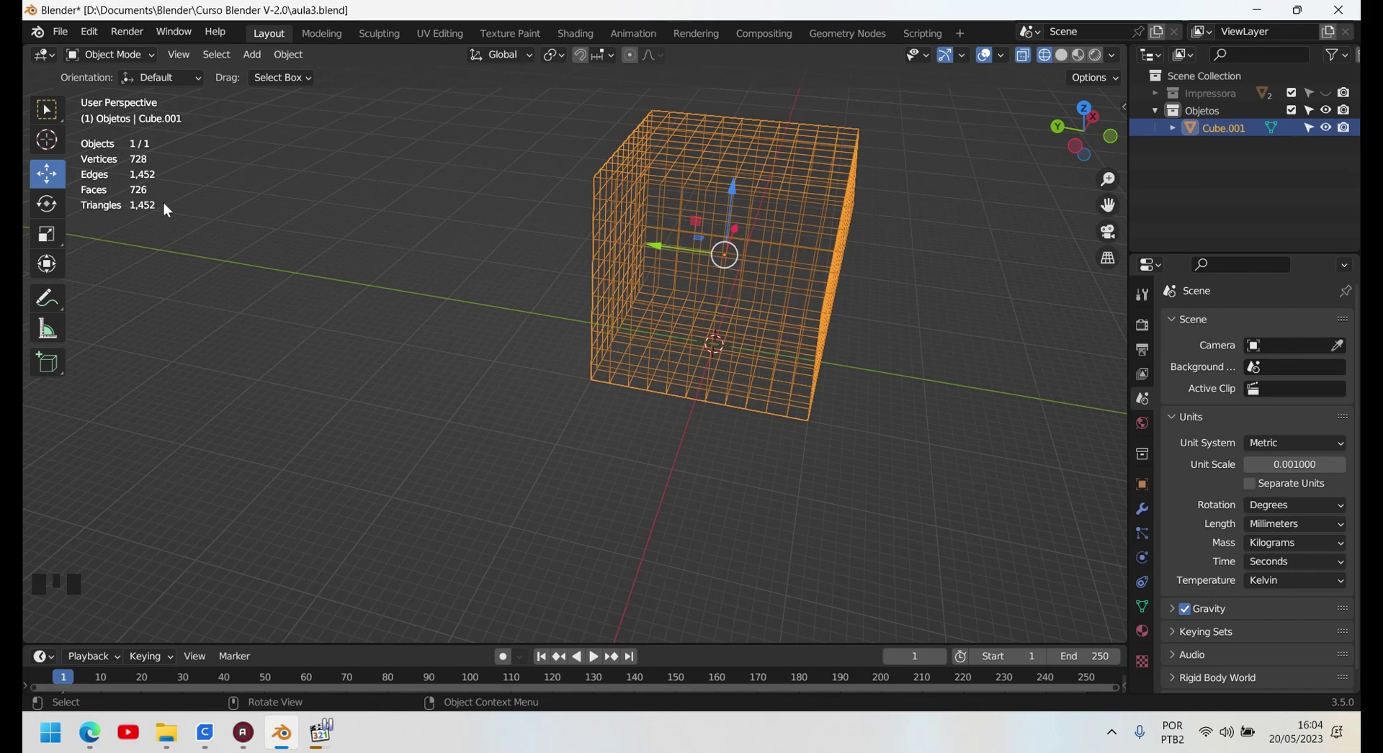
scroll("down", 3)
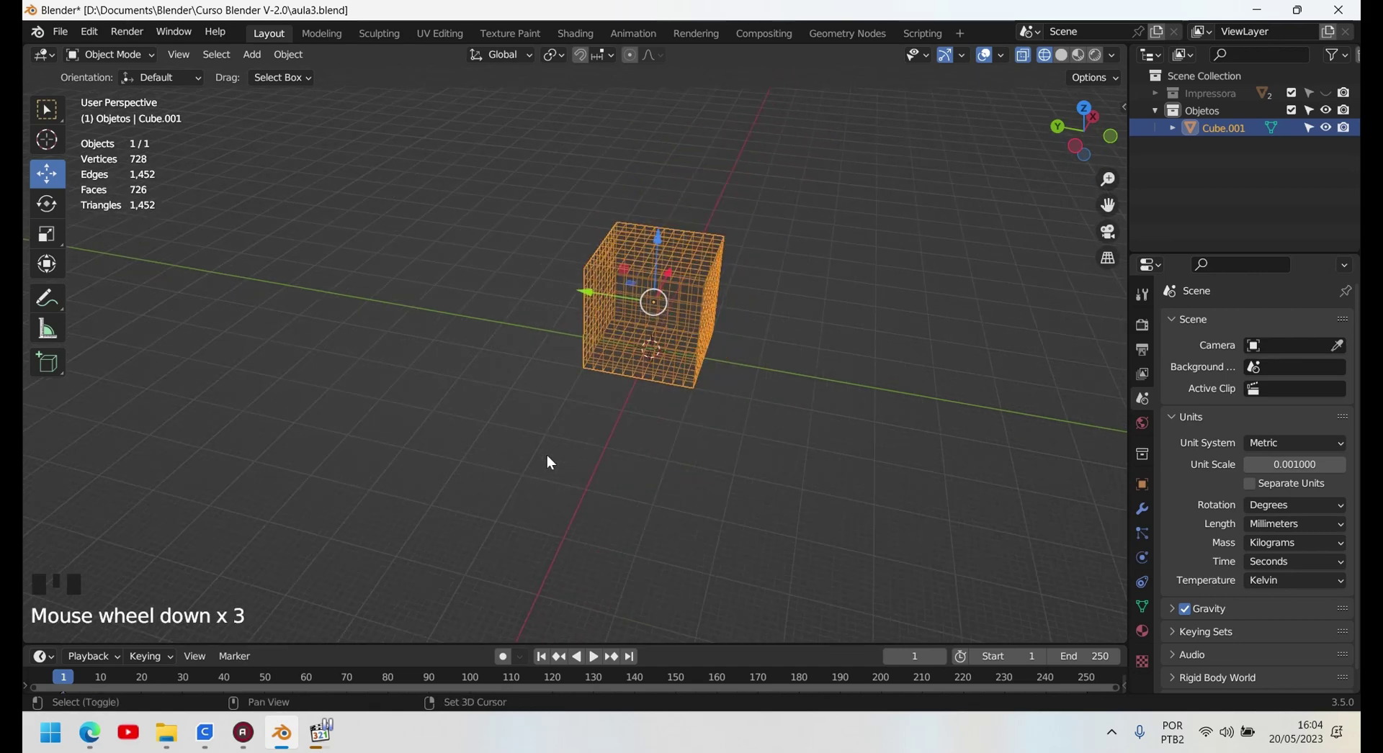
key("shift+a")
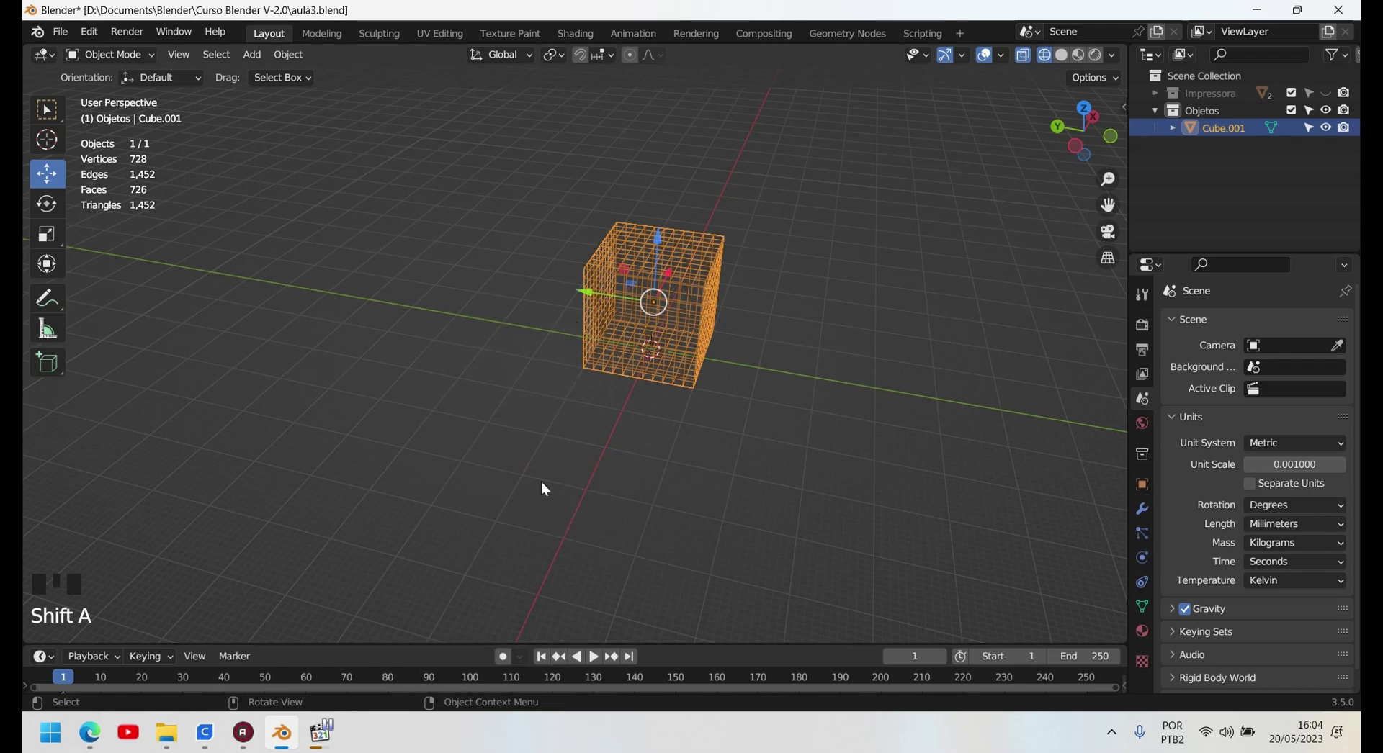
- Add a plain 20 mm Cube.002 and move it aside from the high-resolution cube
key("shift+a")
left_click_drag(500, 369, 696, 383)
key("g")
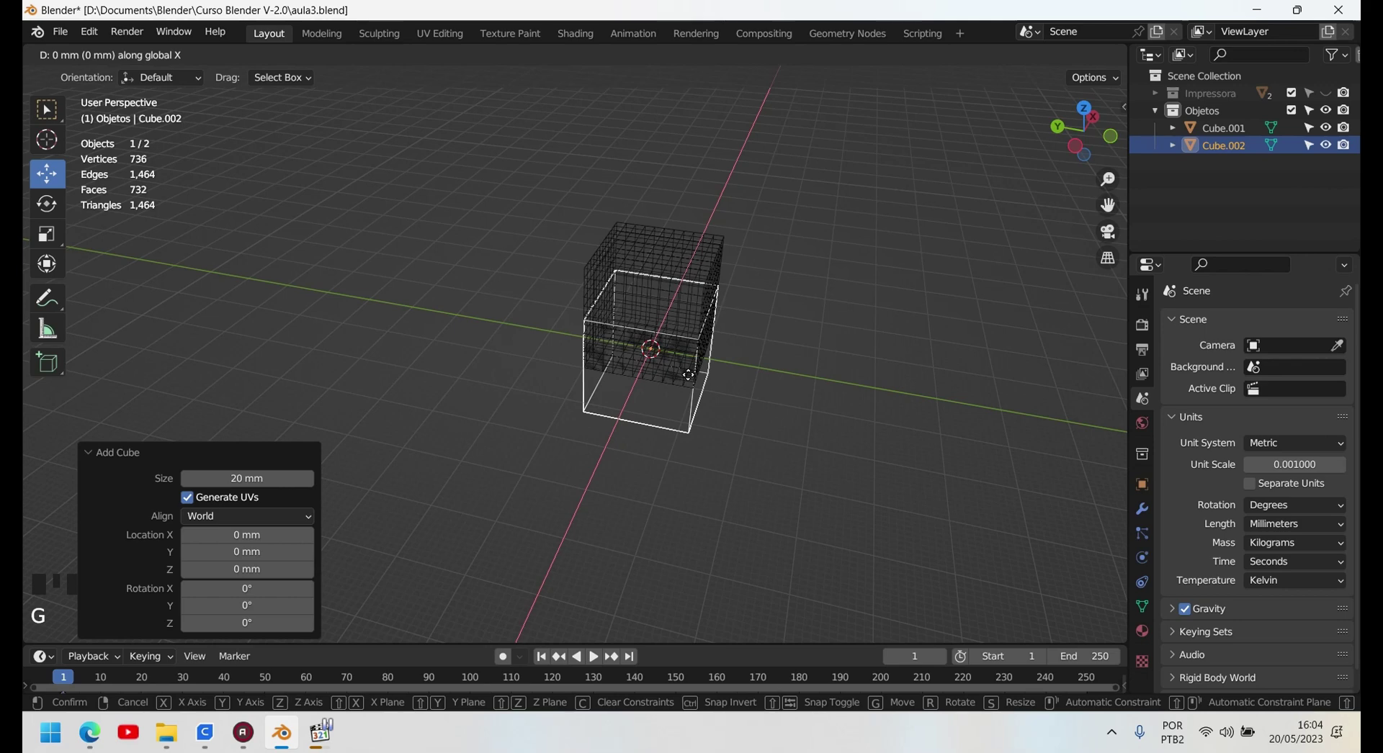
key("Escape")
key("g")
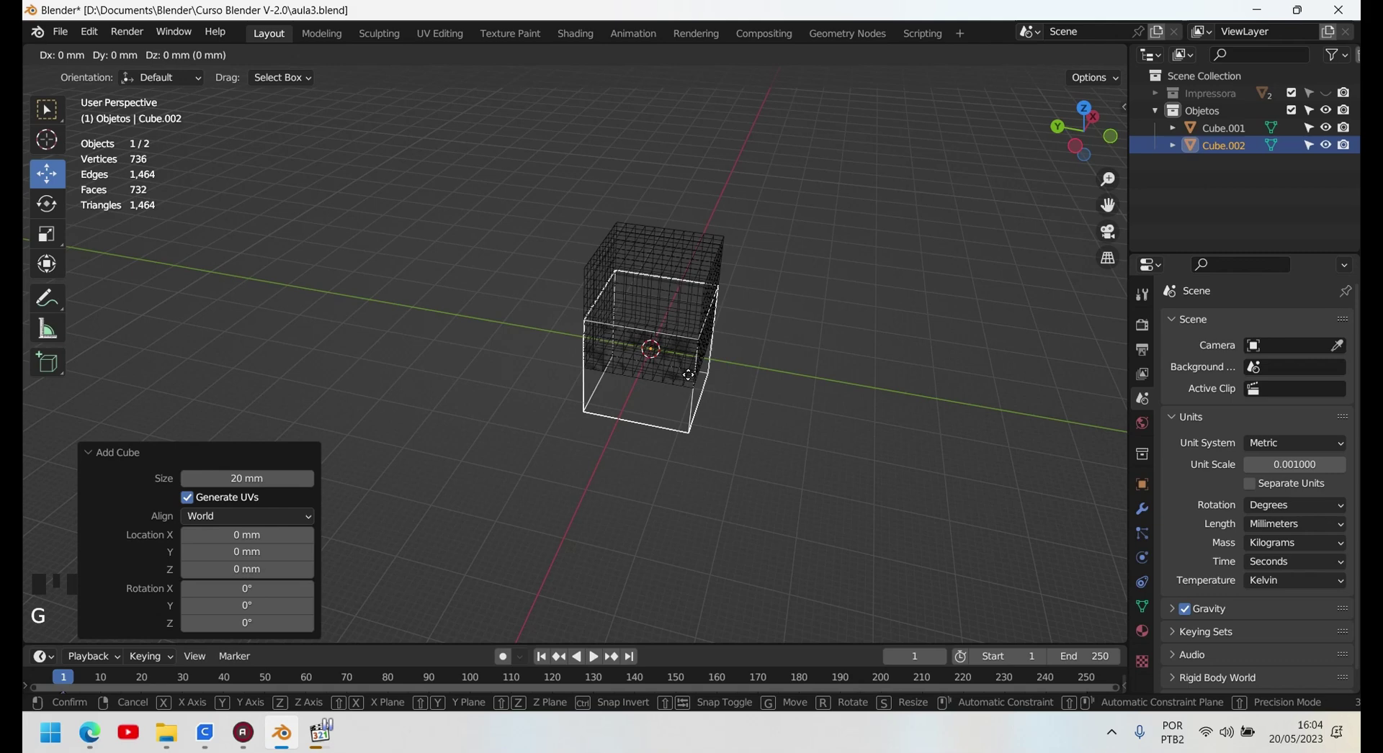
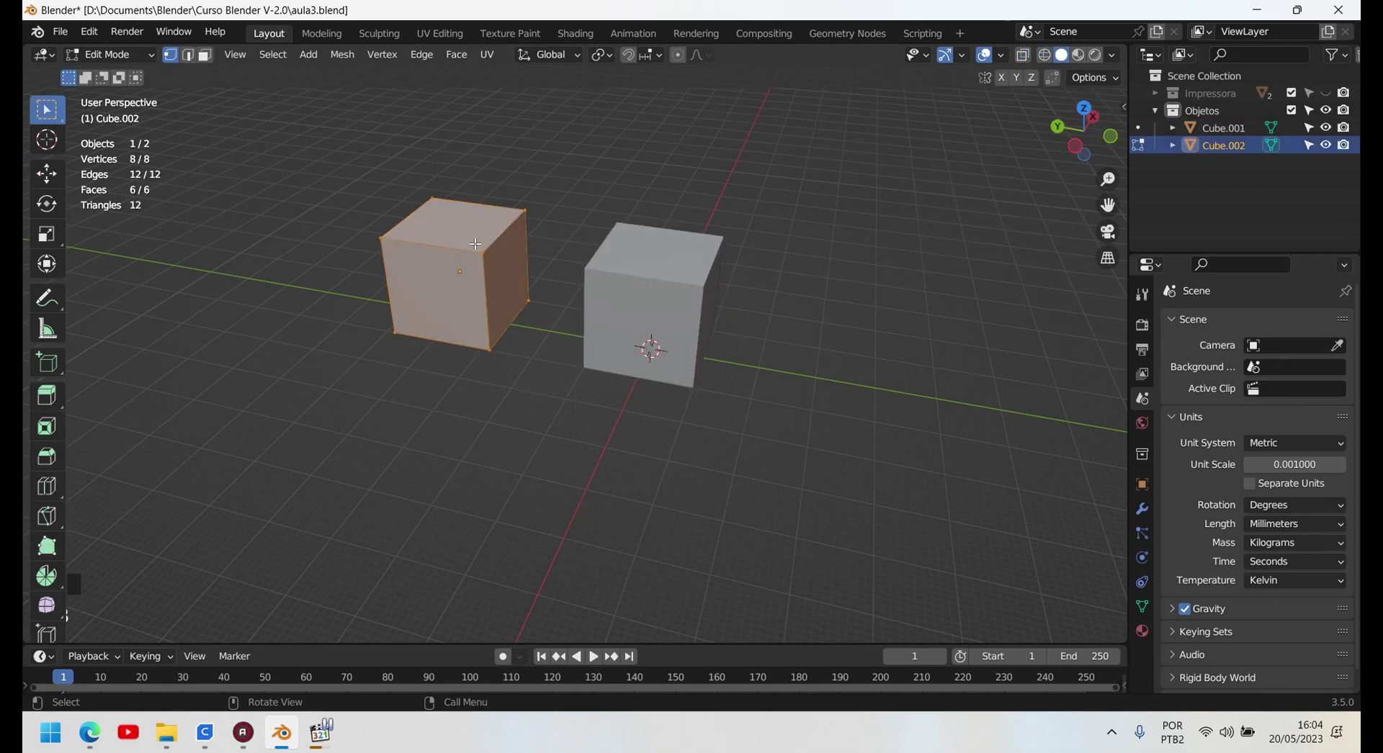
- Exit Edit Mode on the plain cube and select the high-resolution cube
key("Tab")
left_click(701, 283)
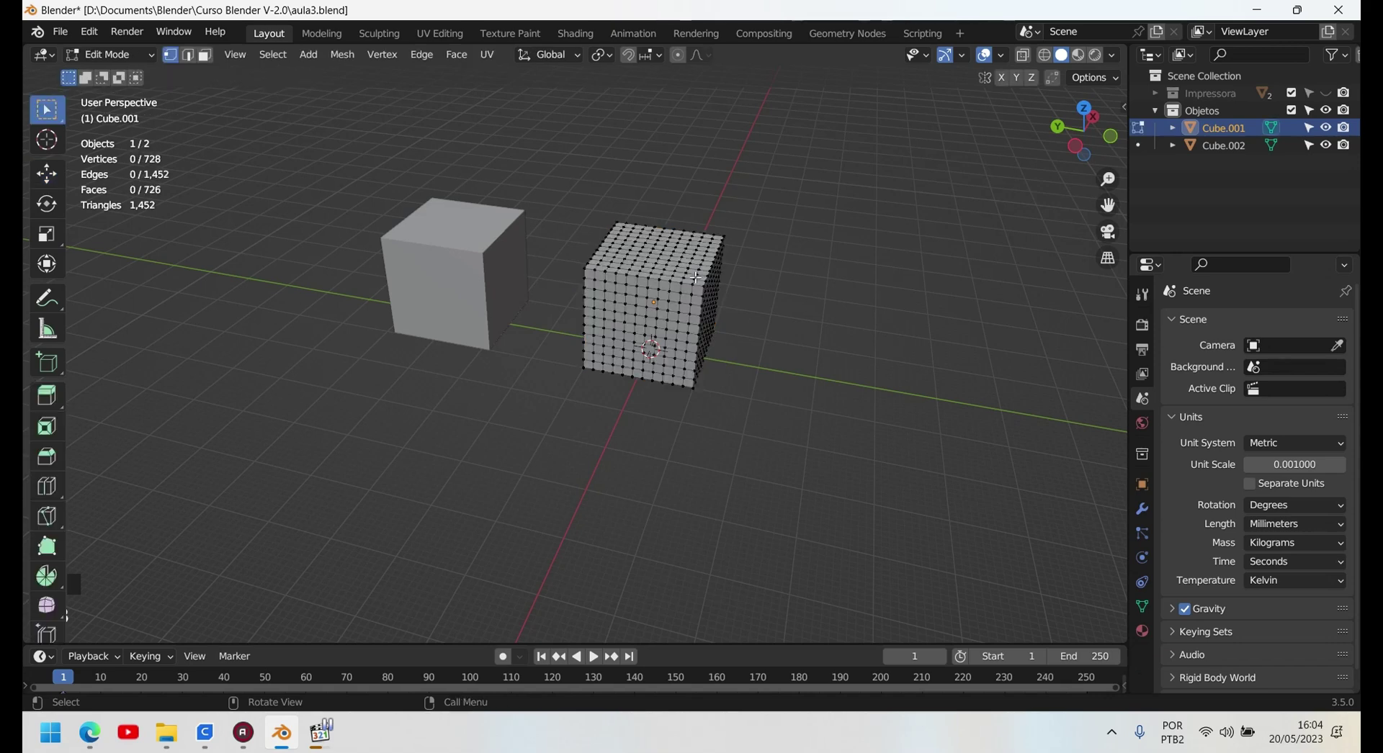
key("Tab")
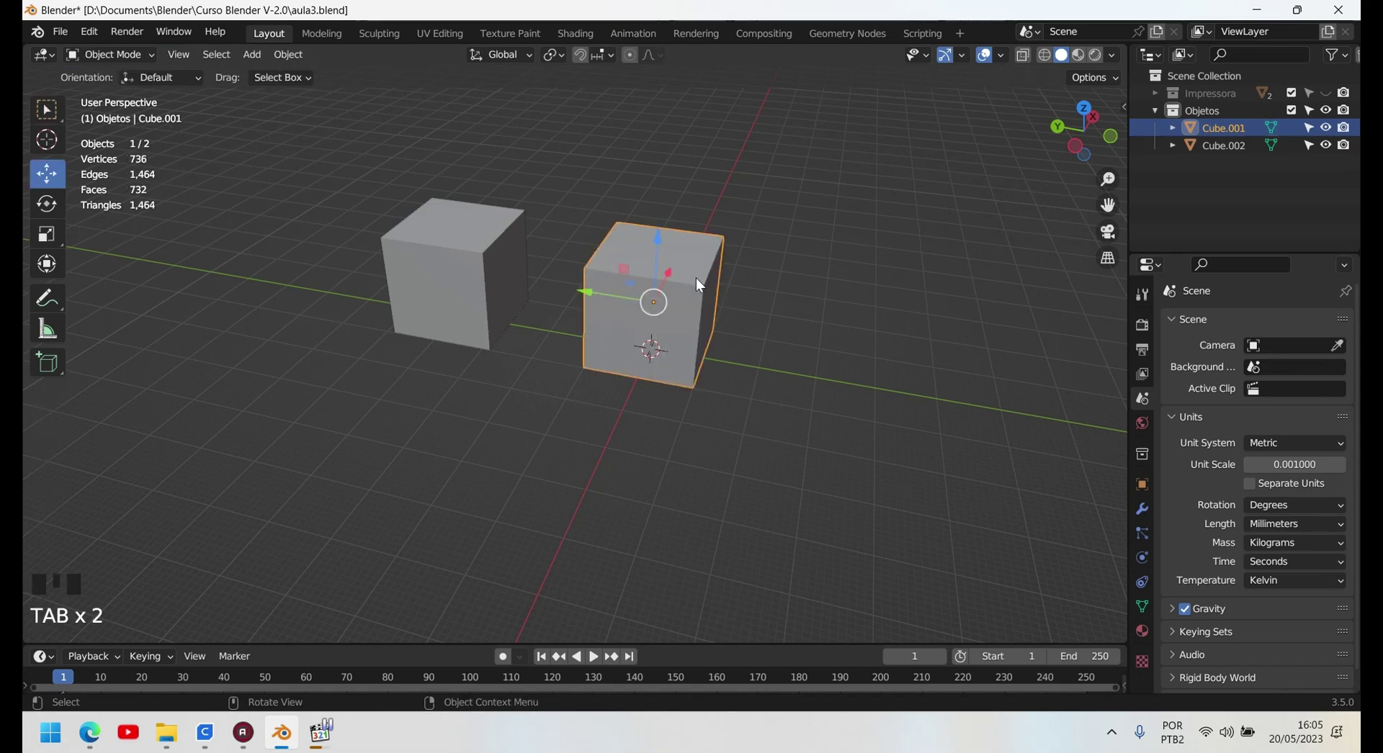
left_click(451, 268)
- Briefly view Cube.001's vertices in Edit Mode, then return both cubes to Object Mode
left_click(688, 288)
left_click(447, 264)
key("Tab")
left_click(652, 286)
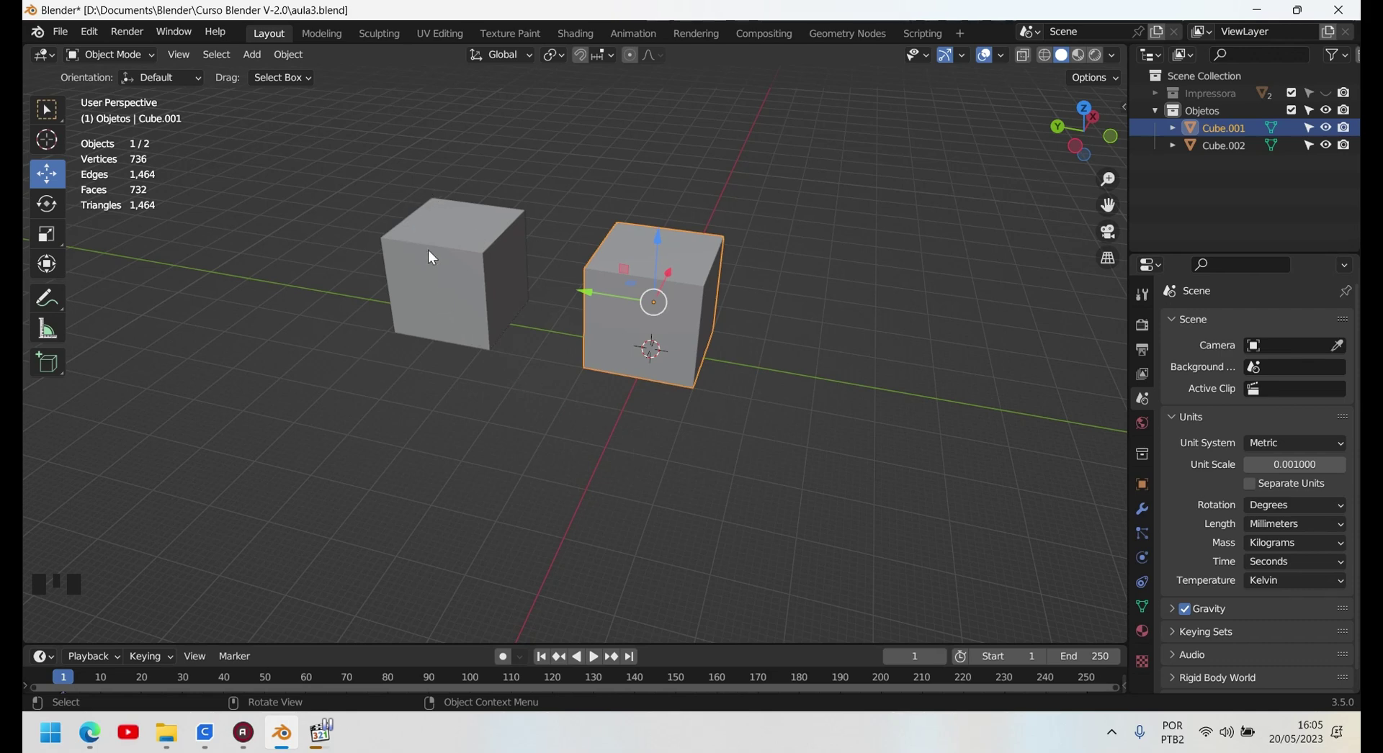
- Select the plain cube and rename it Cubo_baixa_res in the Outliner
left_click(357, 173)
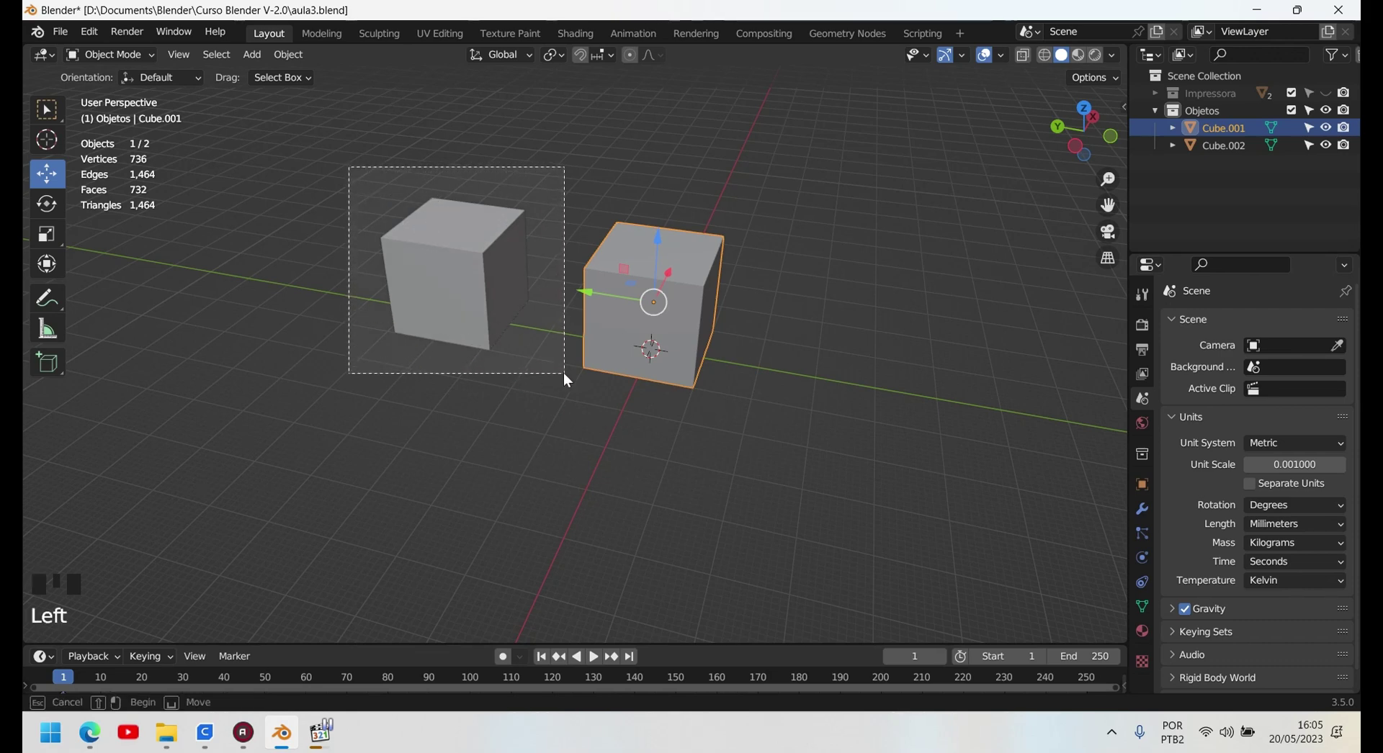
left_click(566, 384)
left_click(448, 262)
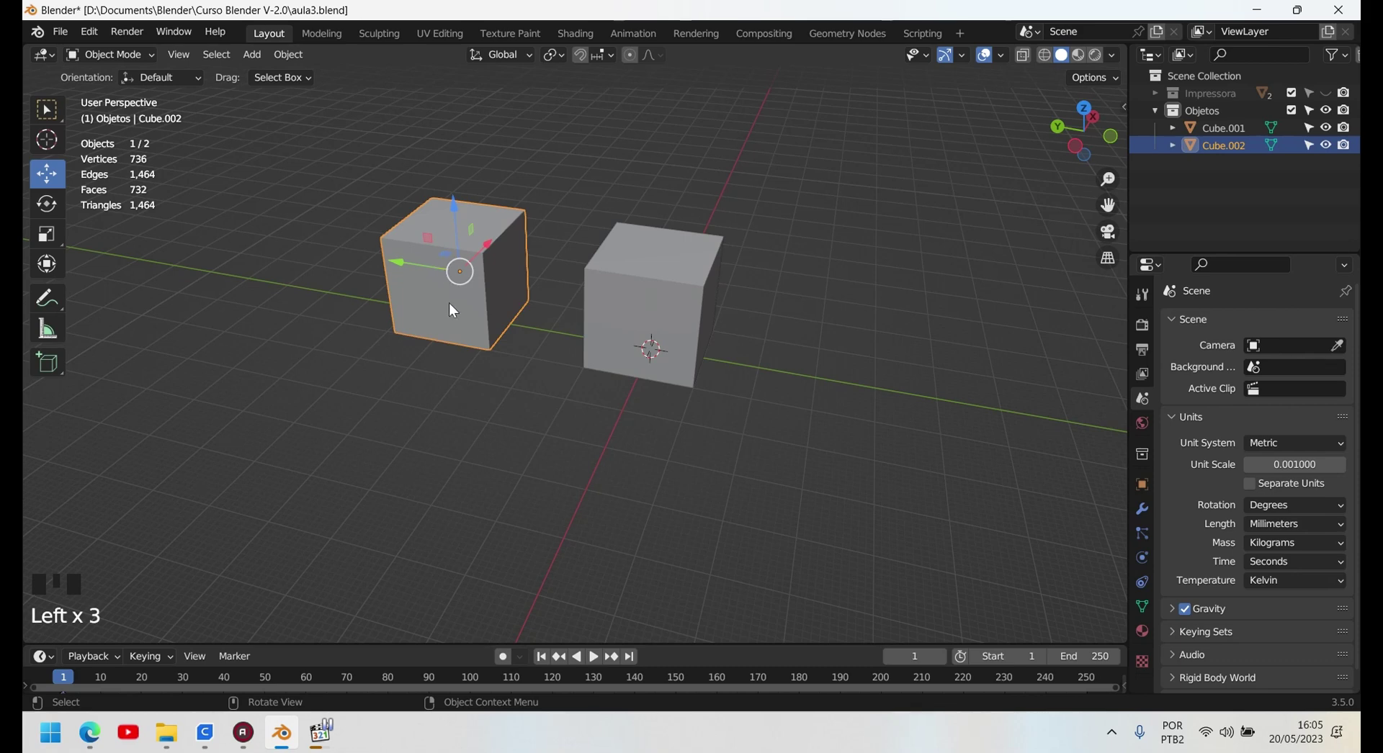
left_click_drag(447, 461, 558, 181)
left_click(559, 181)
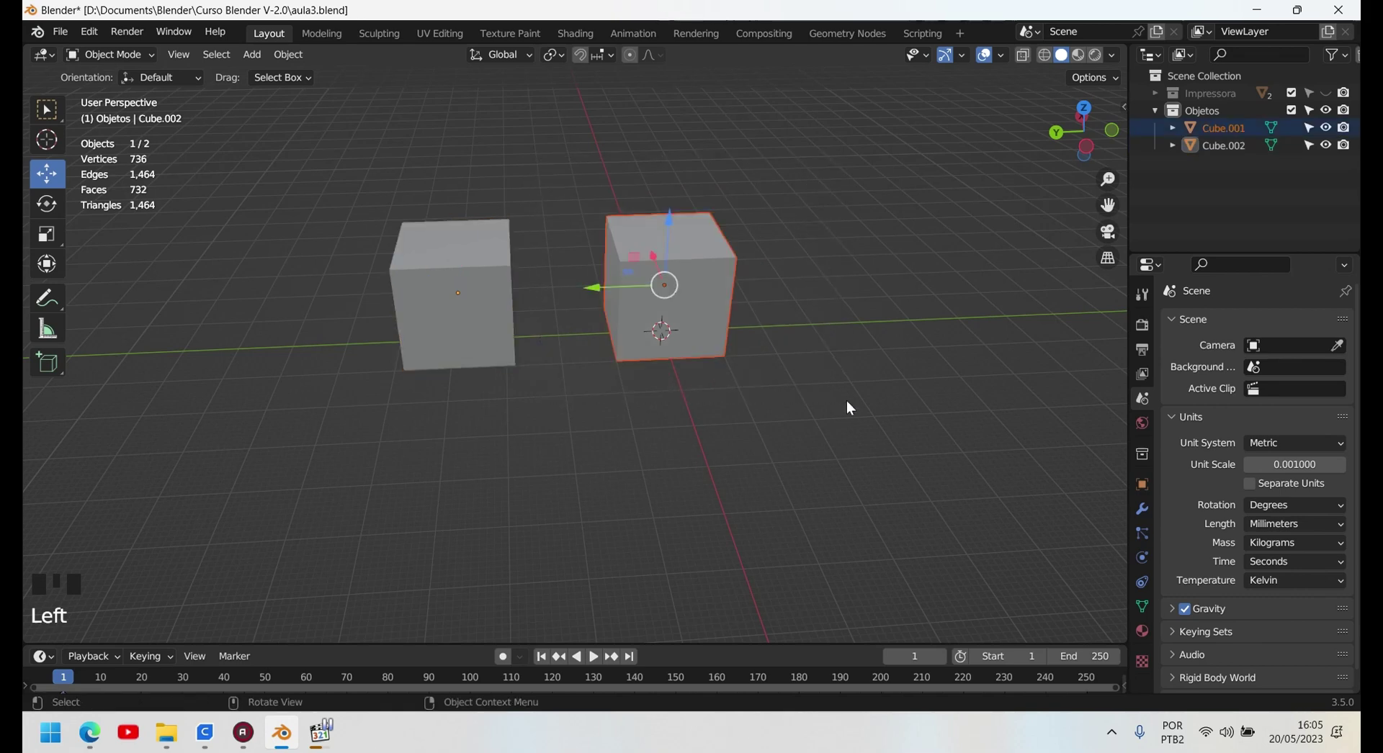
left_click(457, 316)
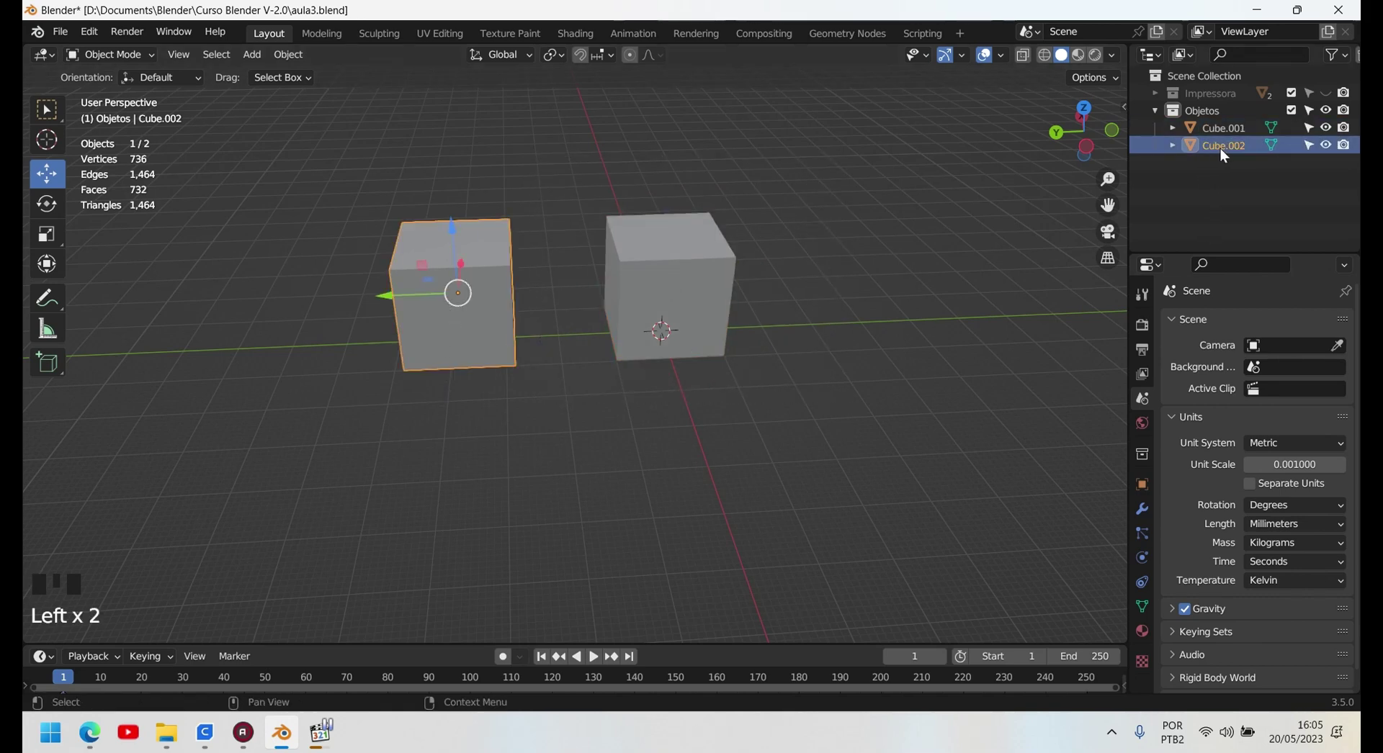
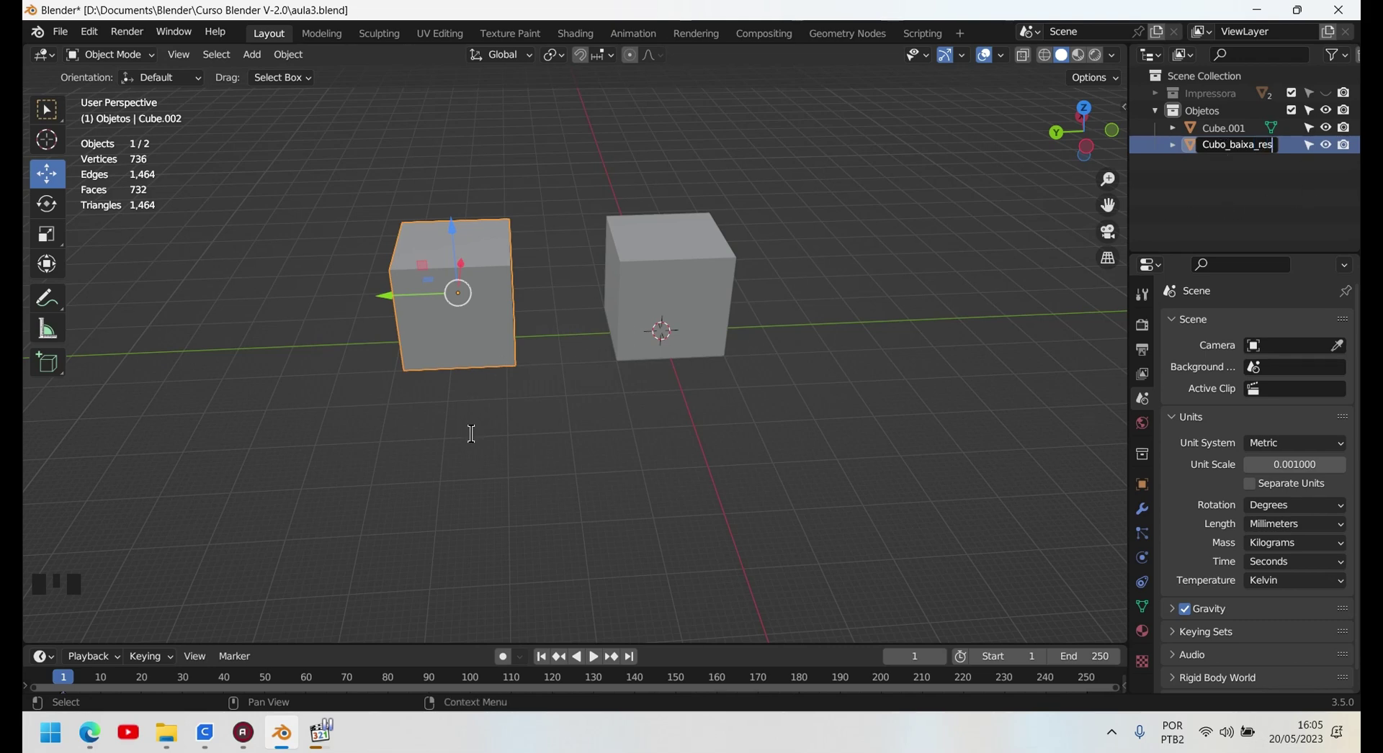
- Select the high-resolution cube to rename it Cubo_alta_res and zoom in on it
left_click(661, 294)
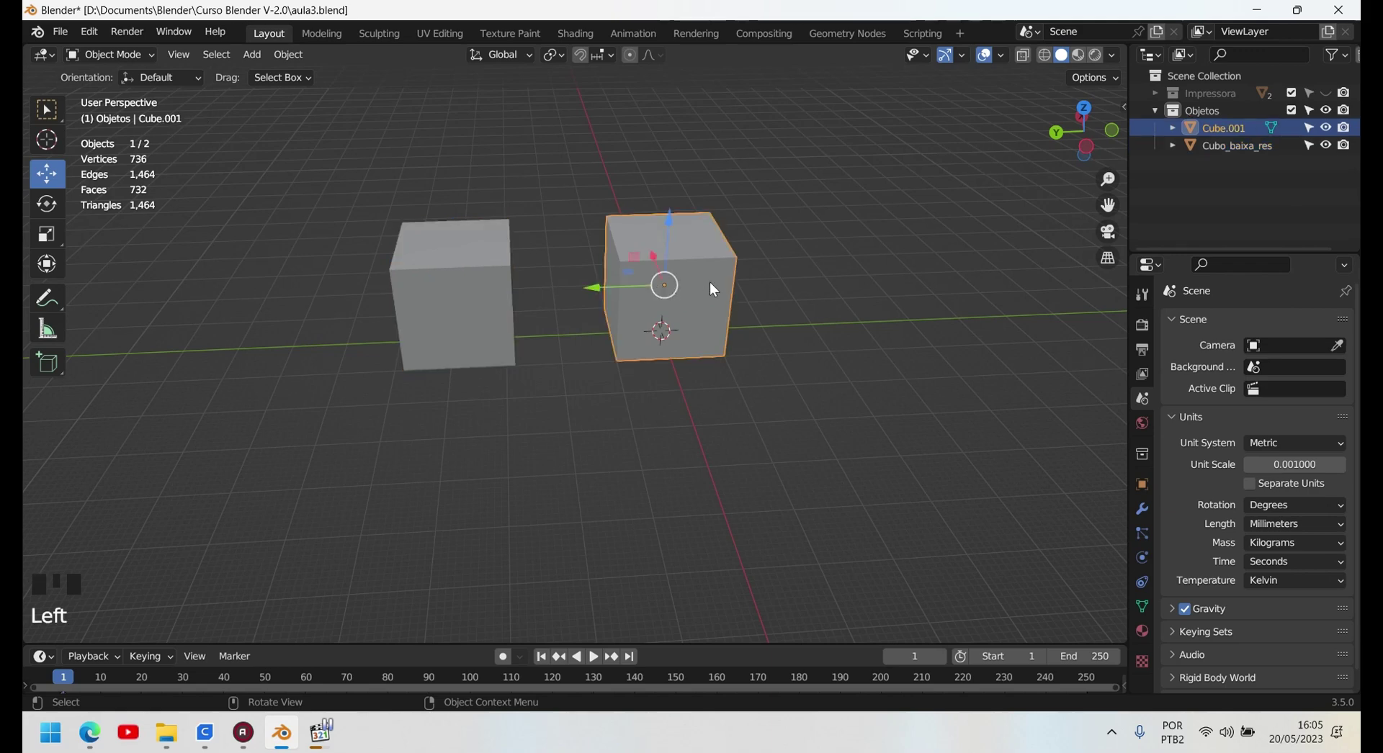
key("shift+c")
key("u")
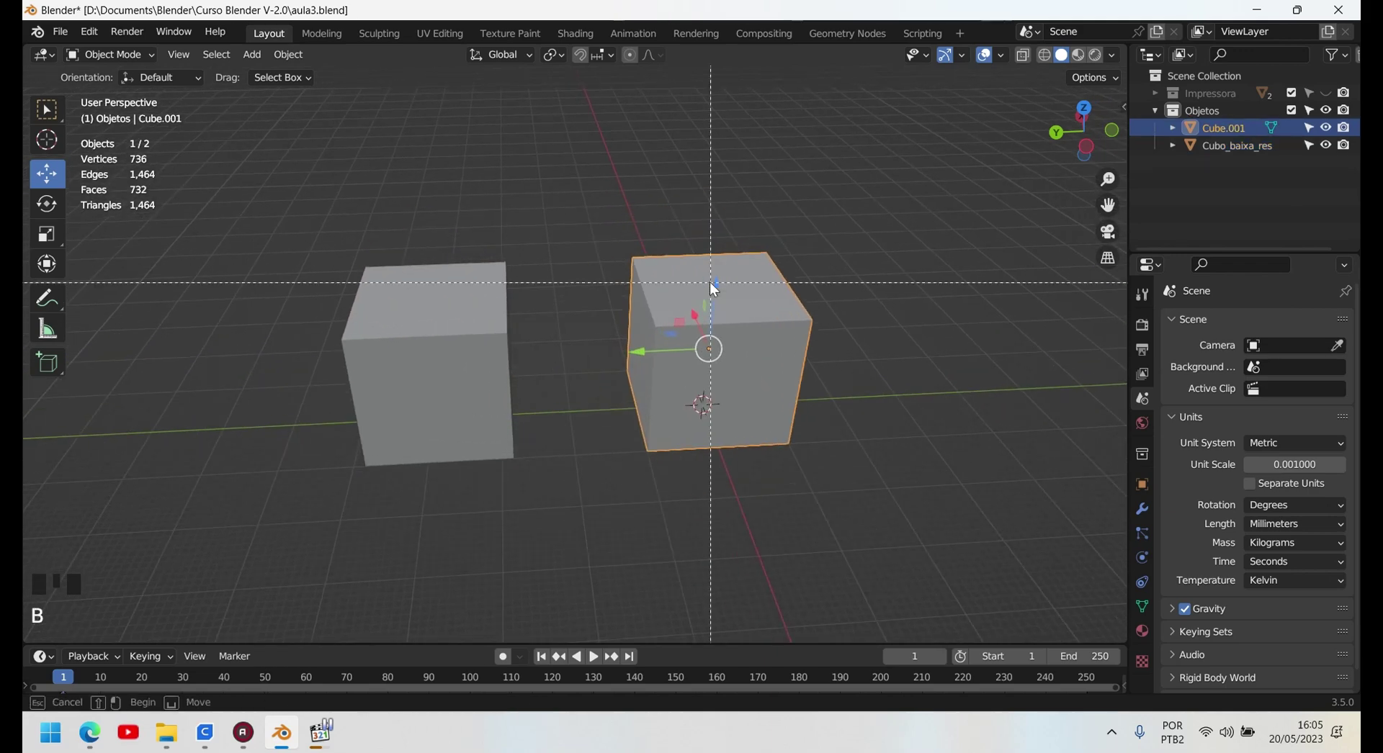
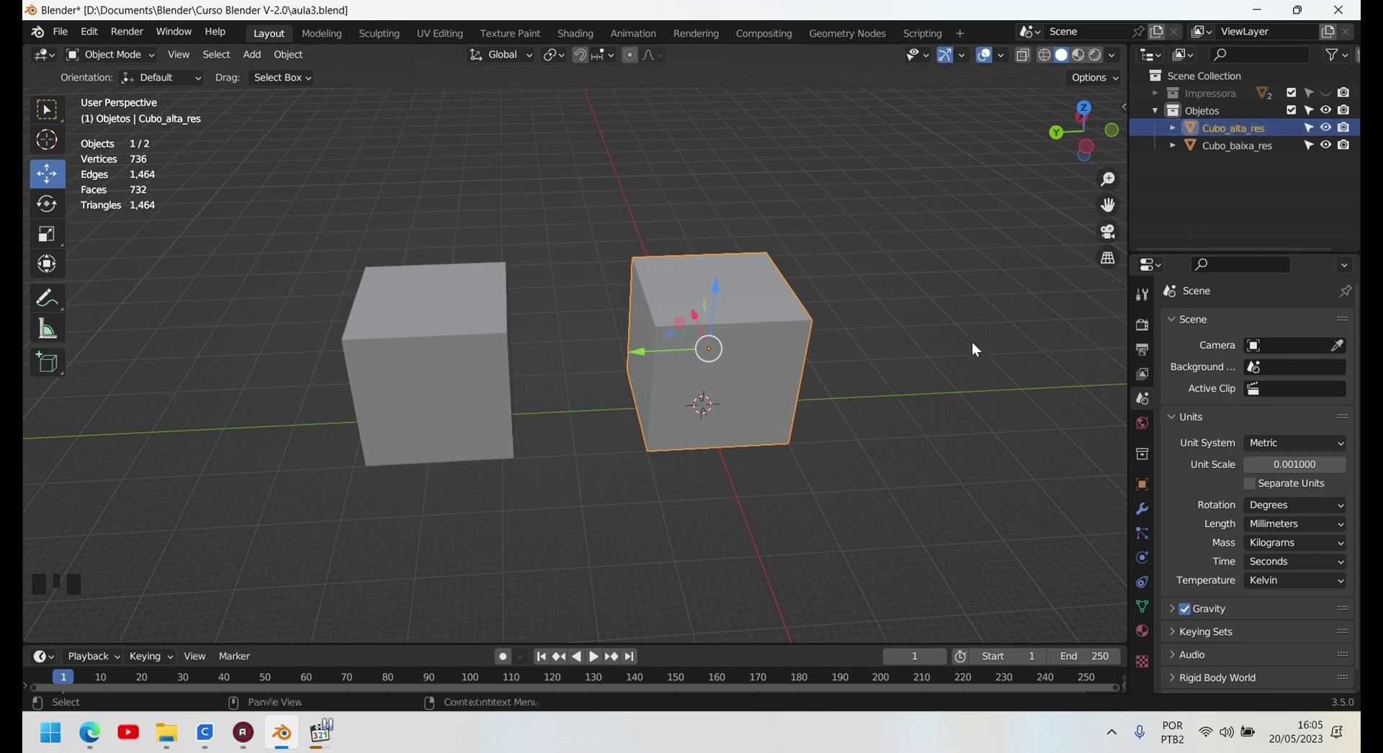
- Export Cubo_alta_res as an STL file from the 3D-Print sidebar tab
scroll("down", 3)
left_click_drag(797, 446, 503, 349)
left_click(503, 349)
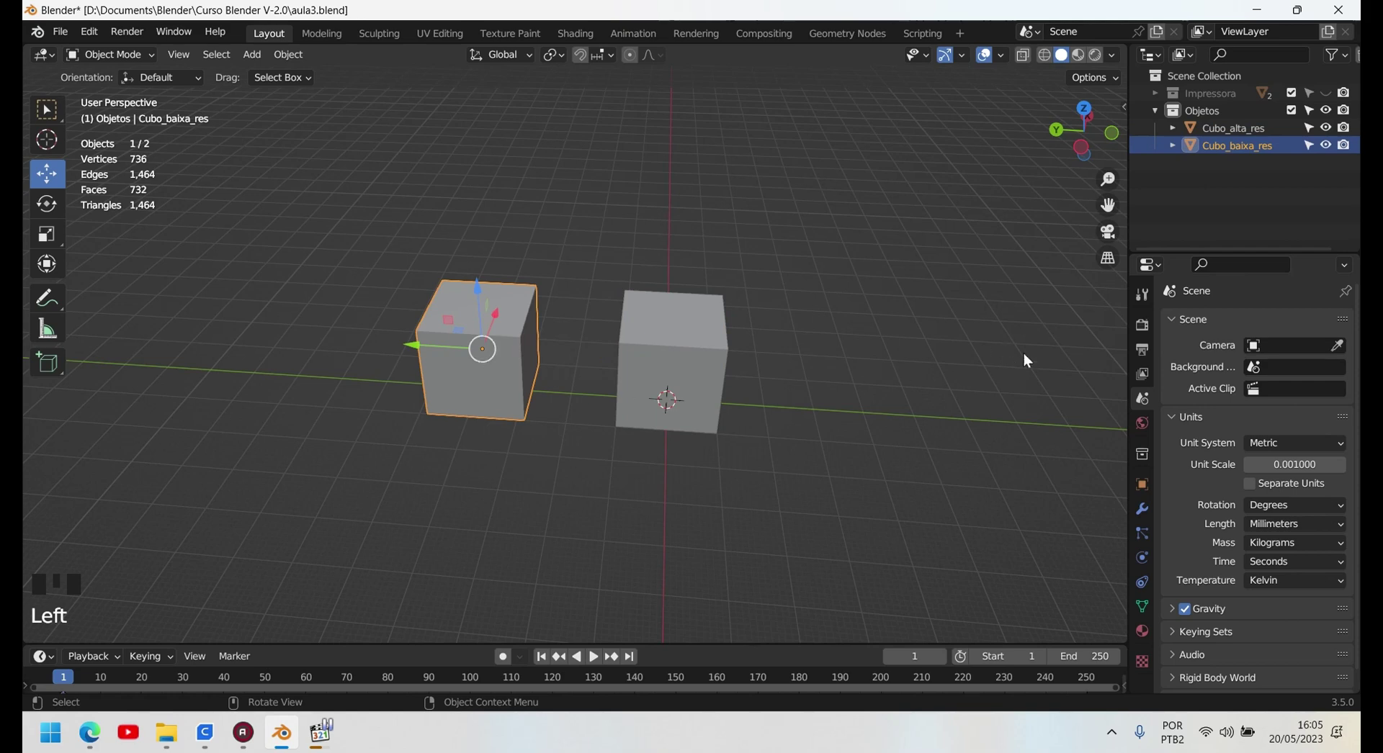
key("n")
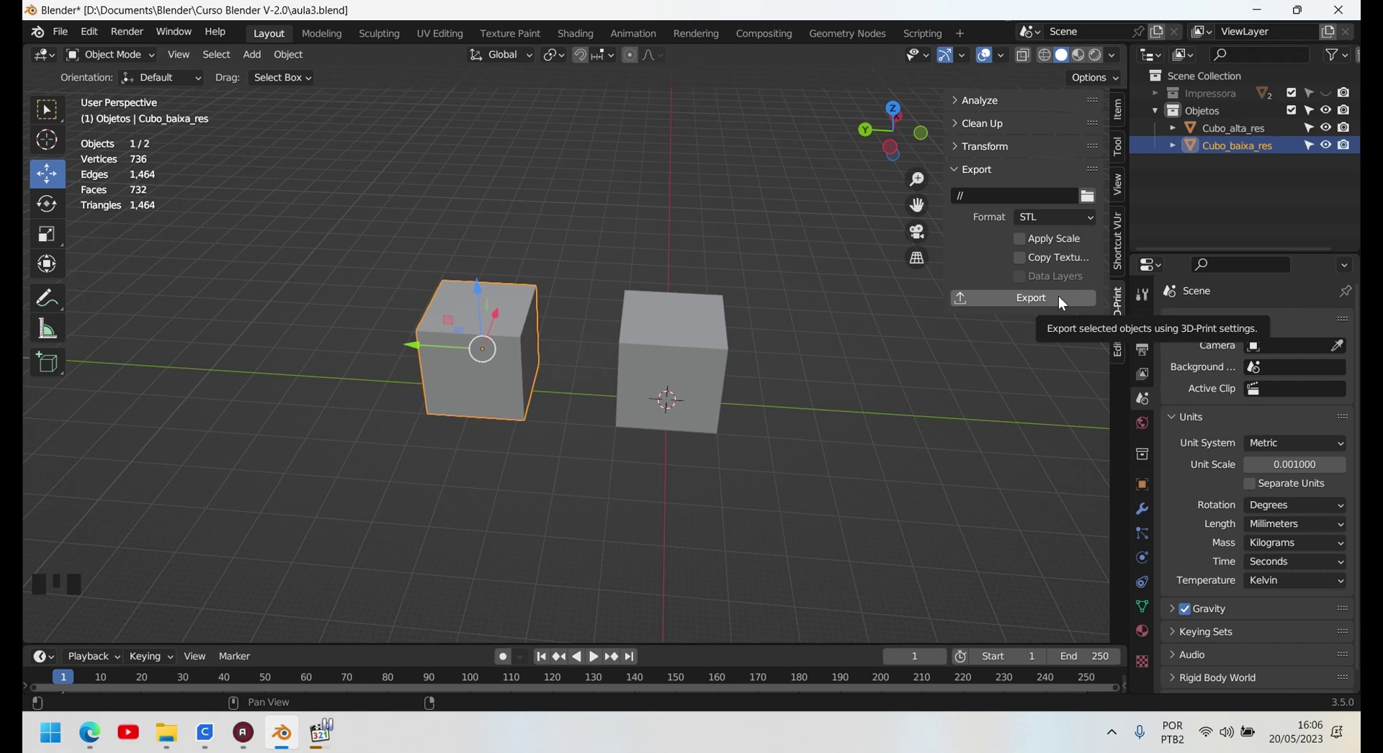
left_click_drag(1066, 303, 698, 350)
left_click_drag(1042, 310, 65, 147)
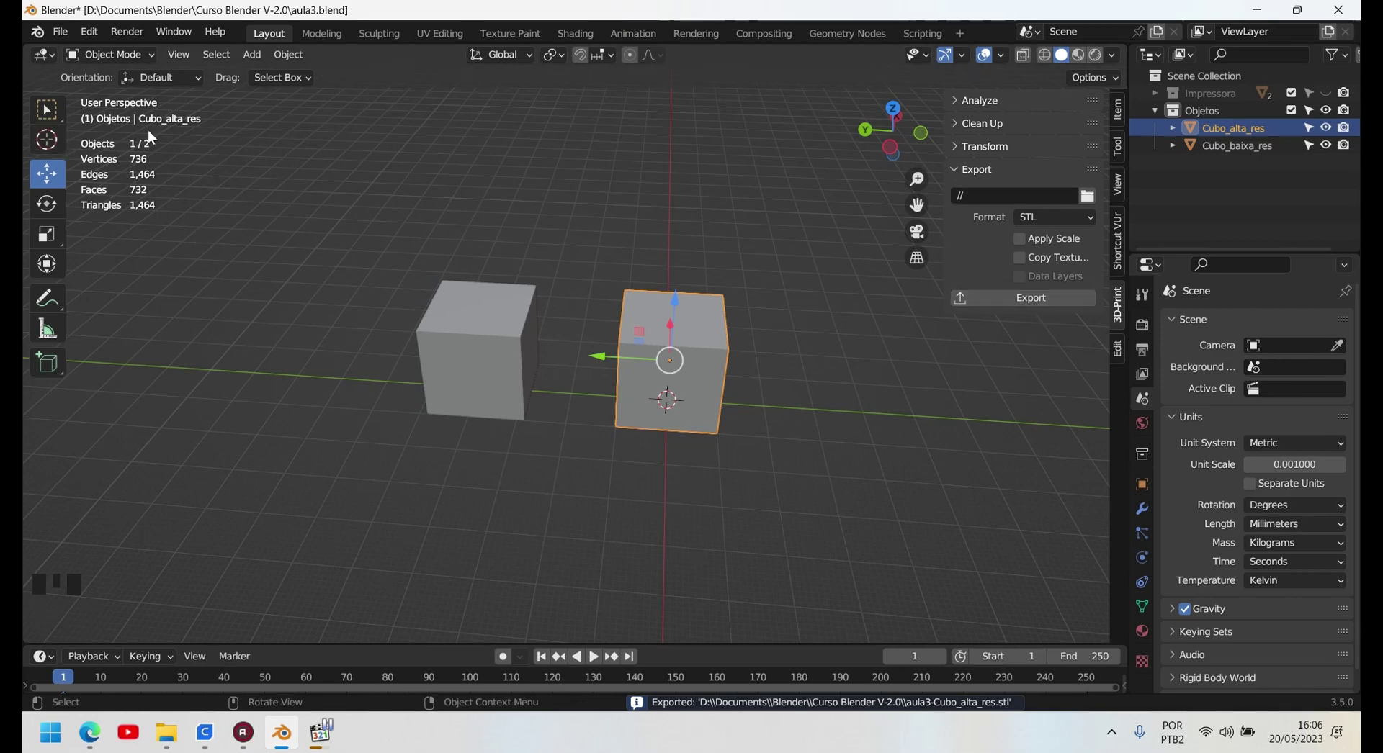
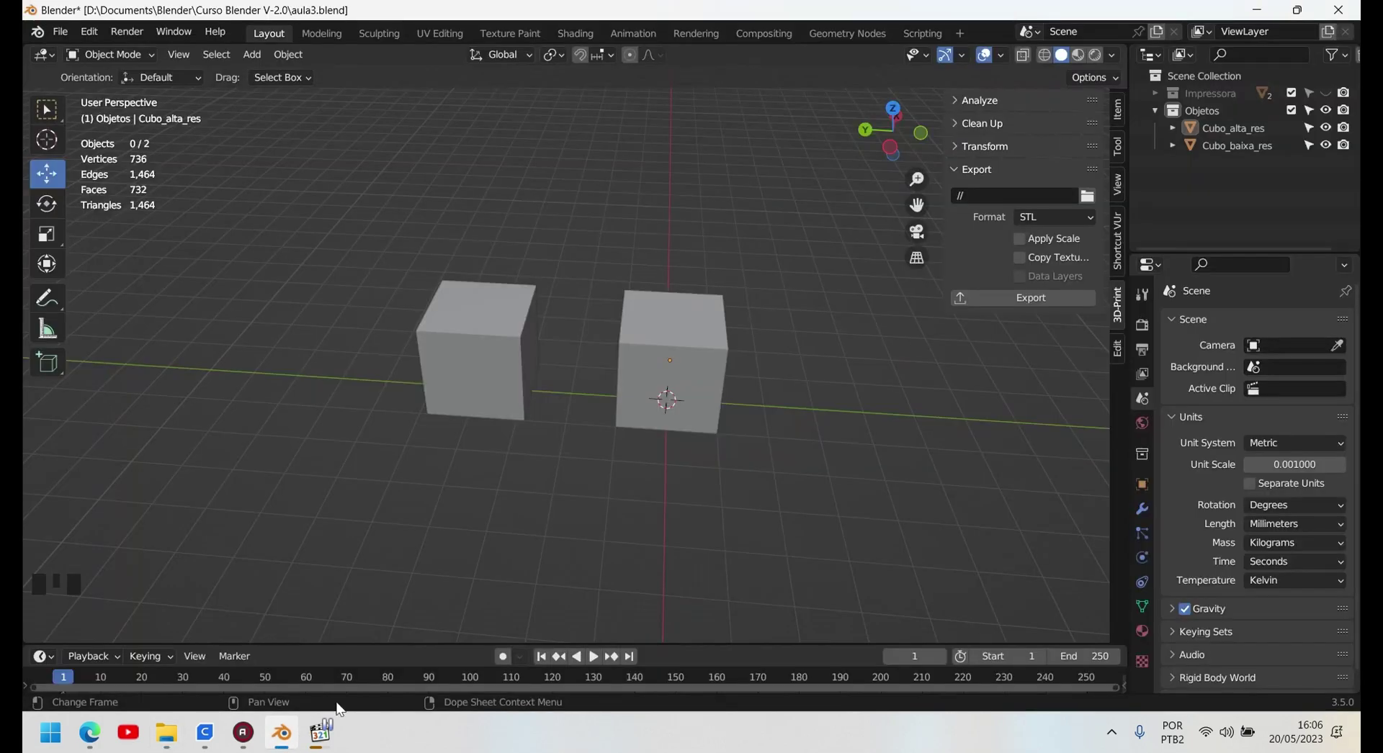
- Show the 3D-Print sidebar and make Cubo_alta_res the active object
key("n")
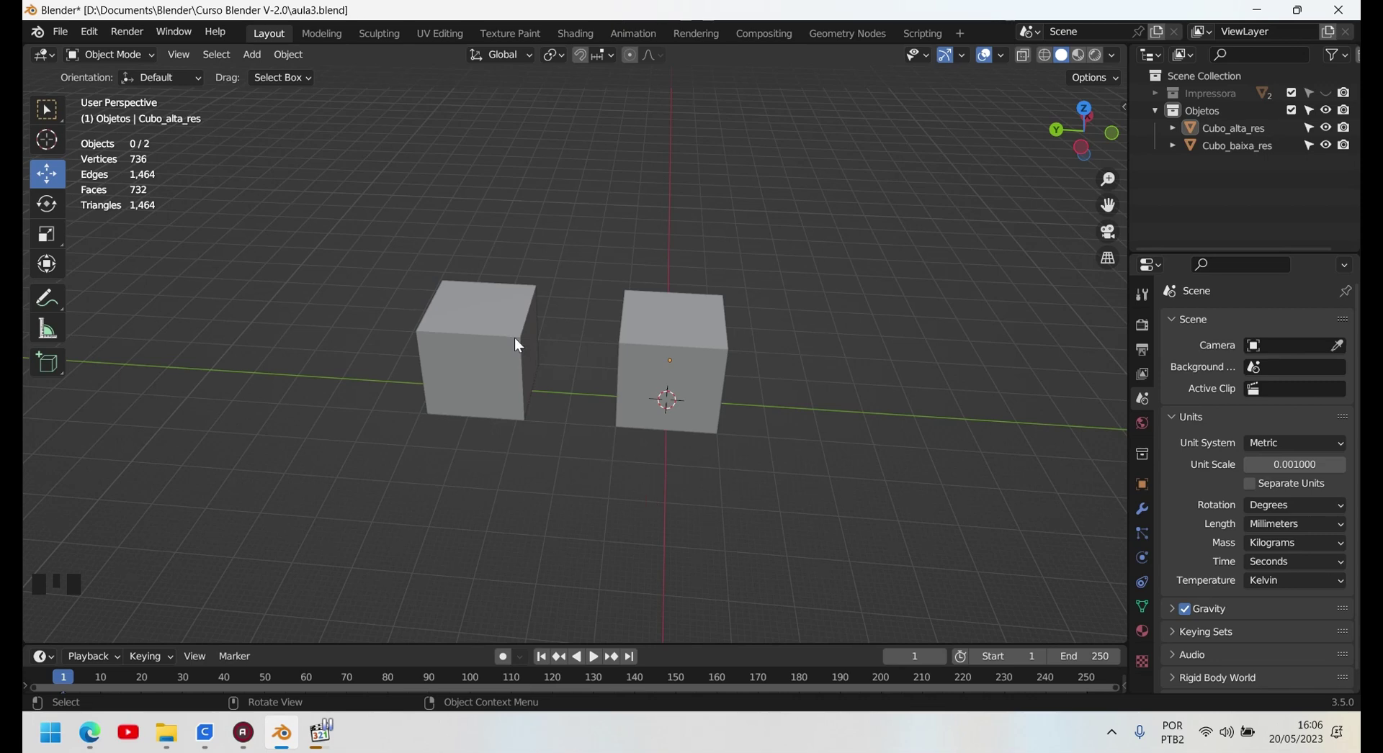
left_click(518, 344)
left_click(676, 358)
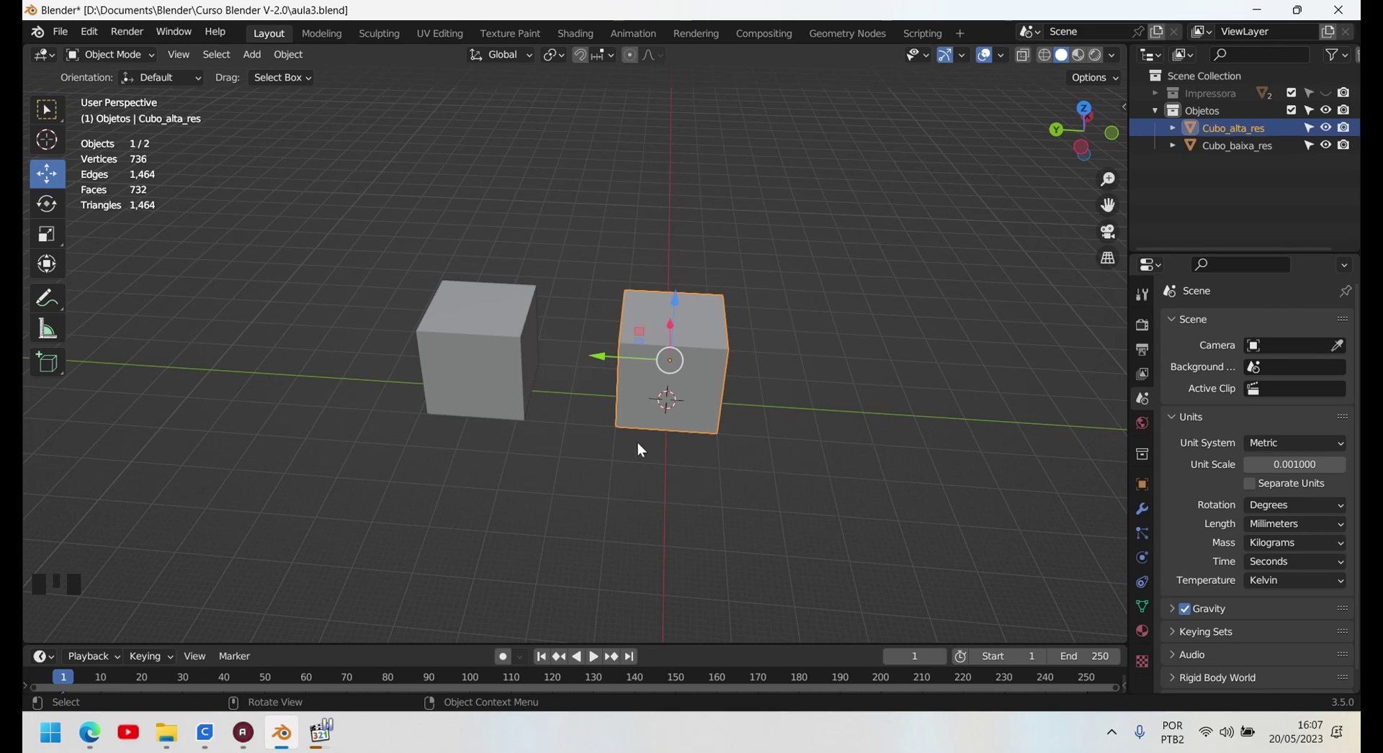
left_click(481, 377)
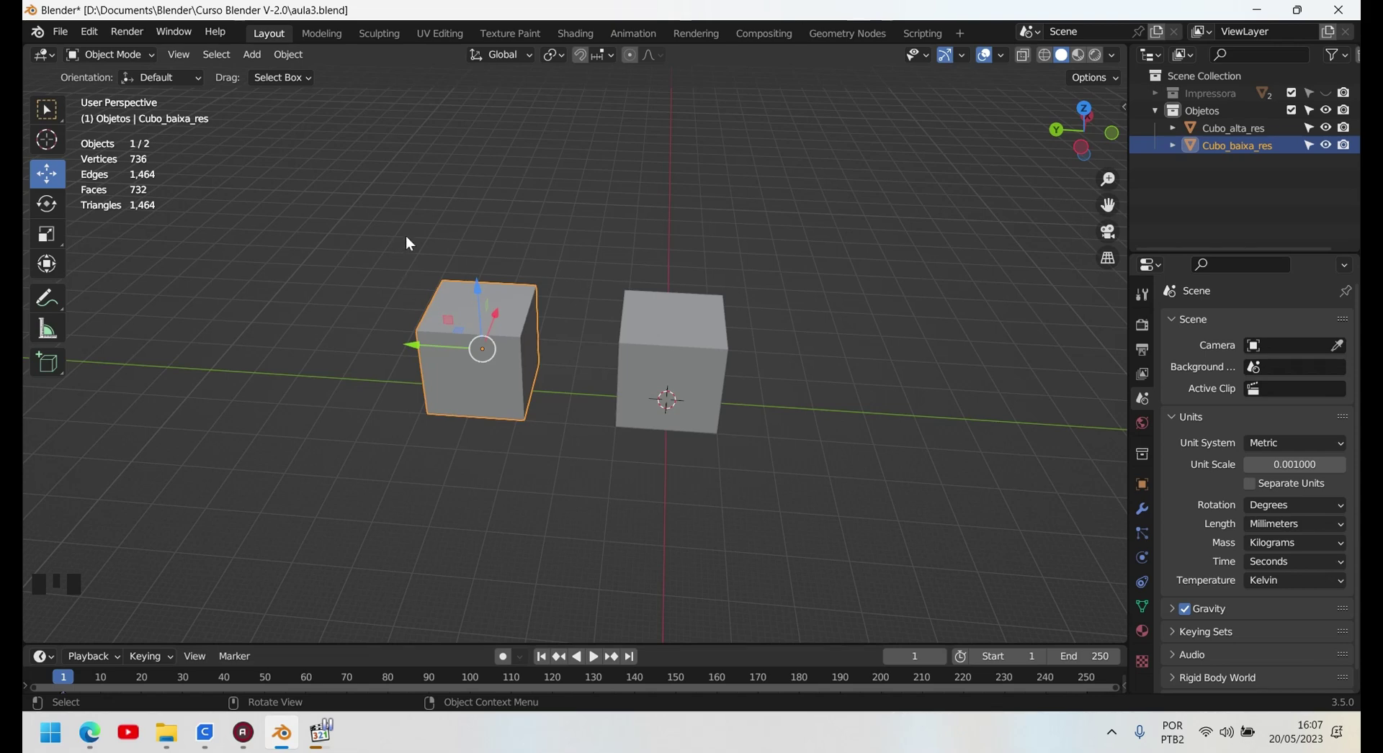
scroll("up", 3)
scroll("up", 3)
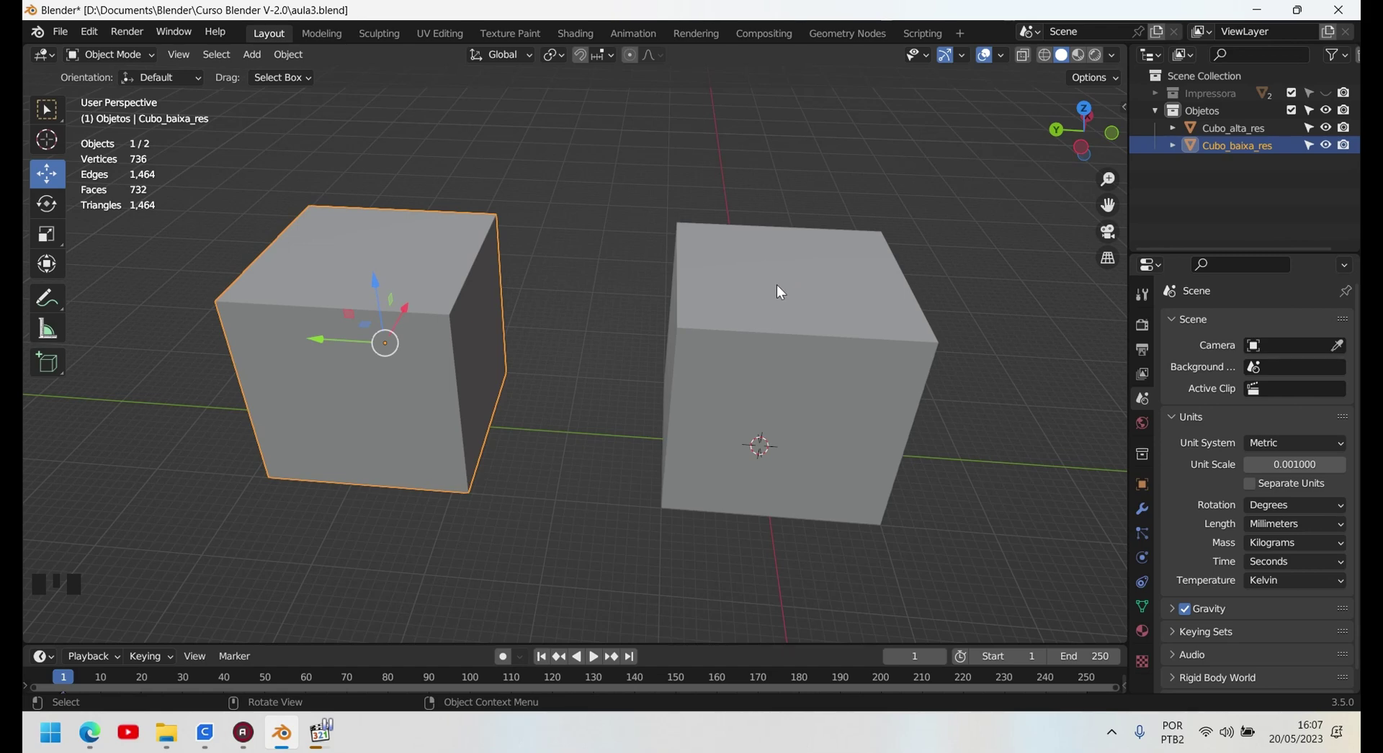
left_click(779, 287)
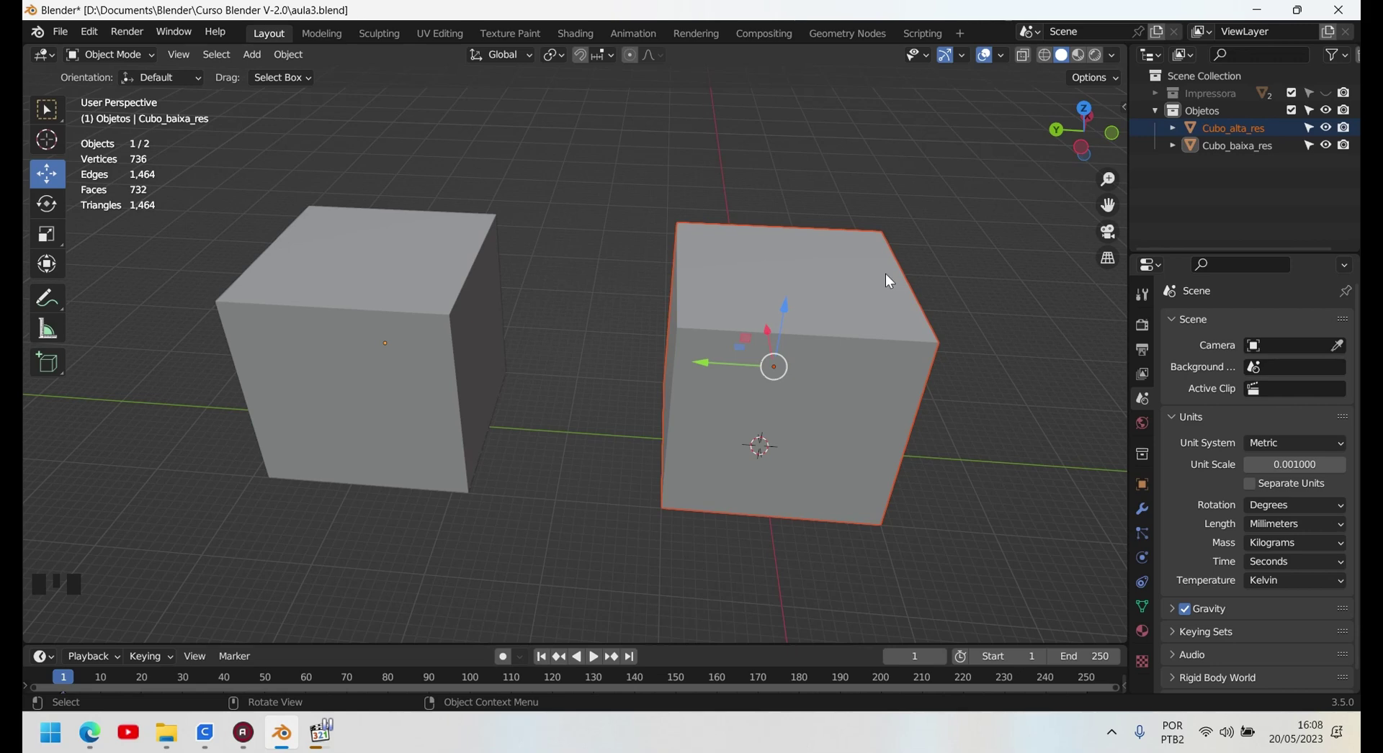
- Run Check All on Cubo_baixa_res in the 3D-Print Analyze panel
key("n")
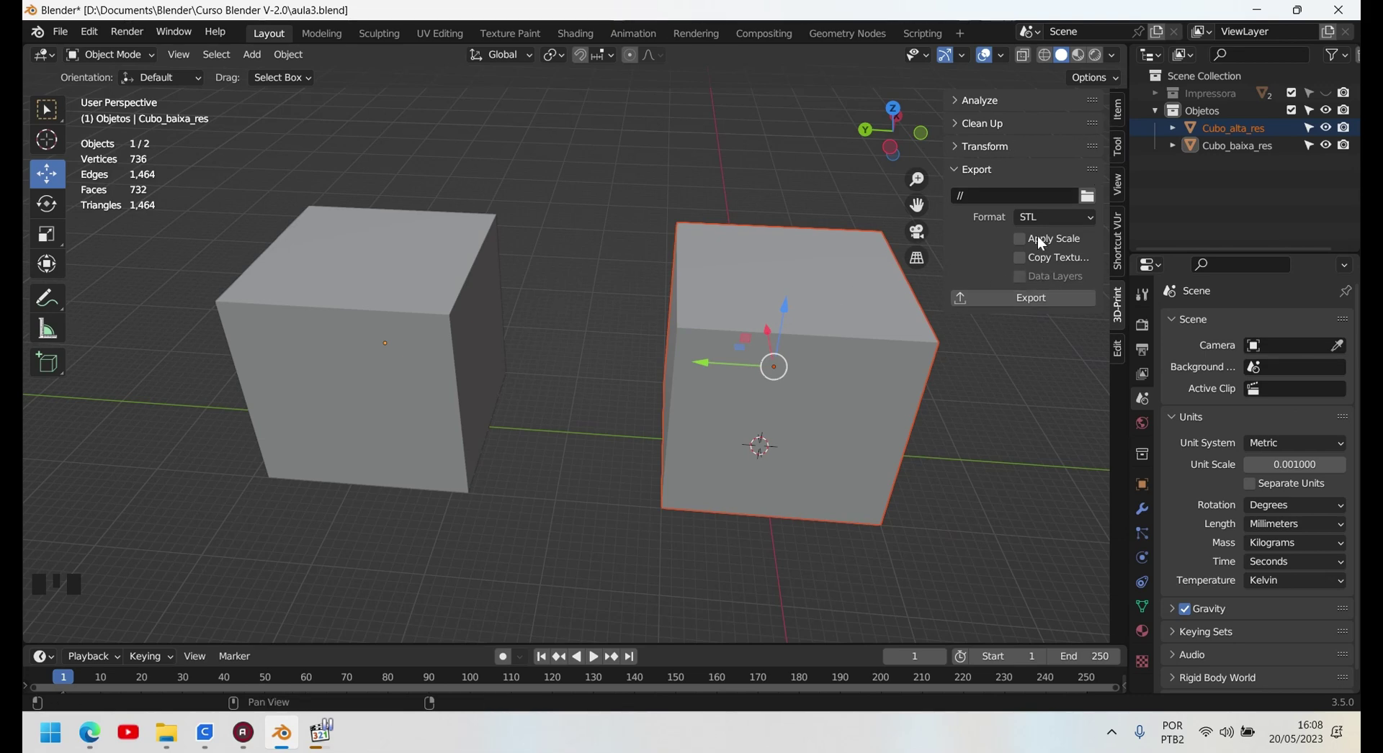
left_click_drag(965, 102, 425, 311)
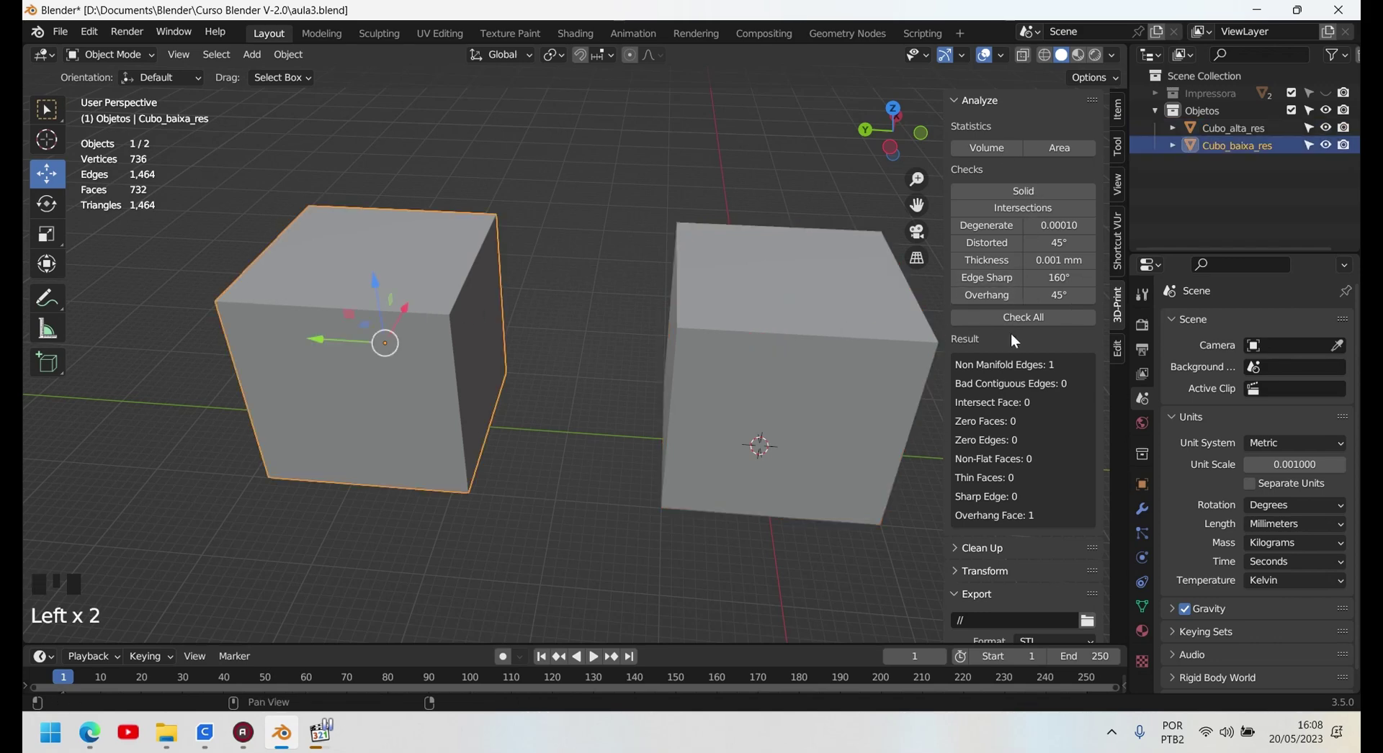
left_click_drag(1034, 321, 803, 322)
- Run Check All on Cubo_alta_res, reporting 121 overhang faces and zero non-manifold edges
left_click_drag(1048, 328, 1063, 534)
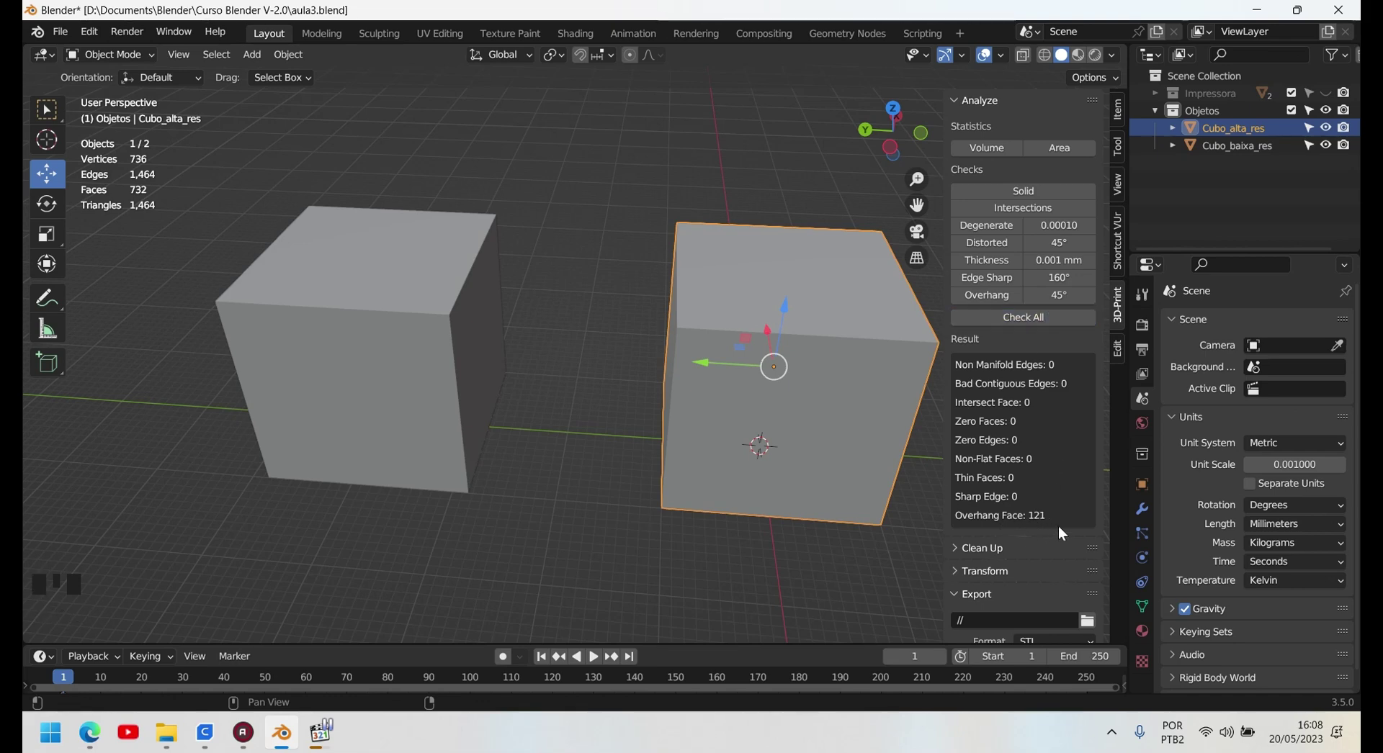
scroll("down", 3)
left_click_drag(852, 373, 950, 327)
- Return to a straight-on view and hide the 3D-Print sidebar
key("Tab")
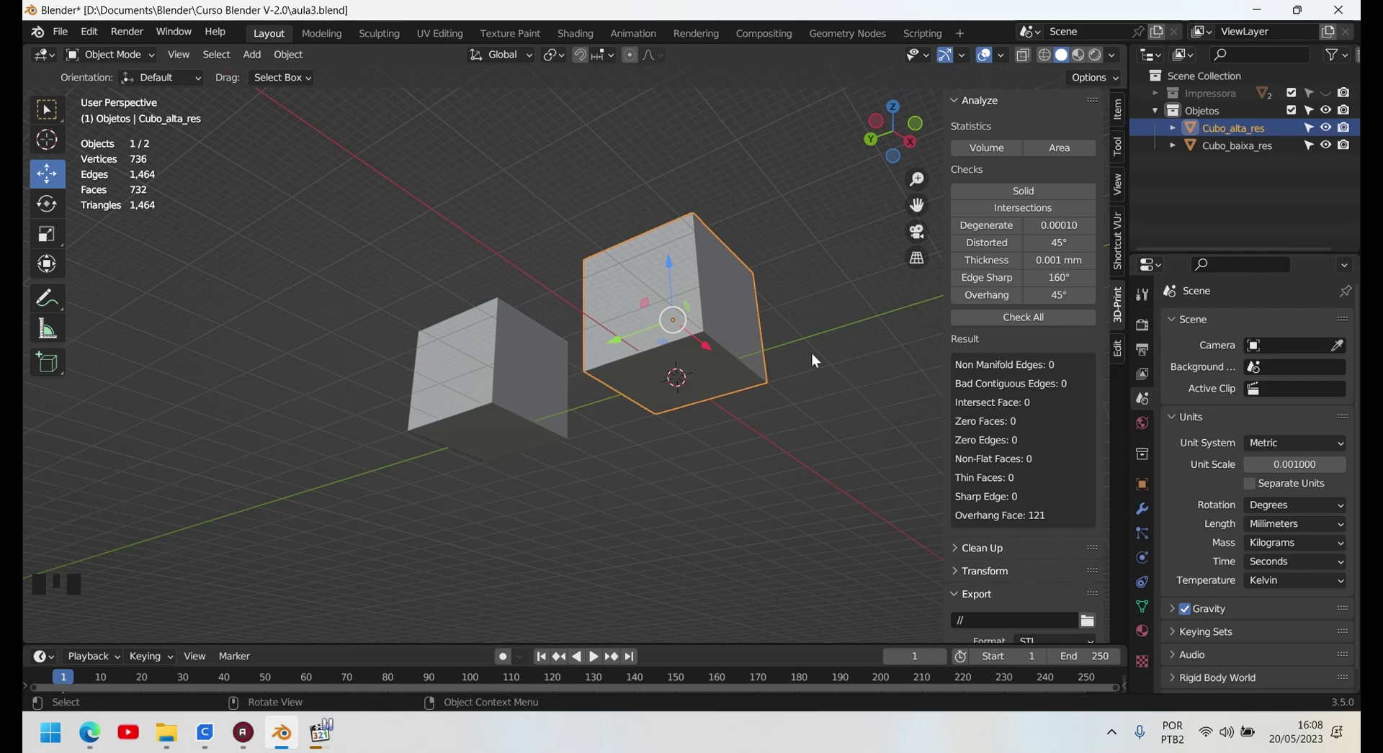
scroll("down", 3)
left_click_drag(749, 350, 819, 503)
key("n")
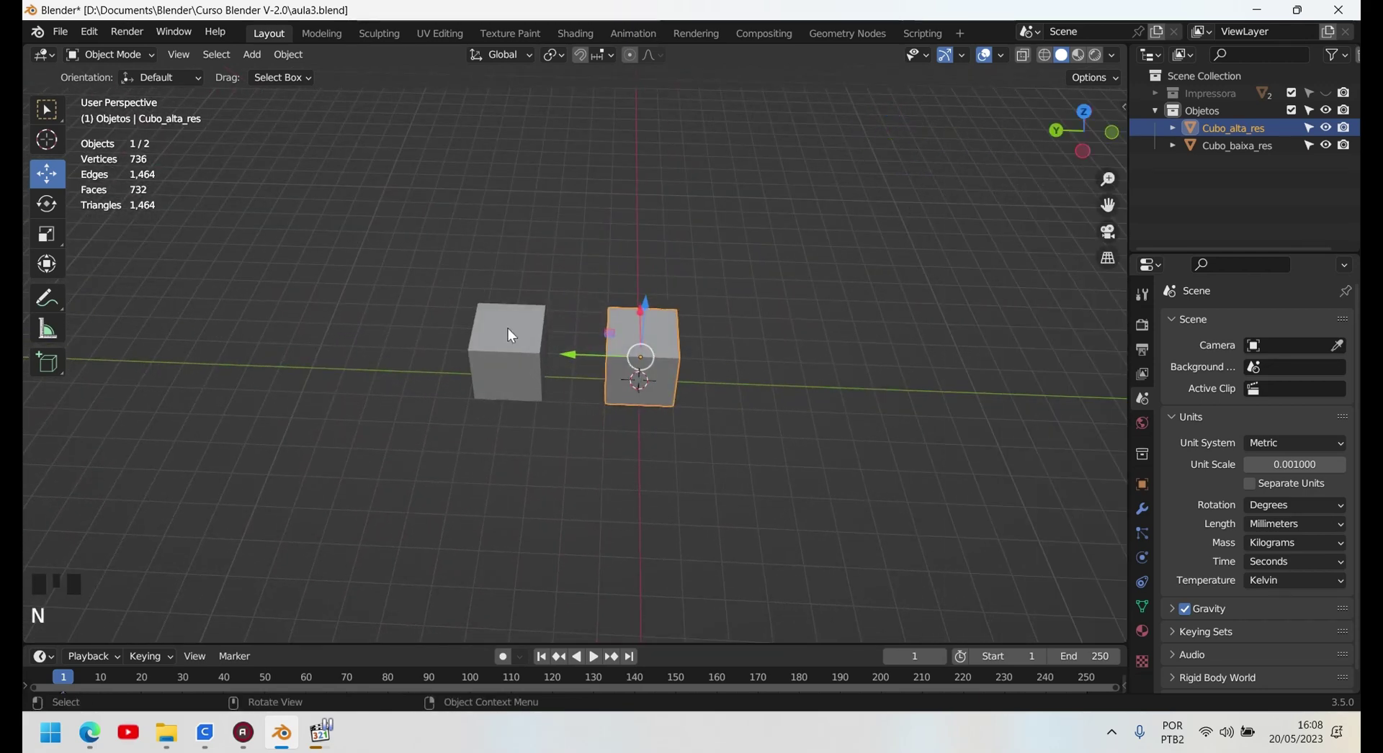
- Select each cube in turn, then deselect both and zoom out
left_click(512, 335)
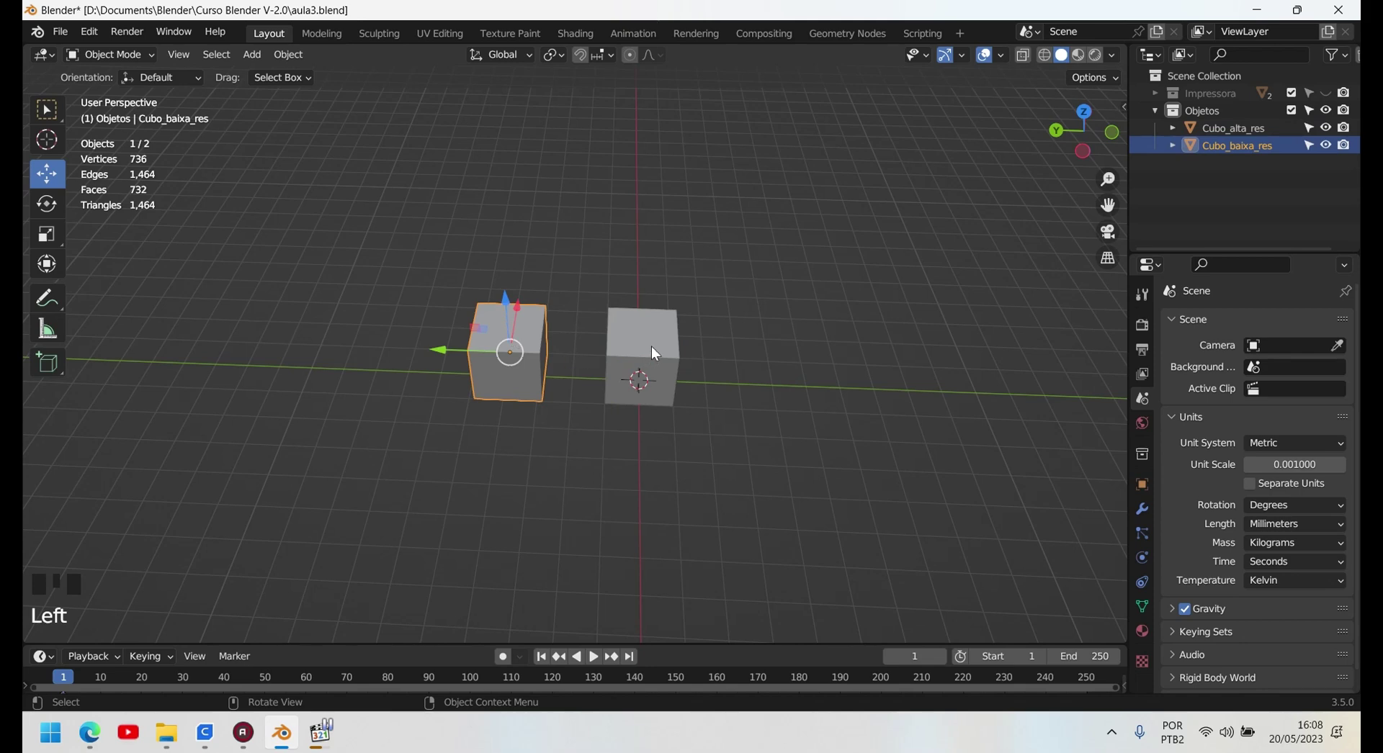
left_click(650, 354)
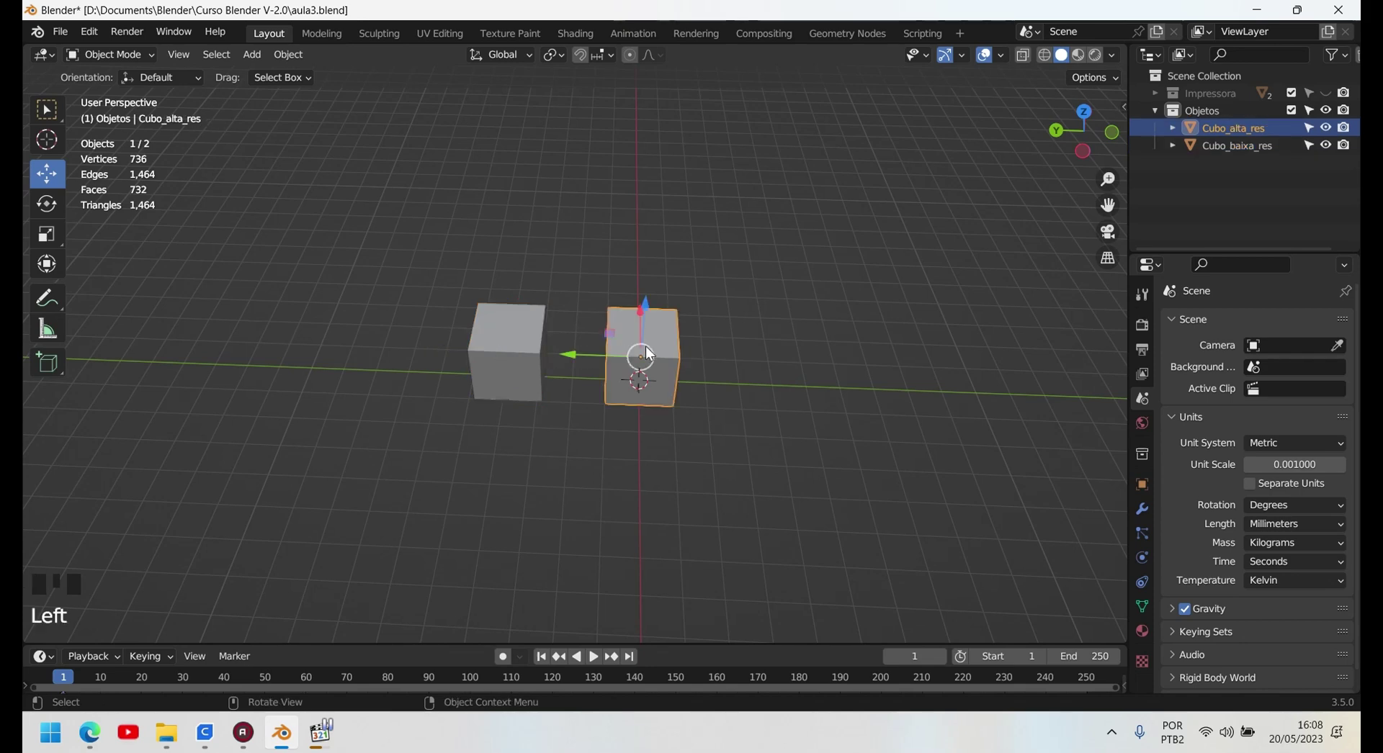
left_click(506, 351)
left_click(623, 353)
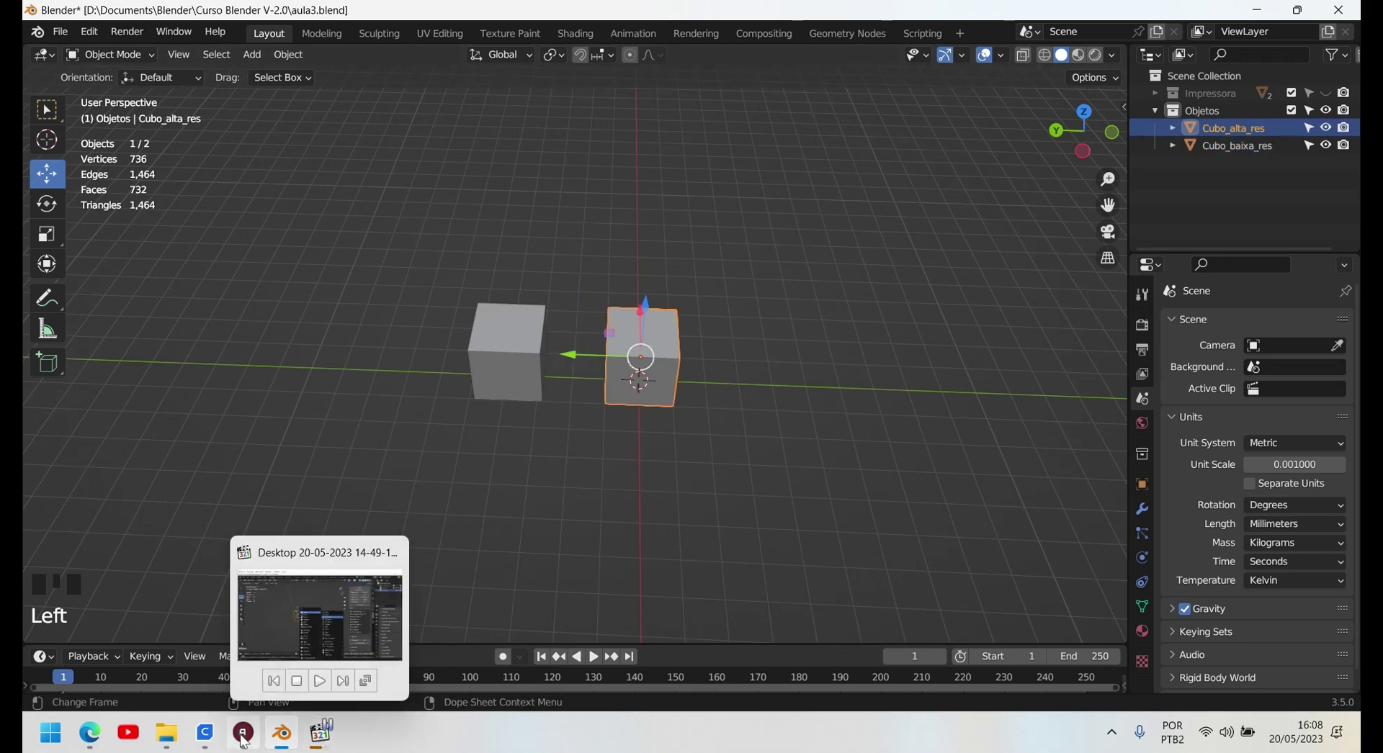
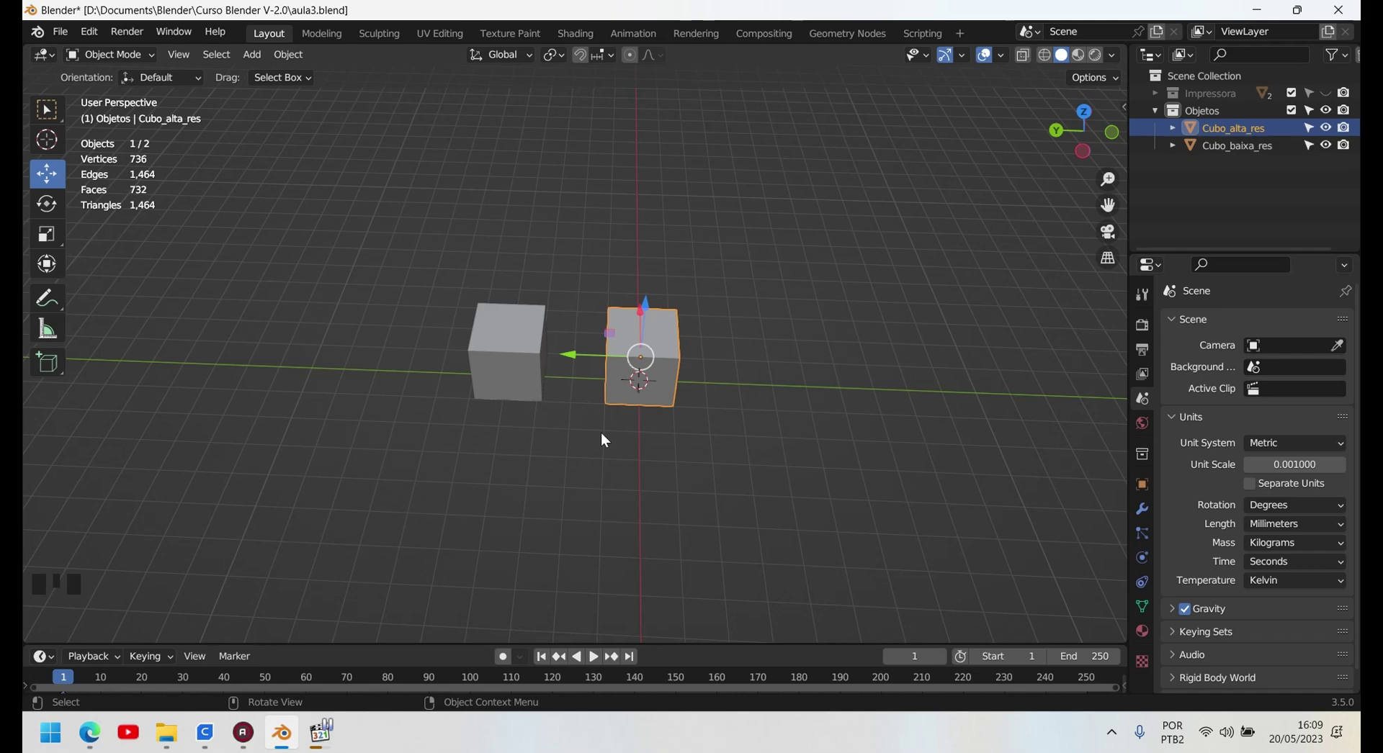
left_click(434, 277)
left_click(397, 291)
scroll("down", 3)
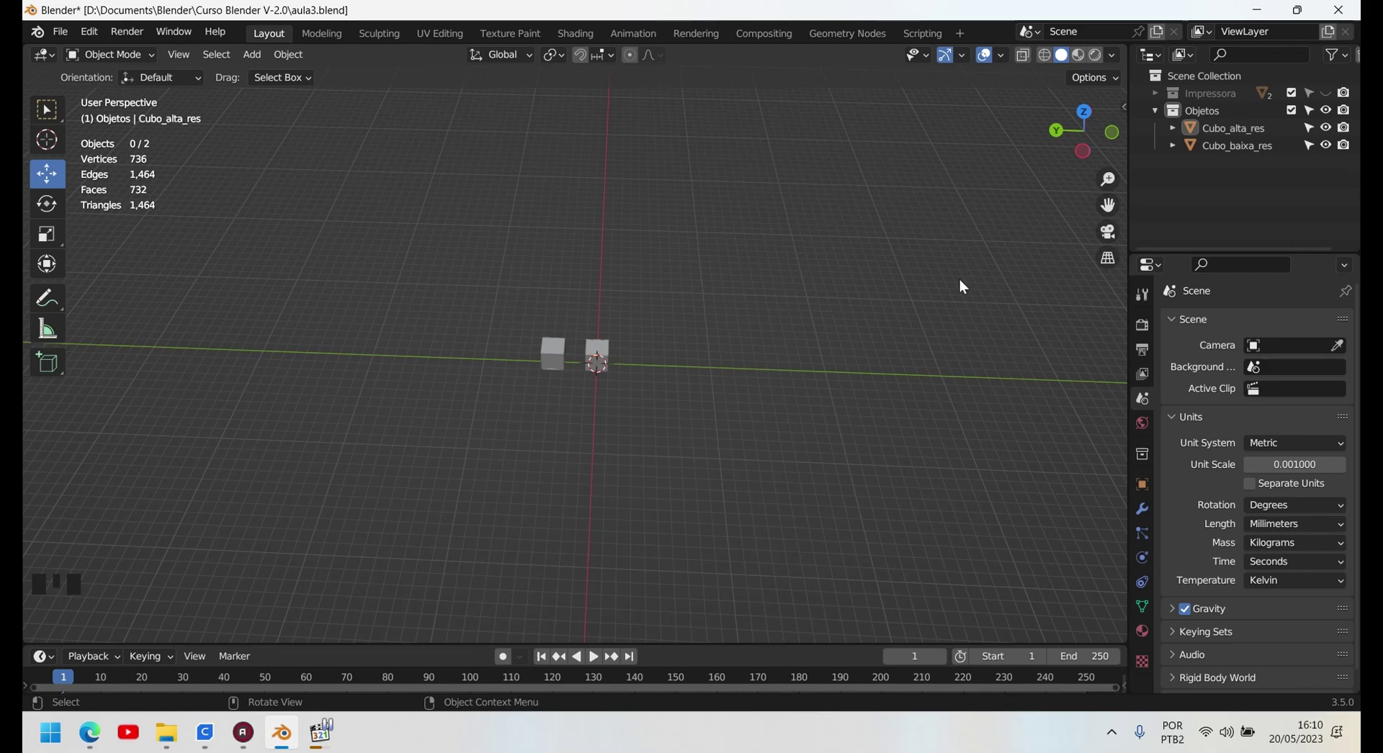
key("m")
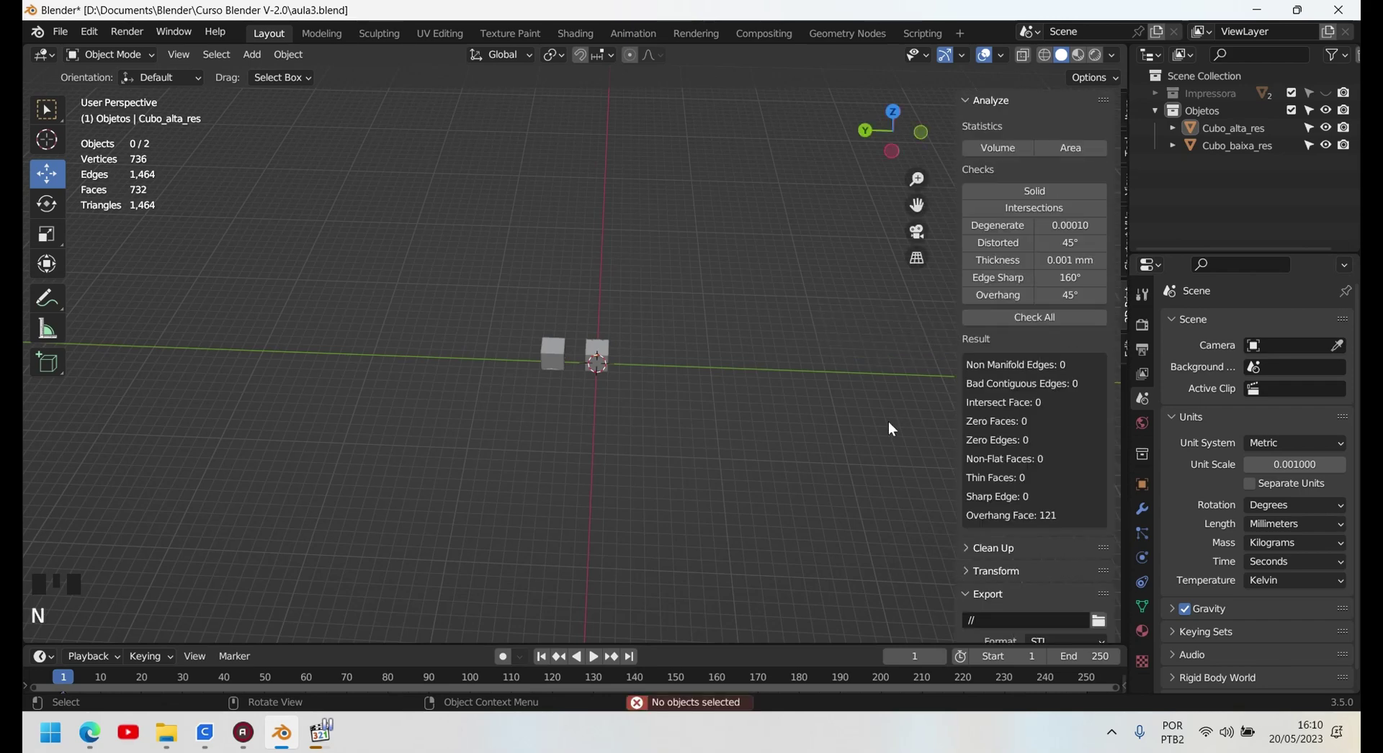
left_click(1123, 322)
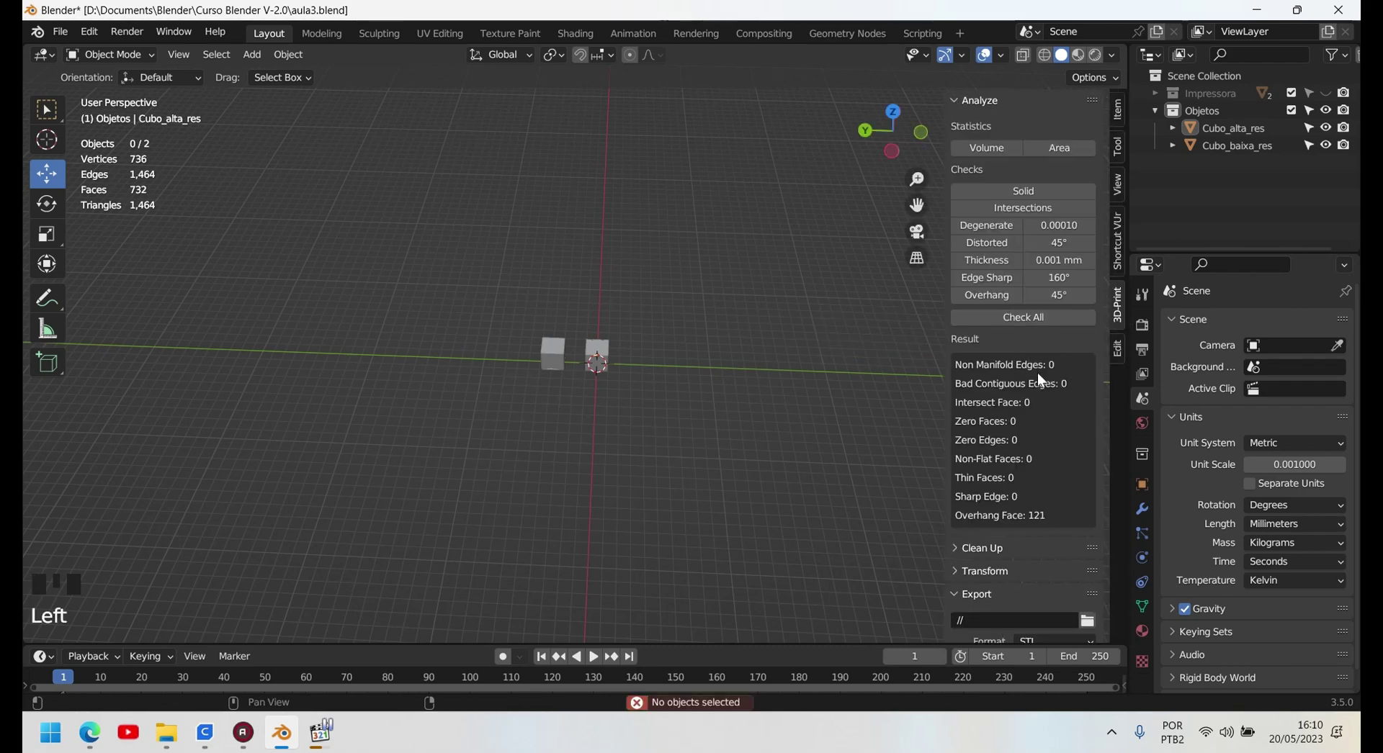
left_click_drag(961, 547, 598, 320)
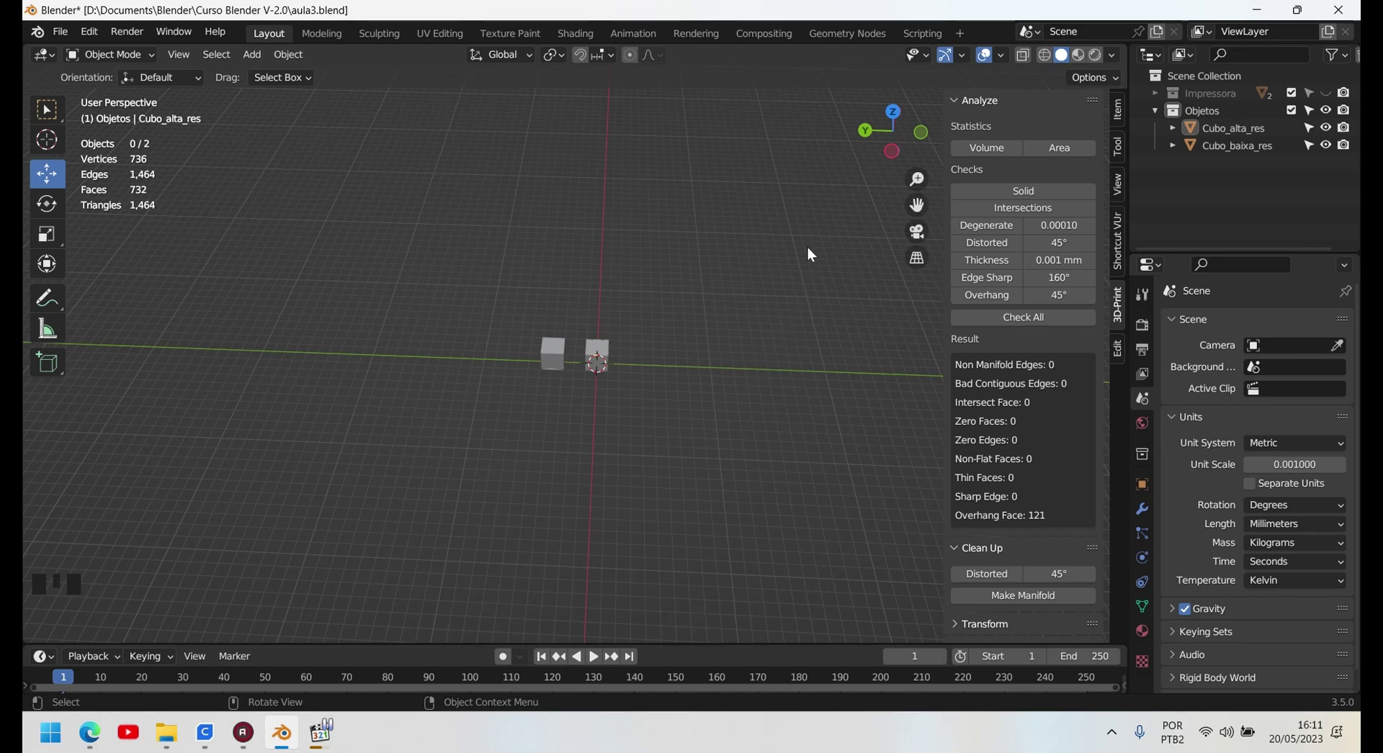
left_click(609, 353)
key("n")
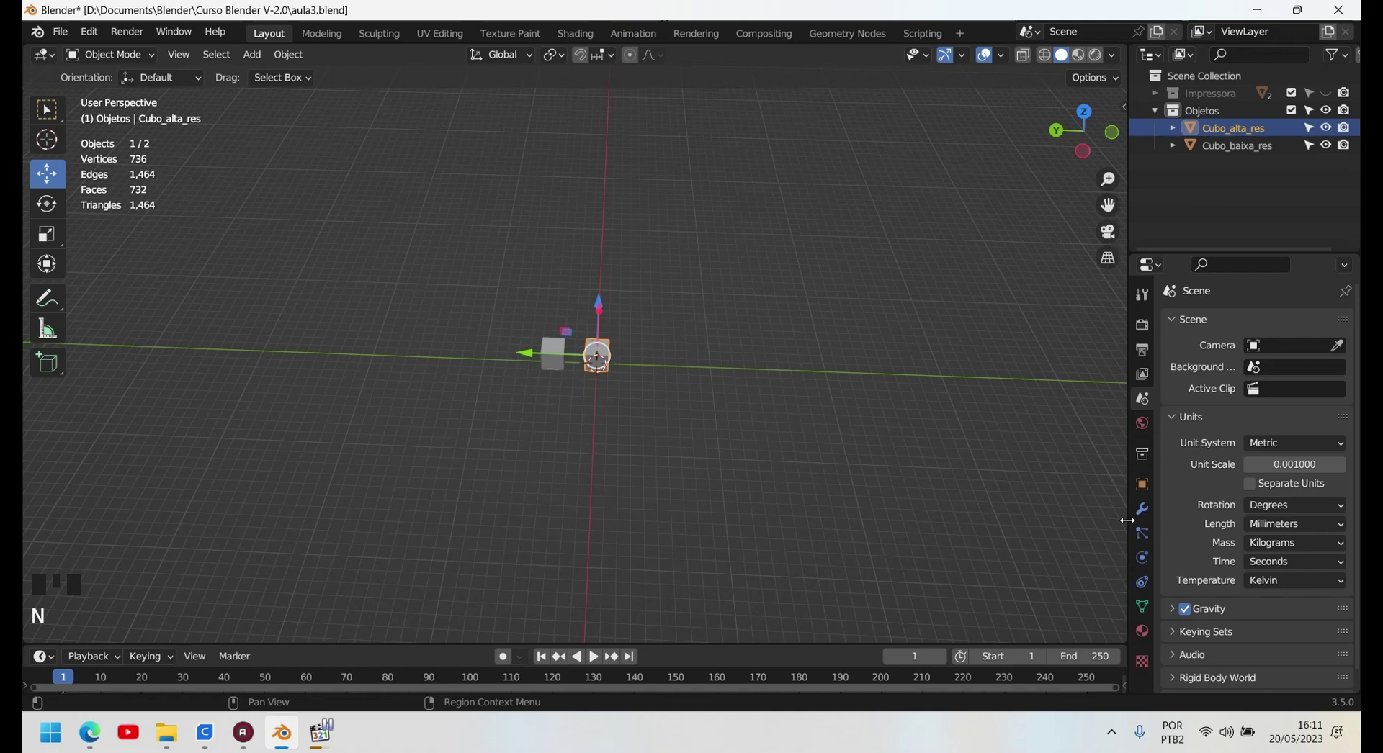
- Show Cubo_alta_res modifier properties, view the Add Modifier list and dismiss it without adding any
left_click(1145, 508)
left_click_drag(1273, 333, 1001, 563)
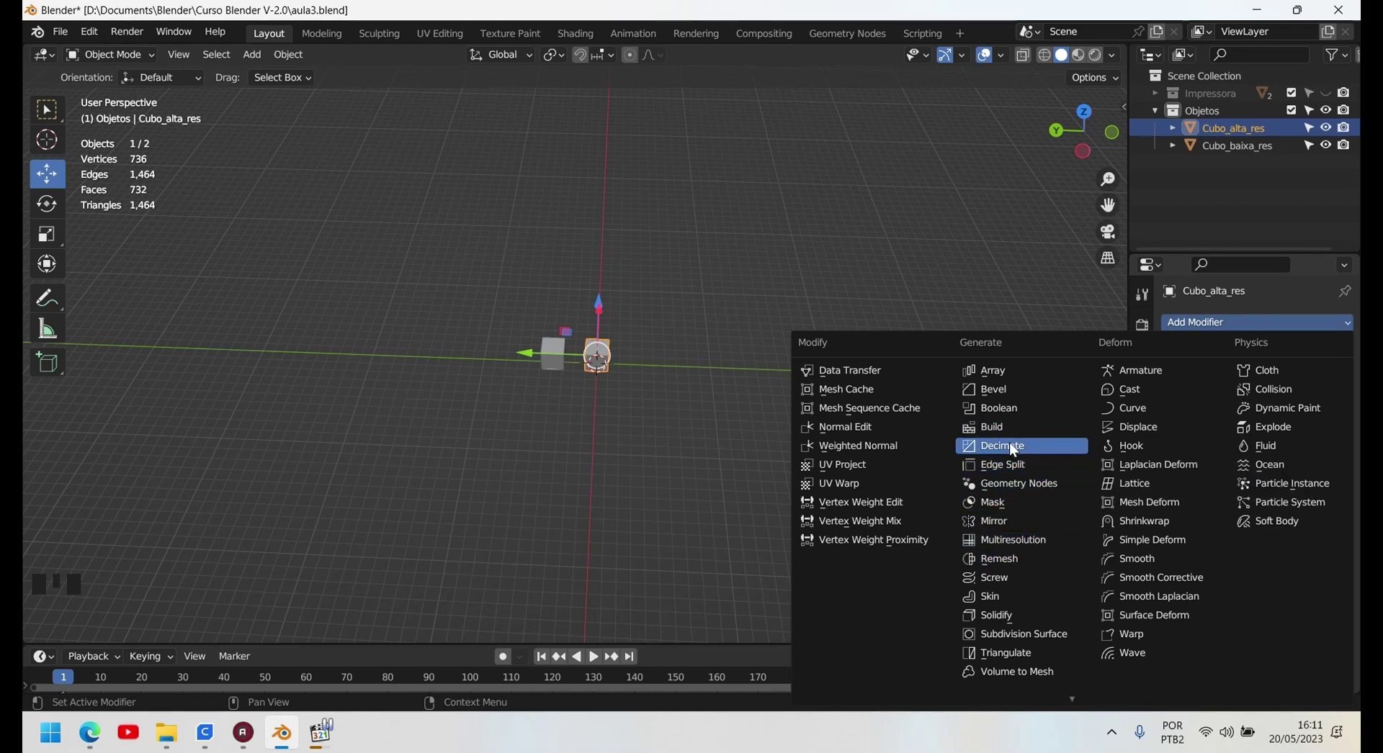
left_click(690, 470)
scroll("up", 3)
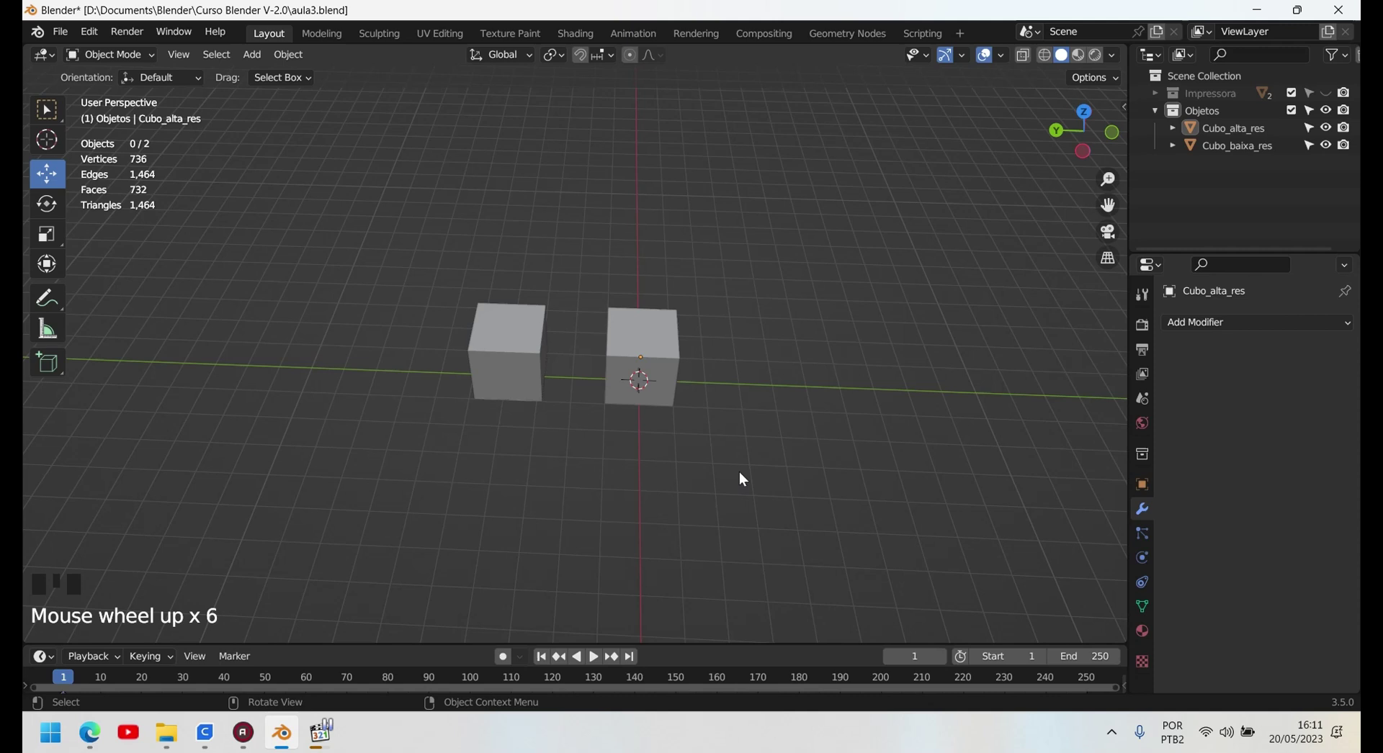